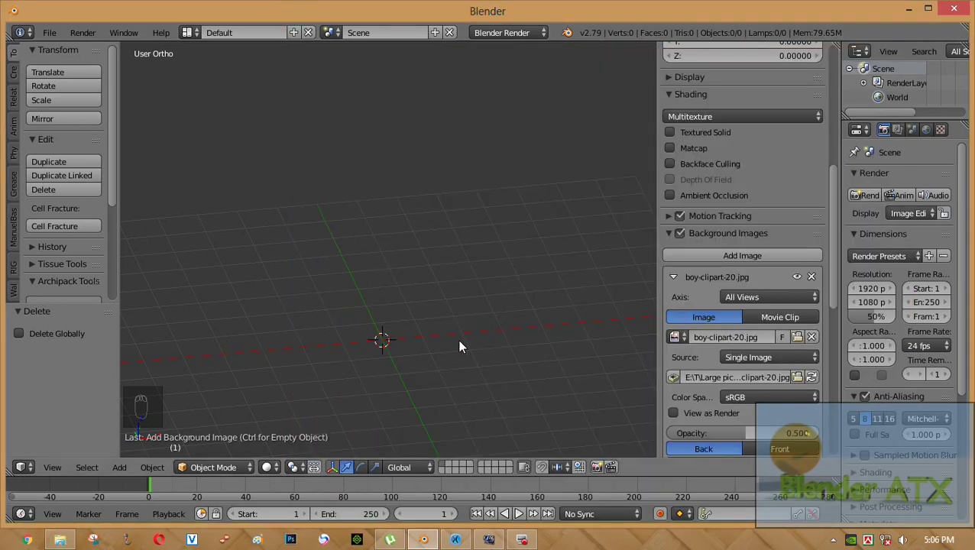
Step: Switch to front view and drag the background image X offset to -0.150, centring the face
{"action": "key", "text": "KP_1"}
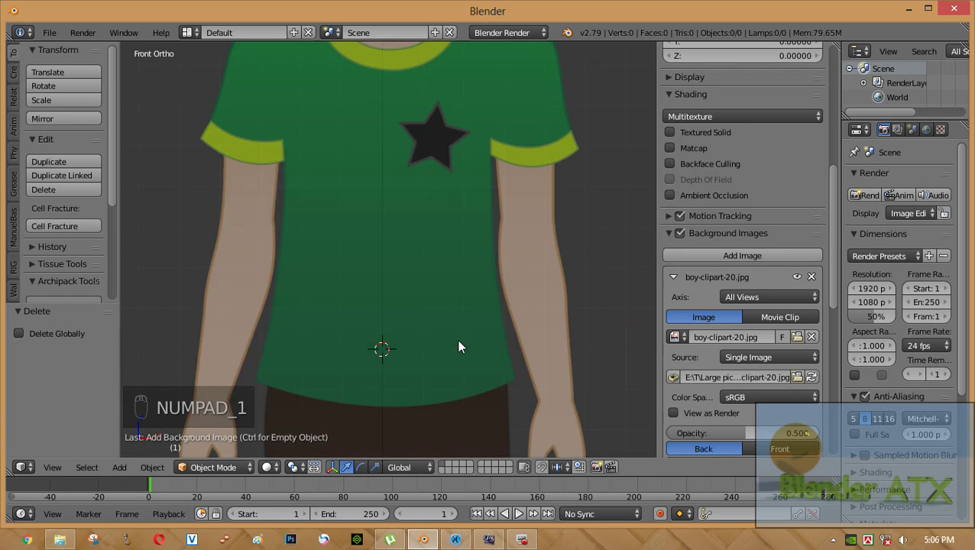
{"action": "middle_click", "coordinate": [460, 345]}
{"action": "left_click_drag", "start_coordinate": [745, 324], "coordinate": [690, 291]}
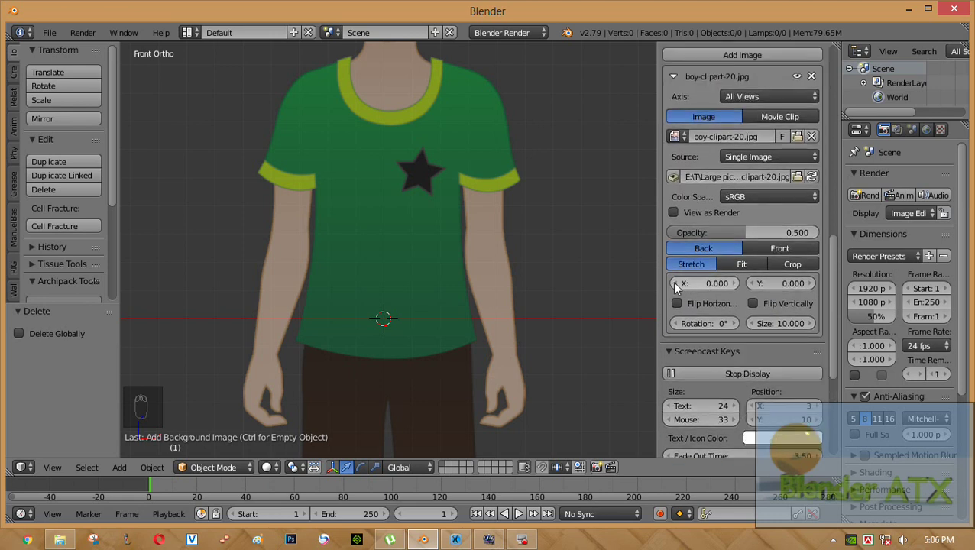
{"action": "left_click_drag", "start_coordinate": [678, 288], "coordinate": [491, 284]}
{"action": "left_click_drag", "start_coordinate": [491, 284], "coordinate": [678, 289]}
{"action": "left_click_drag", "start_coordinate": [677, 288], "coordinate": [738, 289]}
{"action": "left_click_drag", "start_coordinate": [738, 289], "coordinate": [737, 288]}
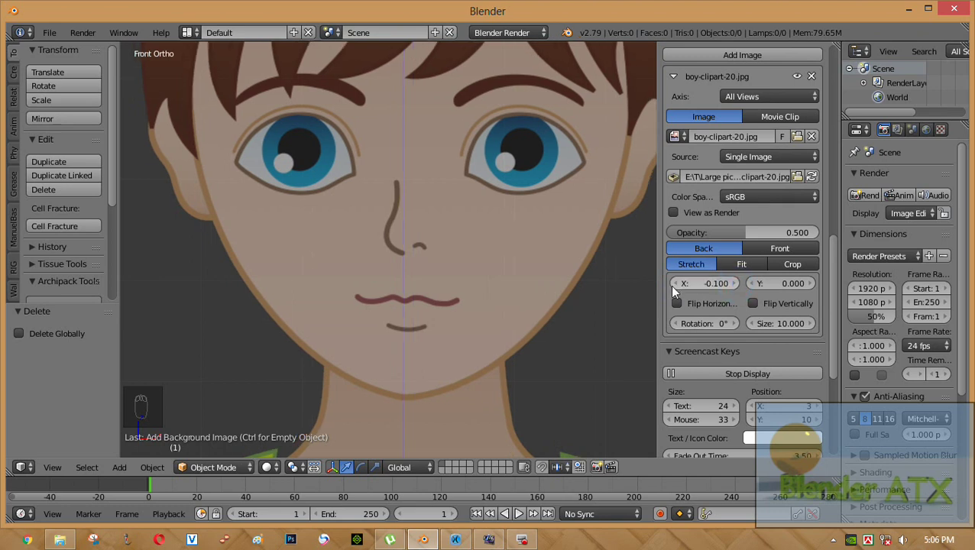
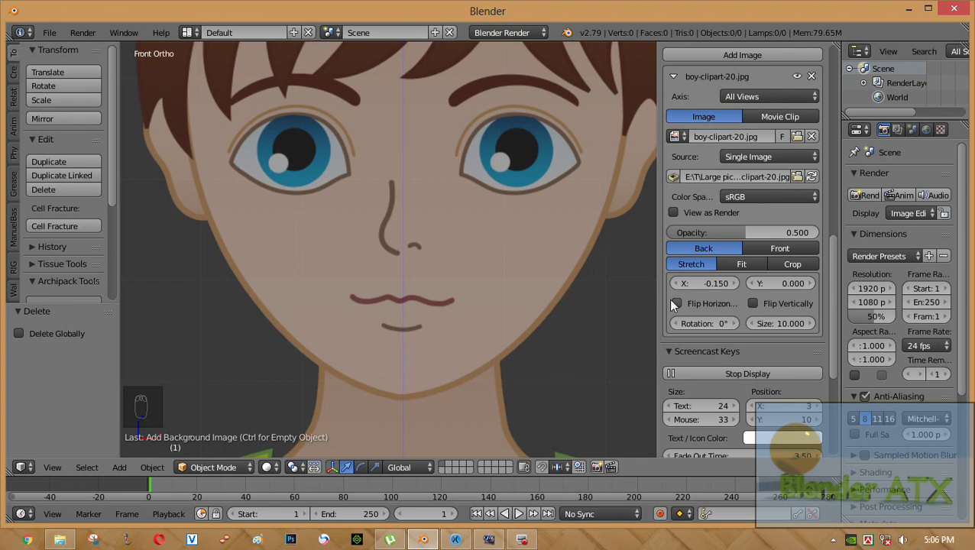
{"action": "middle_click", "coordinate": [475, 311]}
{"action": "left_click_drag", "start_coordinate": [521, 299], "coordinate": [515, 258]}
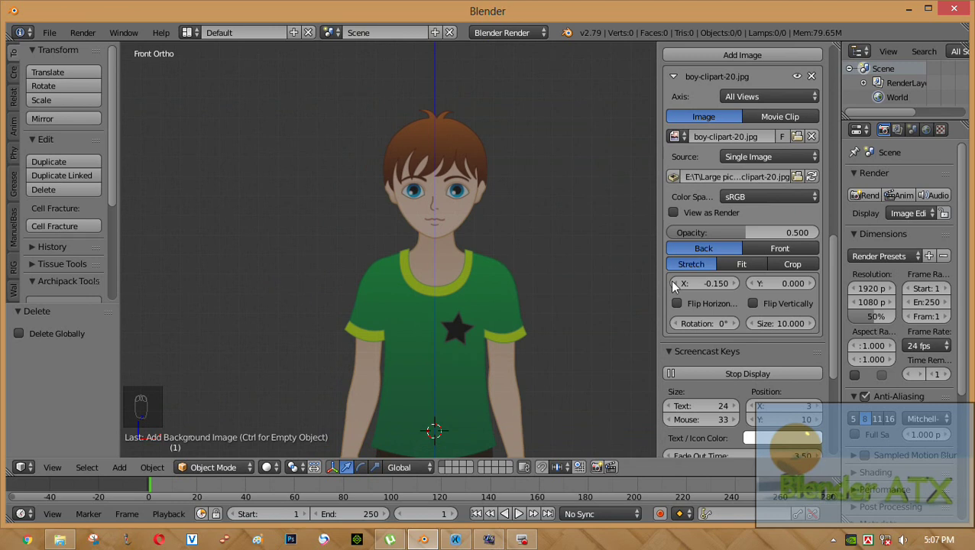
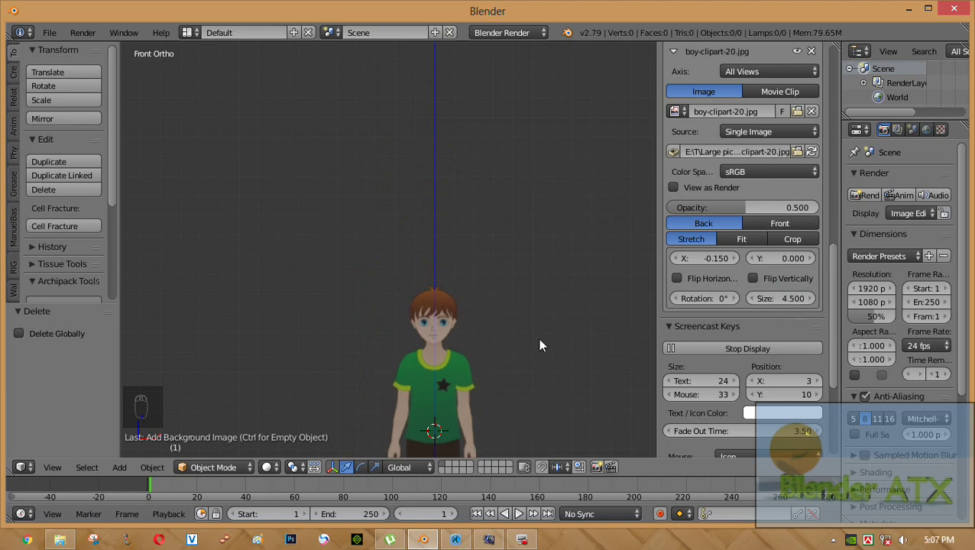
Step: Resize the reference to 4.5 with X offset -0.05, then add a cube mesh over the face
{"action": "left_click_drag", "start_coordinate": [540, 408], "coordinate": [704, 324]}
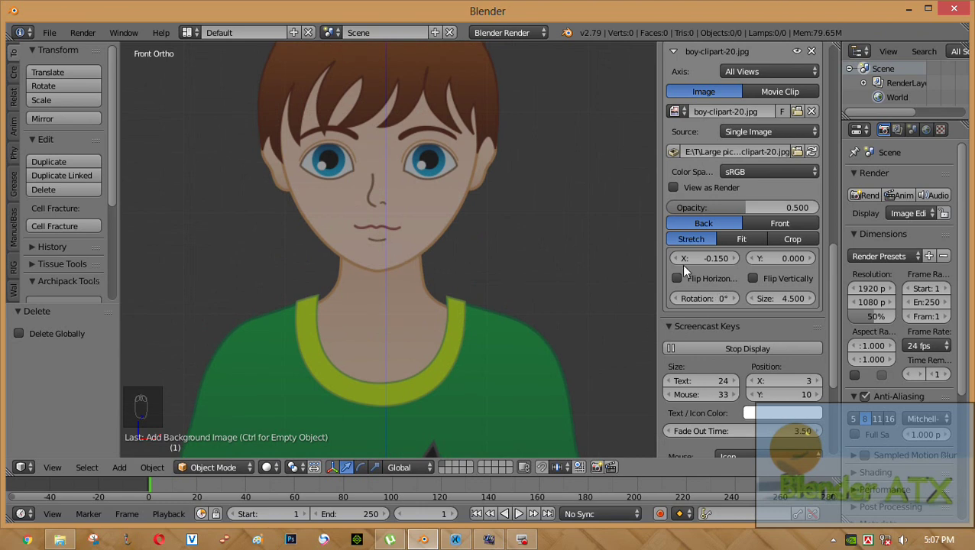
{"action": "left_click_drag", "start_coordinate": [738, 263], "coordinate": [740, 263]}
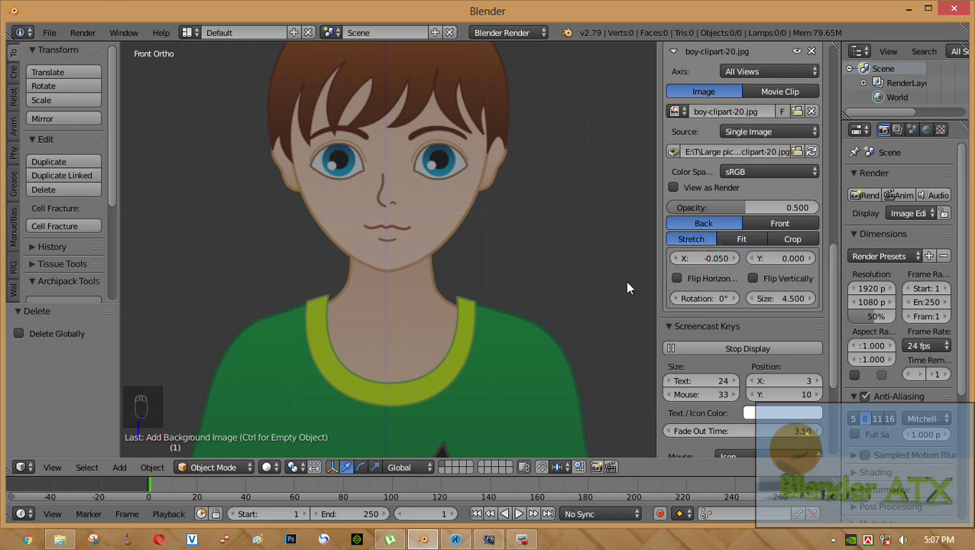
{"action": "middle_click", "coordinate": [469, 291]}
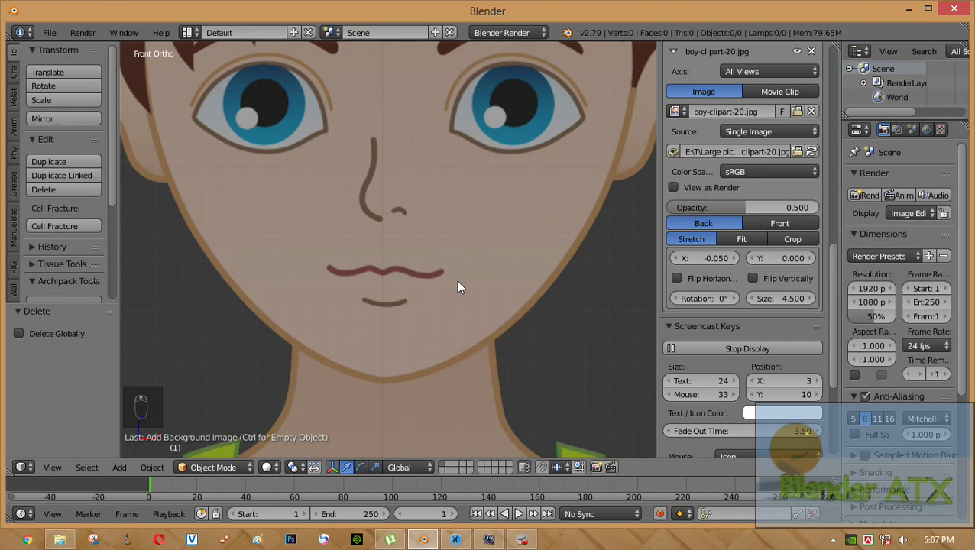
{"action": "left_click_drag", "start_coordinate": [462, 286], "coordinate": [474, 334]}
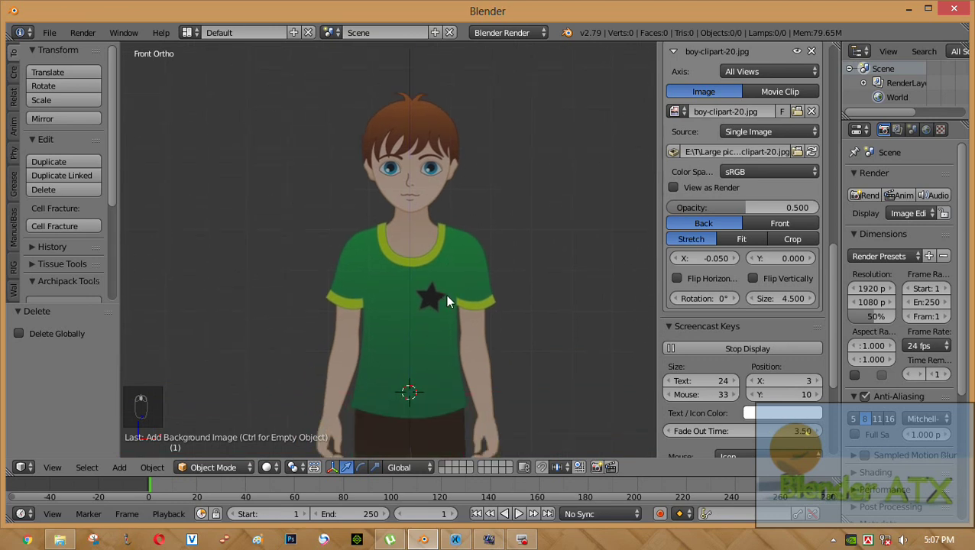
{"action": "key", "text": "shift+a"}
Step: Enter Edit Mode and delete all of the cube's vertices
{"action": "left_click_drag", "start_coordinate": [447, 302], "coordinate": [518, 297]}
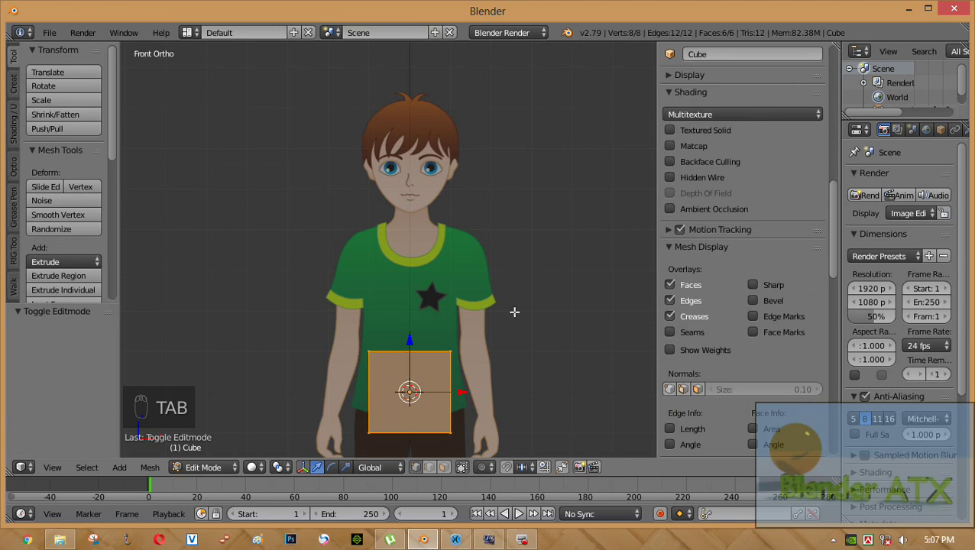
{"action": "key", "text": "Tab"}
{"action": "key", "text": "x"}
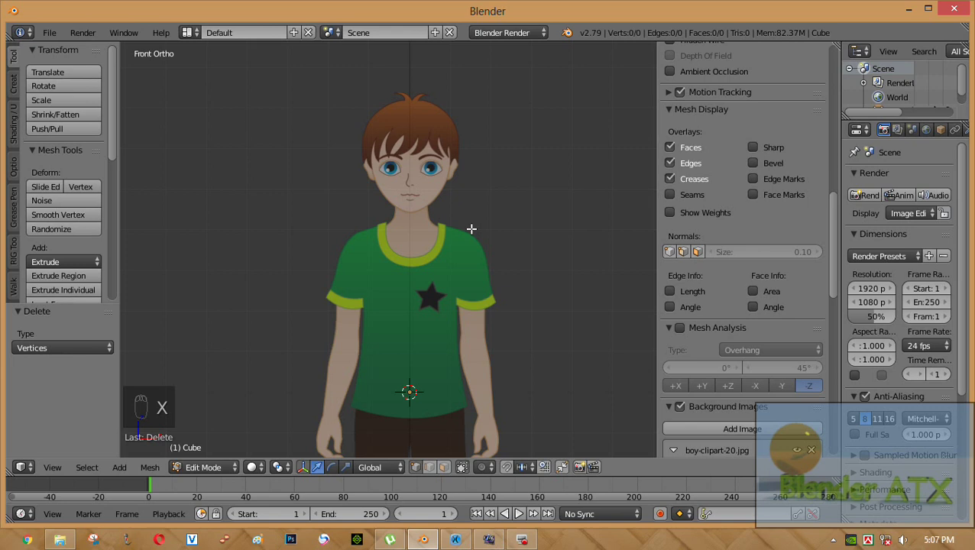
{"action": "middle_click", "coordinate": [448, 201]}
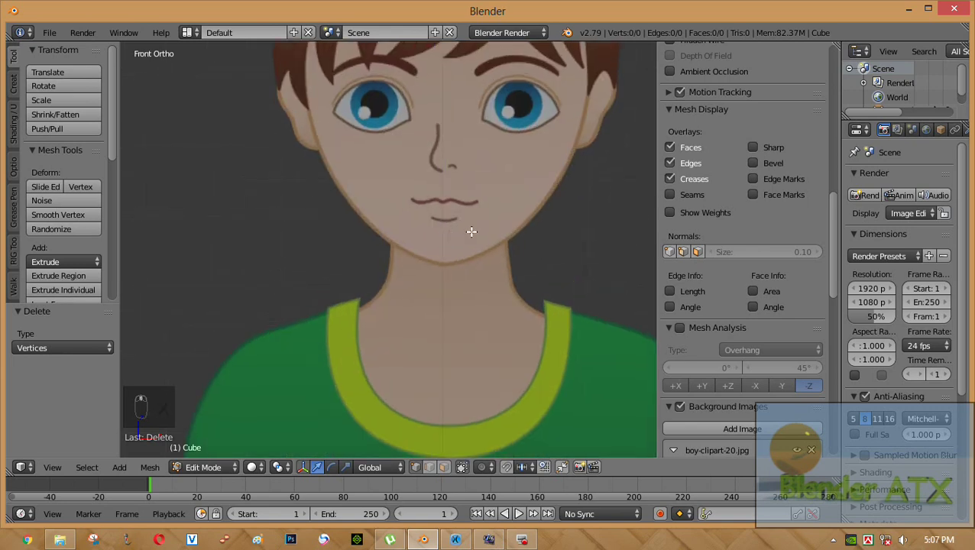
{"action": "middle_click", "coordinate": [464, 231]}
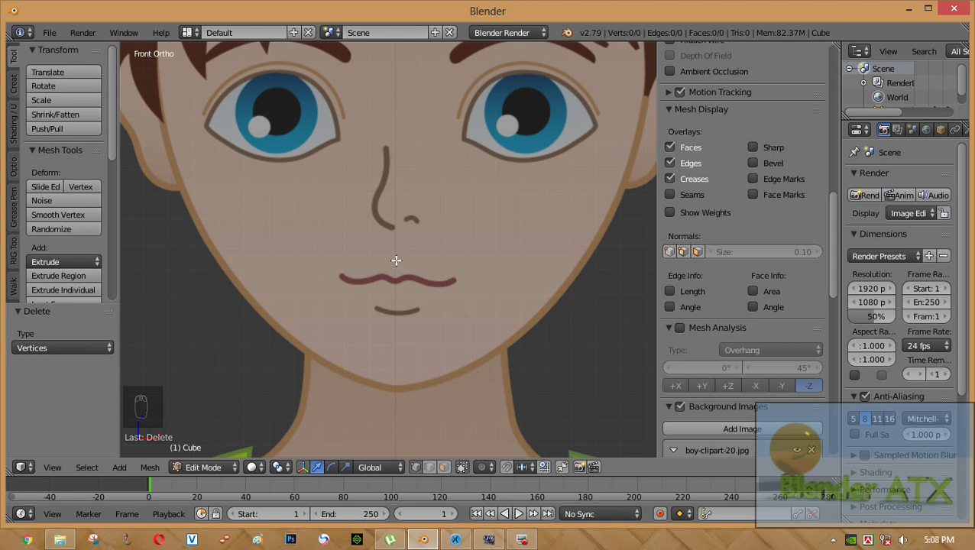
Step: Place a vertex on the upper lip centre line and extrude a second one just above it
{"action": "left_click_drag", "start_coordinate": [398, 258], "coordinate": [426, 254]}
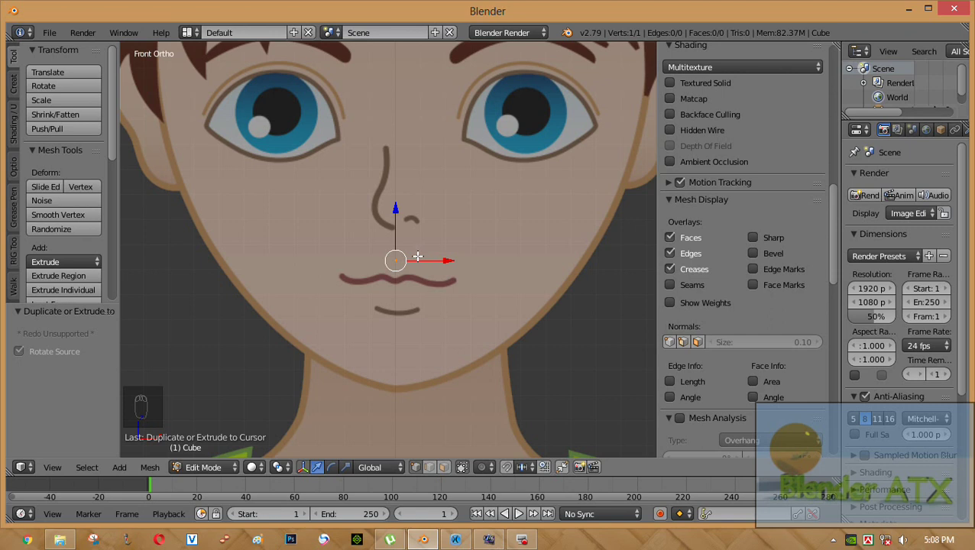
{"action": "left_click_drag", "start_coordinate": [417, 254], "coordinate": [344, 444]}
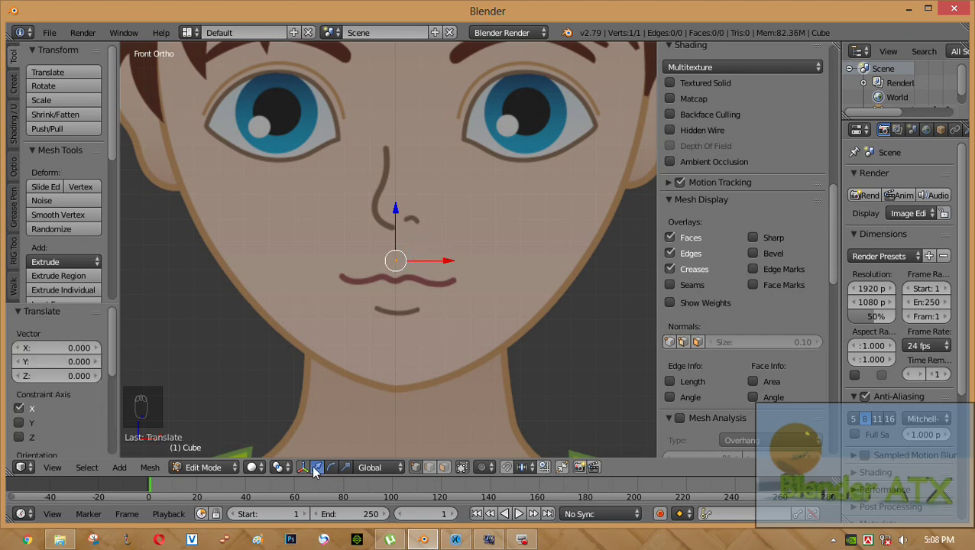
{"action": "left_click_drag", "start_coordinate": [305, 471], "coordinate": [418, 255]}
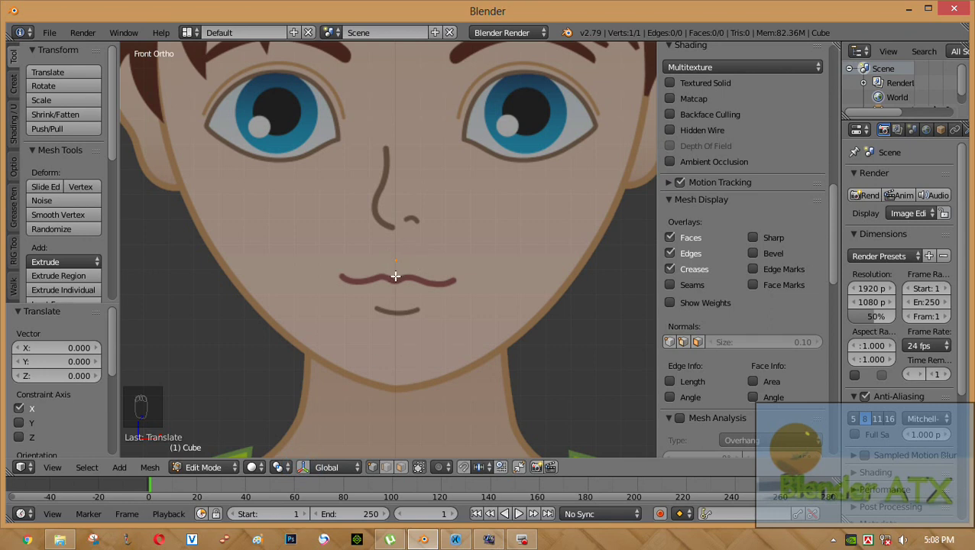
{"action": "left_click_drag", "start_coordinate": [396, 275], "coordinate": [393, 263]}
{"action": "left_click_drag", "start_coordinate": [398, 260], "coordinate": [393, 271]}
Step: Extrude four faces along the upper lip to the mouth corner and turn the end edge
{"action": "key", "text": "e"}
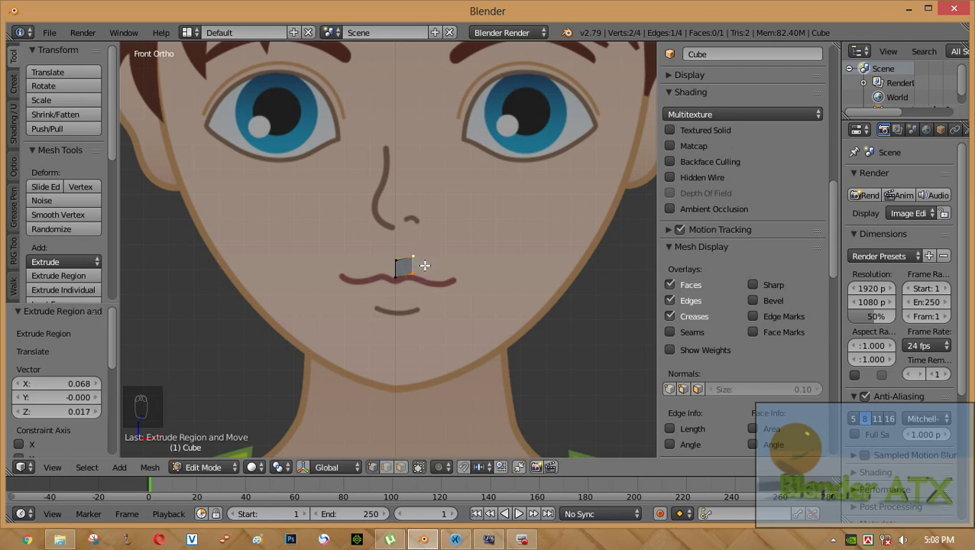
{"action": "key", "text": "e"}
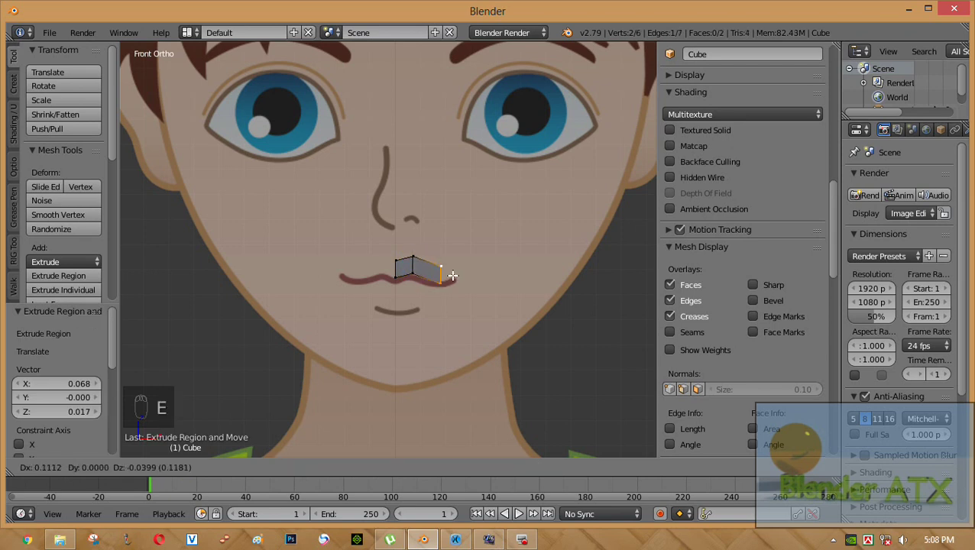
{"action": "key", "text": "e"}
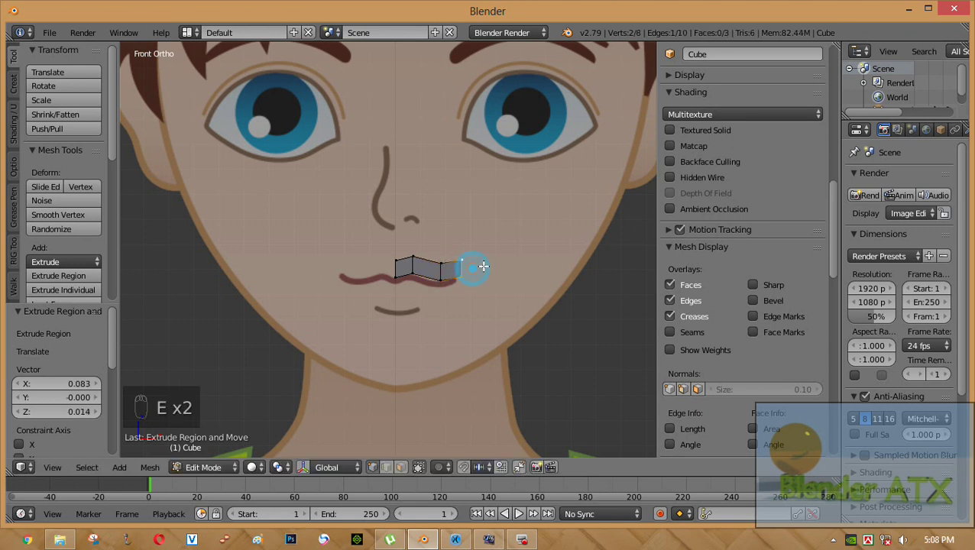
{"action": "key", "text": "e"}
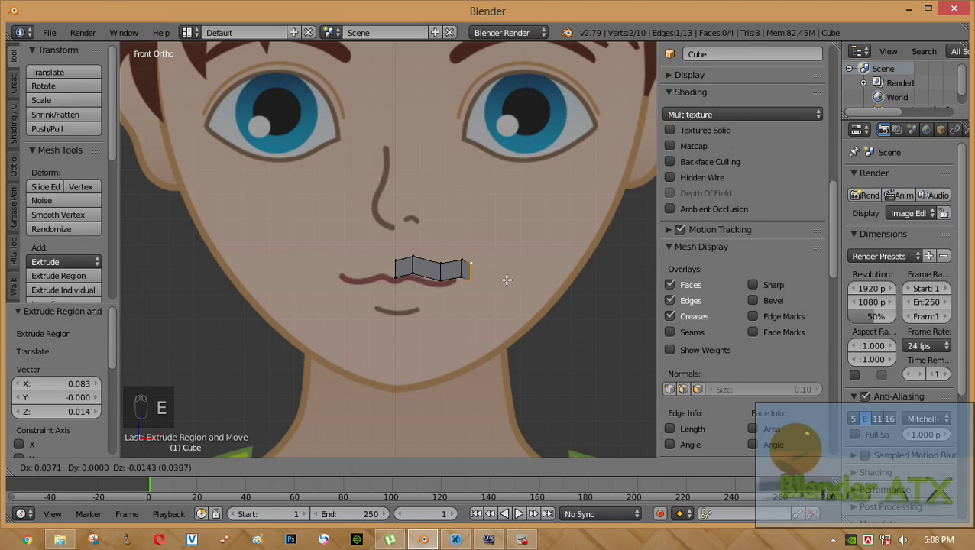
{"action": "key", "text": "r"}
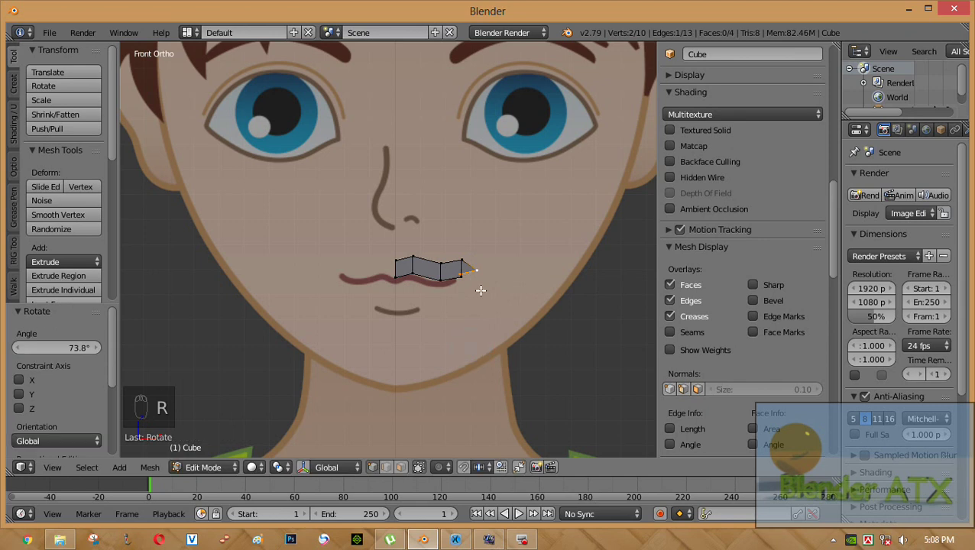
{"action": "key", "text": "g"}
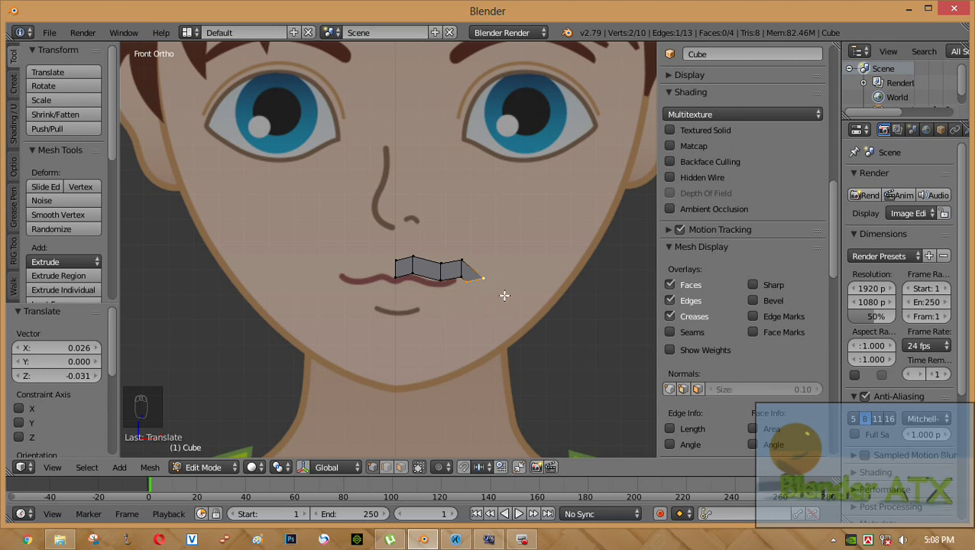
Step: Extrude further faces curving down past the corner and along the lower lip
{"action": "key", "text": "e"}
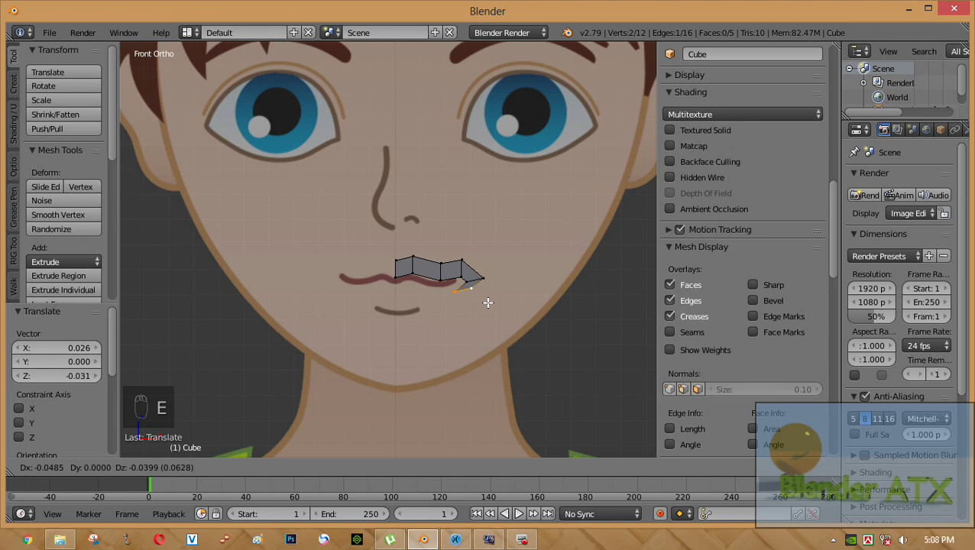
{"action": "key", "text": "r"}
{"action": "key", "text": "g"}
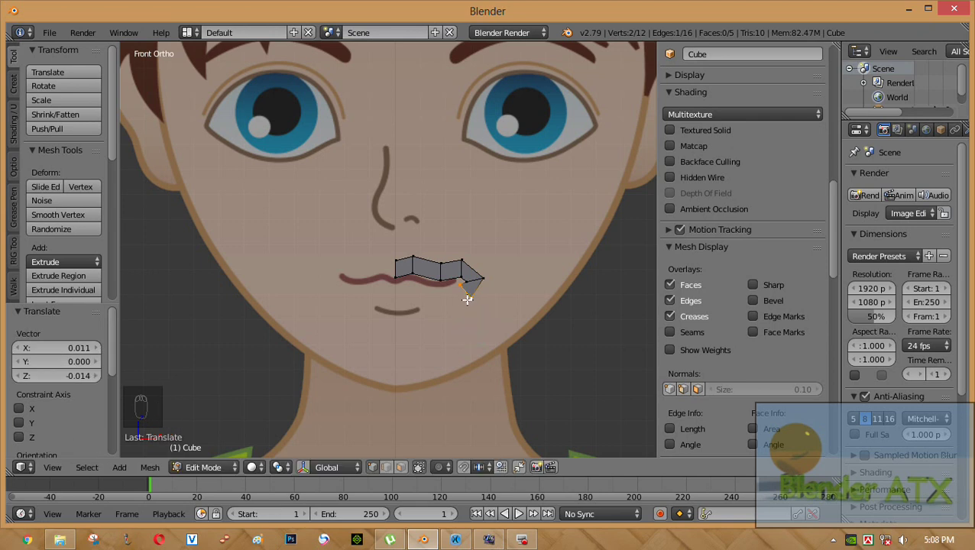
{"action": "key", "text": "e"}
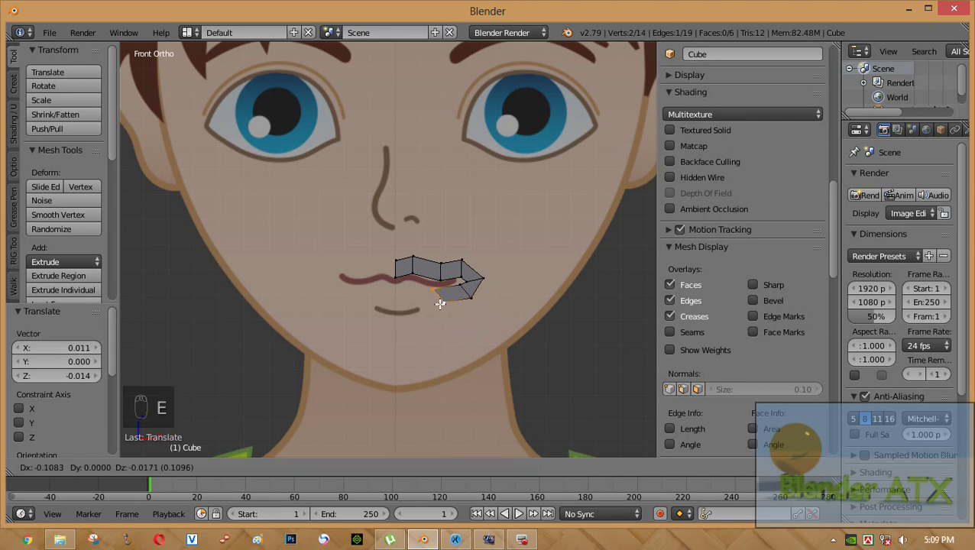
{"action": "key", "text": "r"}
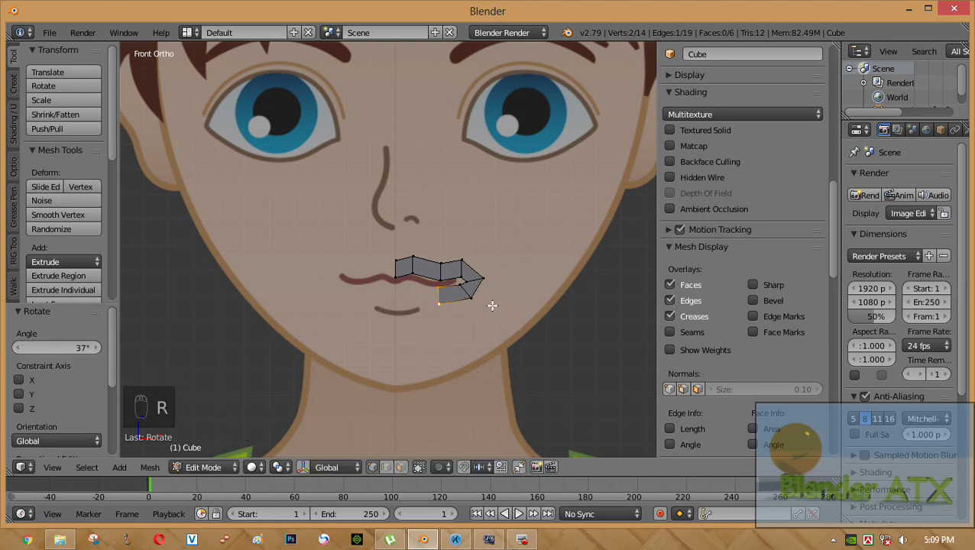
{"action": "key", "text": "e"}
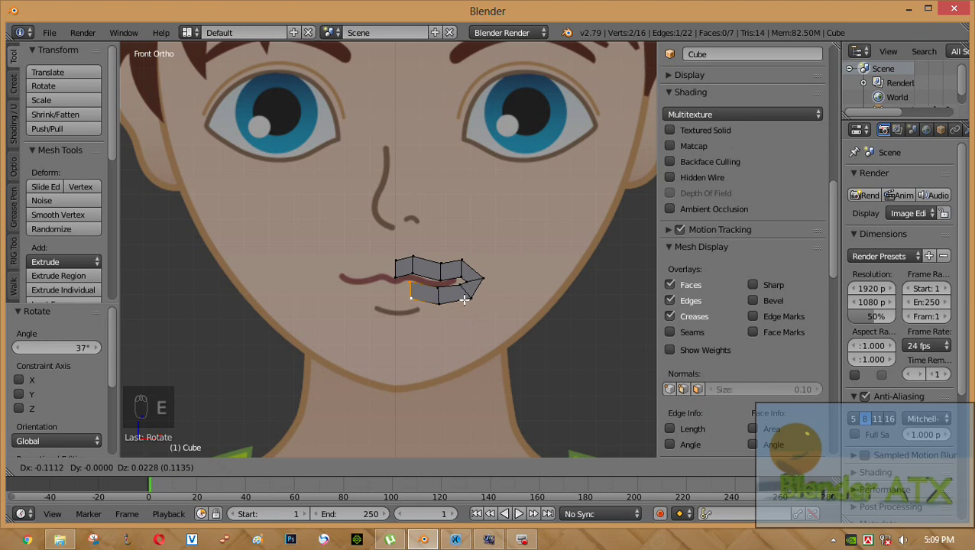
{"action": "key", "text": "e"}
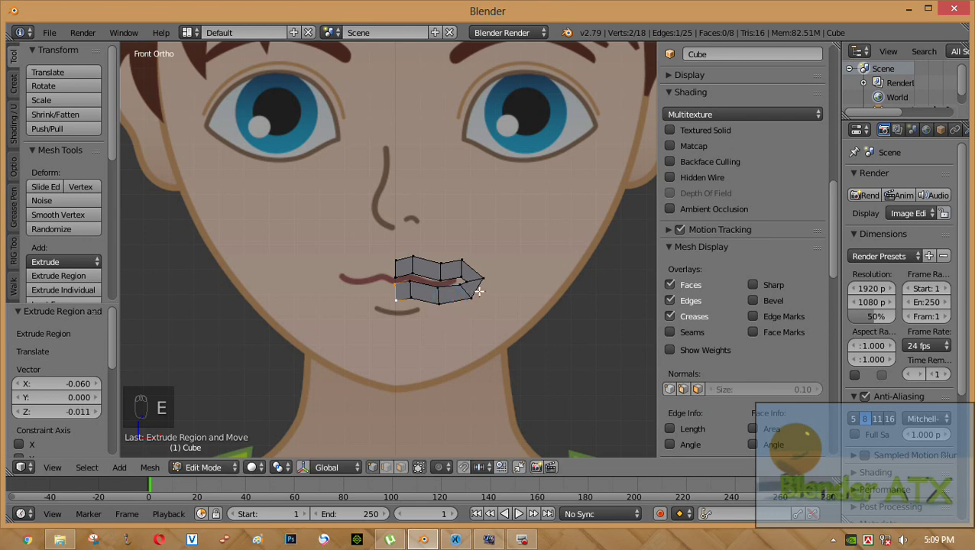
Step: Scale the nine mouth-opening vertices outward to widen the lip ring
{"action": "left_click_drag", "start_coordinate": [471, 276], "coordinate": [484, 311]}
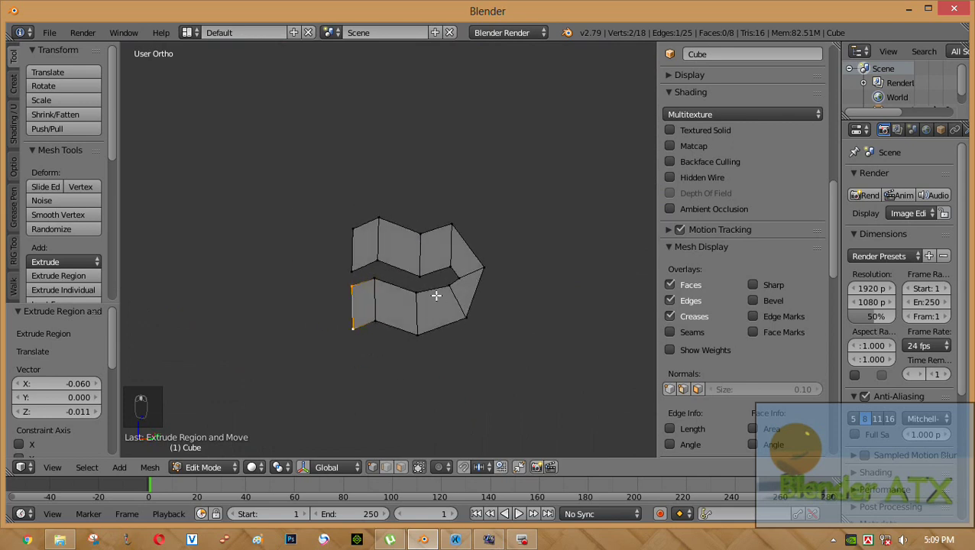
{"action": "left_click_drag", "start_coordinate": [431, 291], "coordinate": [553, 319]}
{"action": "middle_click", "coordinate": [553, 319]}
{"action": "key", "text": "s"}
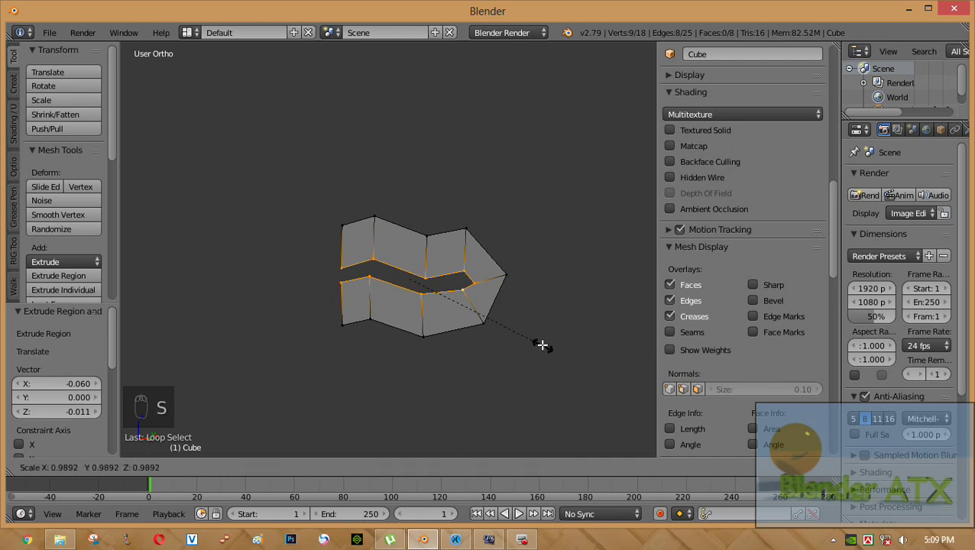
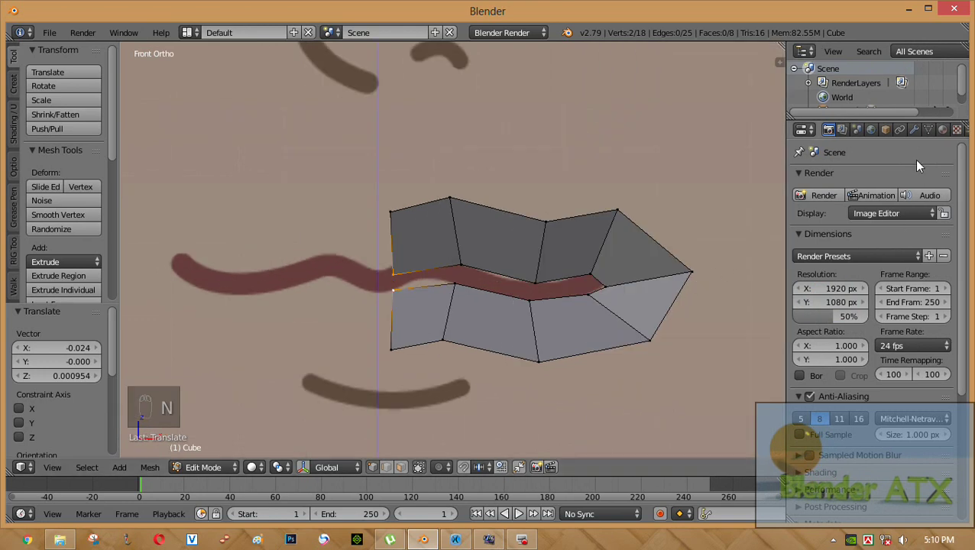
Step: Add a Mirror modifier on X with Merge to the lip mesh
{"action": "left_click_drag", "start_coordinate": [923, 138], "coordinate": [696, 320]}
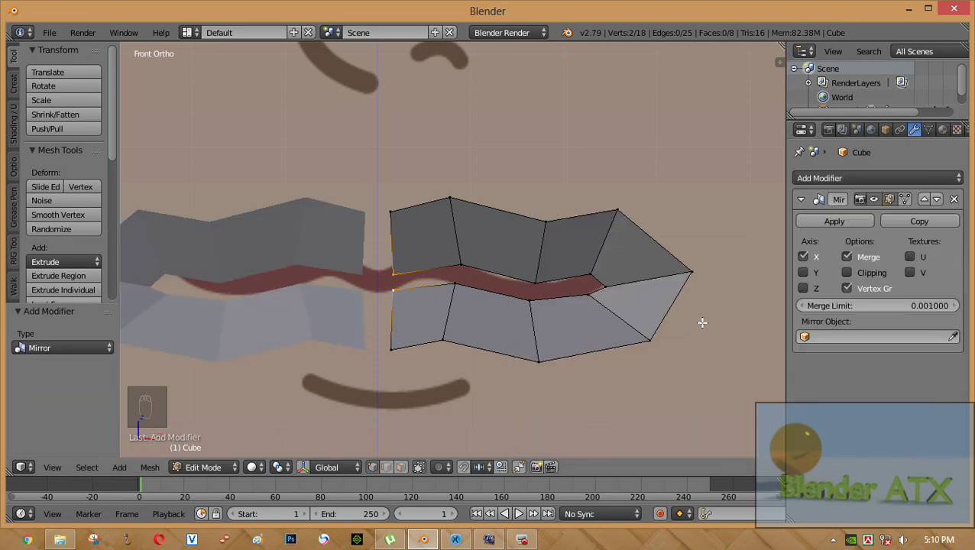
Step: Enable mirror clipping and slide the whole lip mesh along X to meet at the centreline
{"action": "left_click_drag", "start_coordinate": [859, 276], "coordinate": [540, 285]}
{"action": "key", "text": "a"}
{"action": "key", "text": "a"}
{"action": "key", "text": "g"}
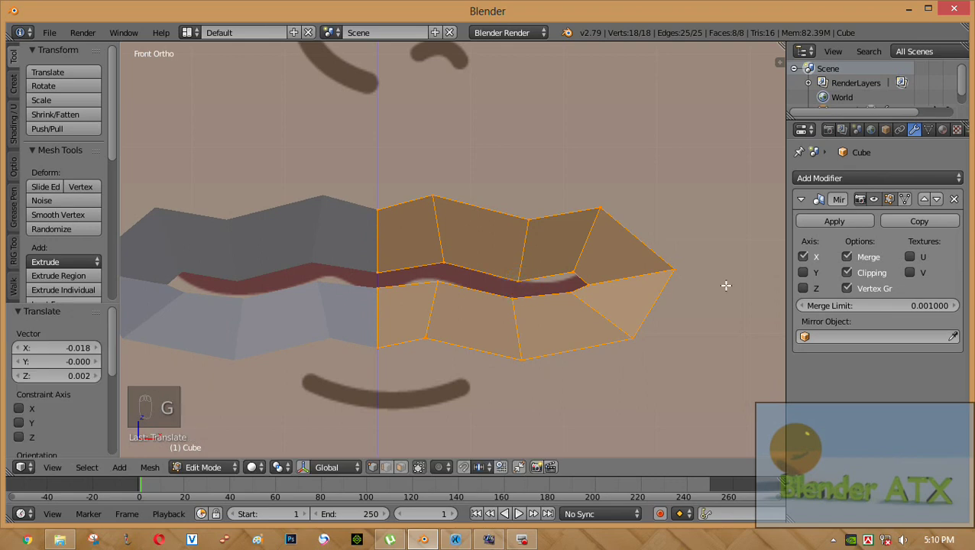
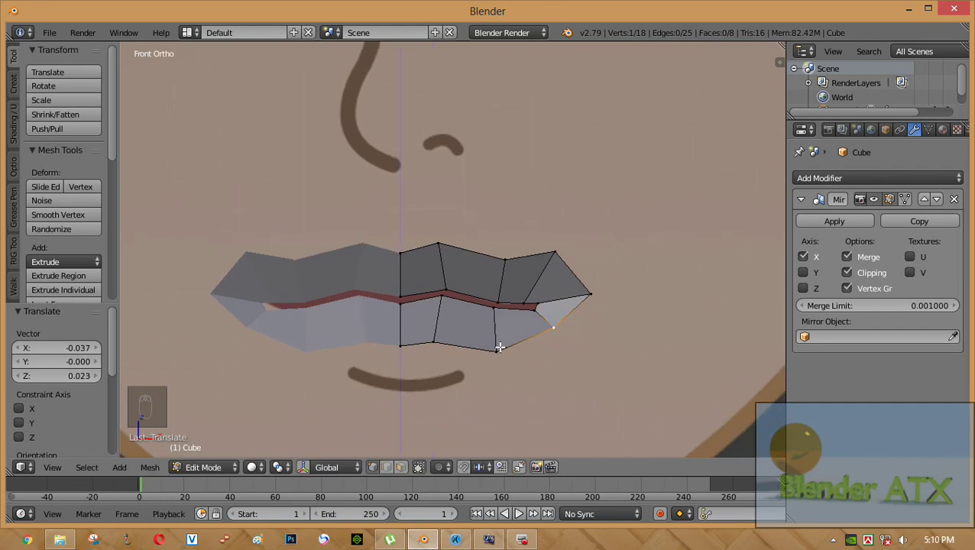
Step: Adjust the lower-lip vertices and extrude the bottom edge downward into new faces
{"action": "left_click_drag", "start_coordinate": [498, 345], "coordinate": [498, 339]}
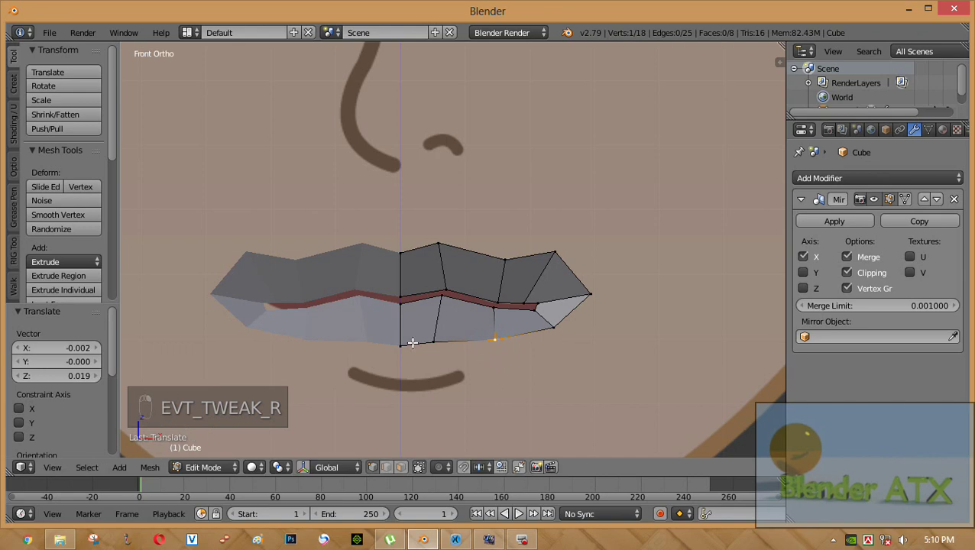
{"action": "right_click", "coordinate": [393, 335]}
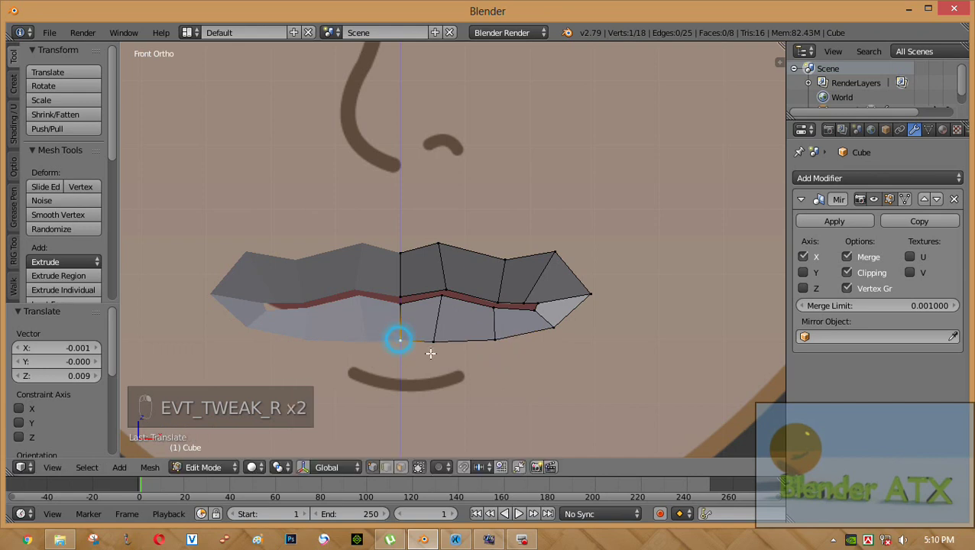
{"action": "right_click", "coordinate": [443, 326]}
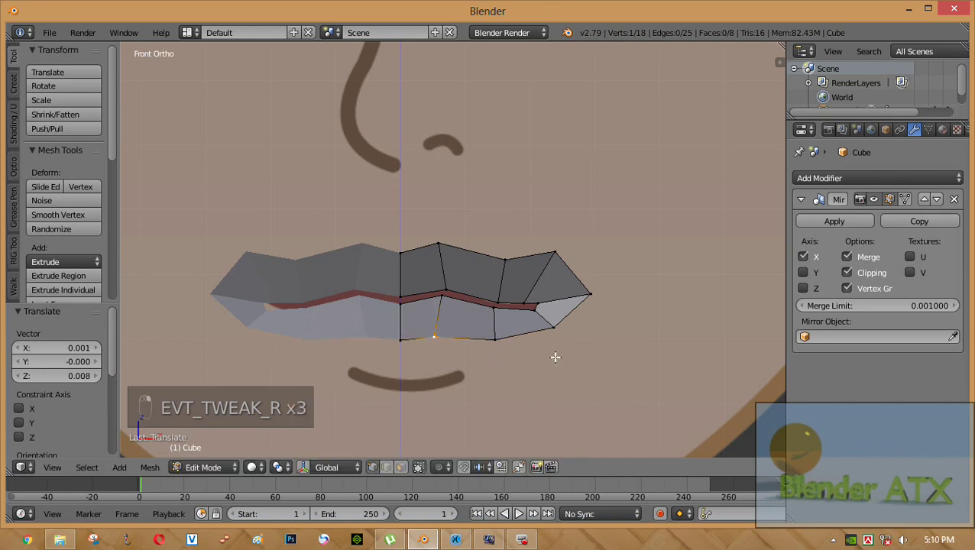
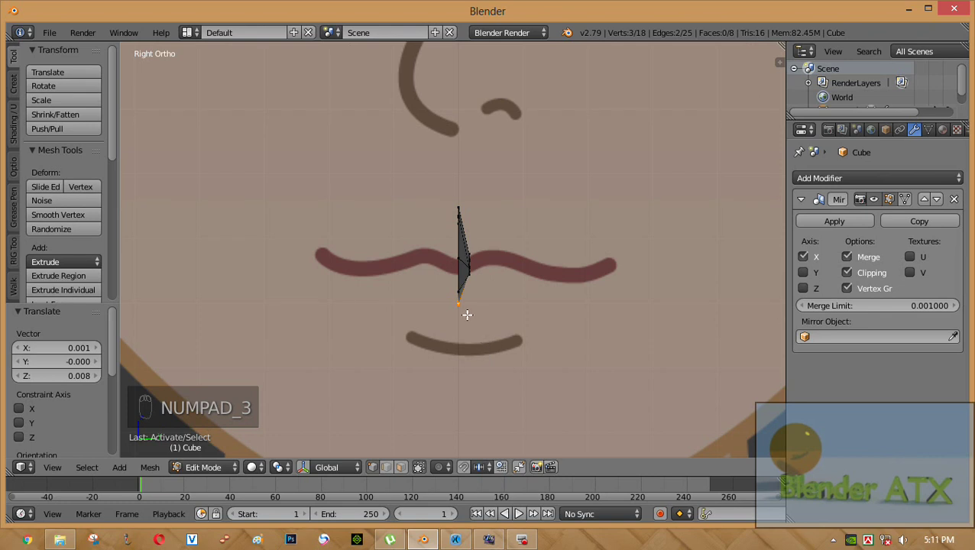
{"action": "key", "text": "e"}
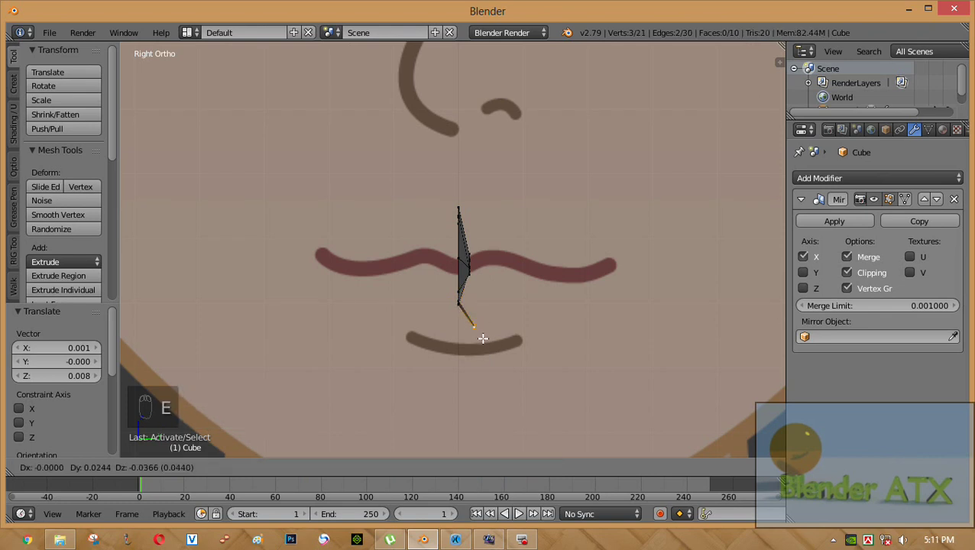
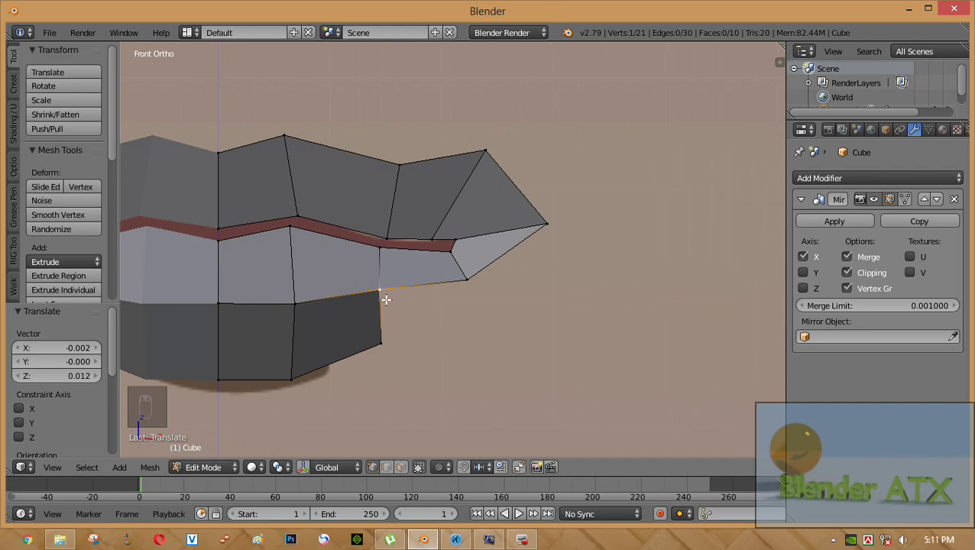
Step: Extrude a vertex under the mouth corner, fill the corner face and nudge the lower lip vertex
{"action": "key", "text": "f"}
{"action": "left_click_drag", "start_coordinate": [409, 299], "coordinate": [468, 334]}
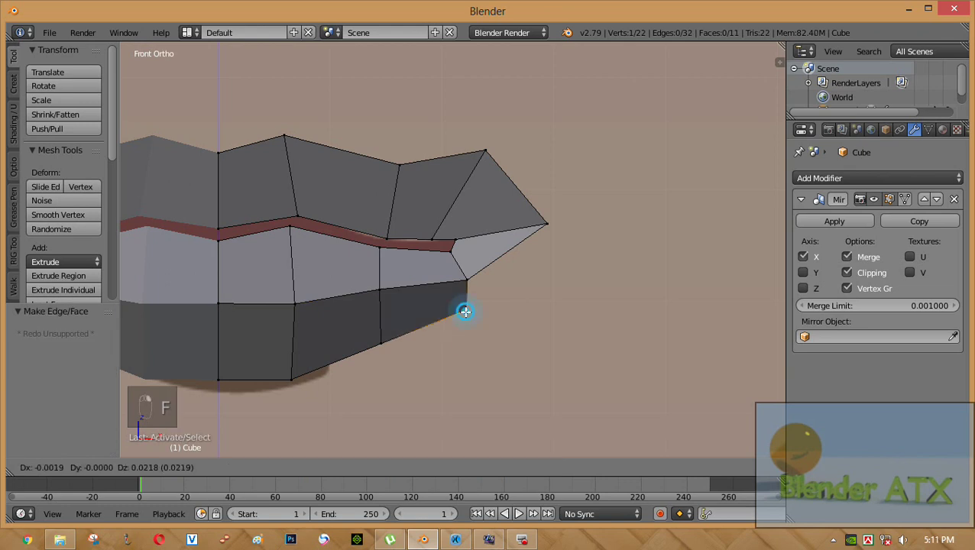
{"action": "key", "text": "f"}
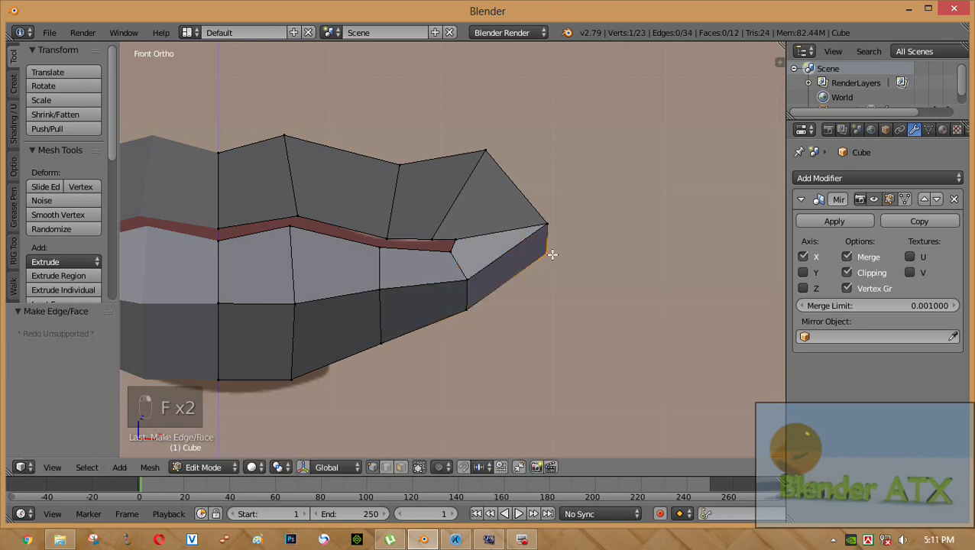
{"action": "right_click", "coordinate": [469, 280]}
{"action": "left_click_drag", "start_coordinate": [460, 263], "coordinate": [439, 258]}
{"action": "left_click_drag", "start_coordinate": [454, 251], "coordinate": [441, 246]}
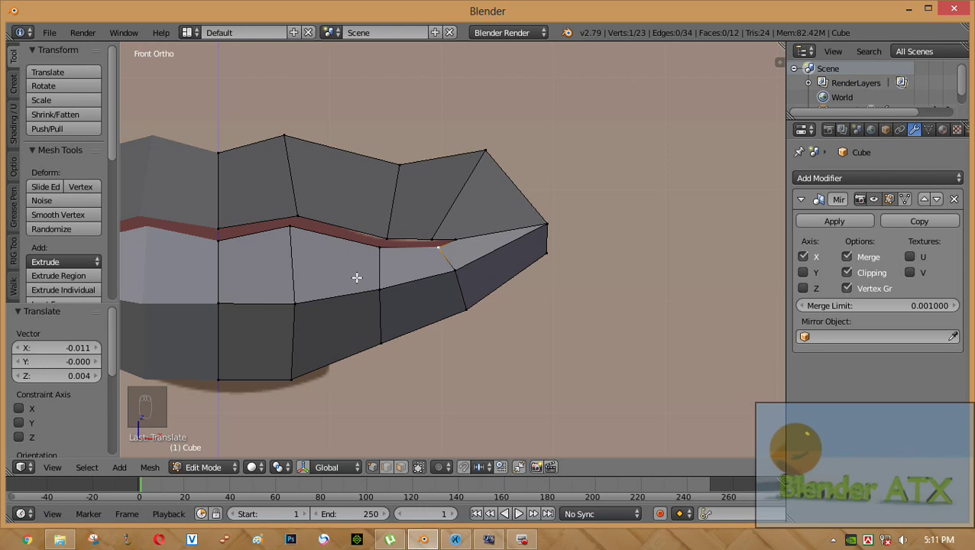
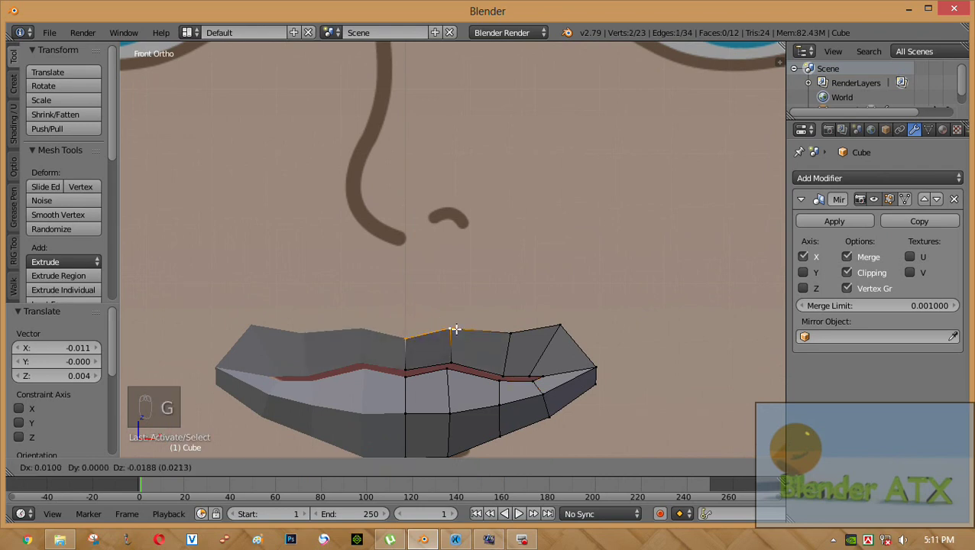
Step: Reposition the mouth corner and upper-lip corner vertices into shape
{"action": "left_click_drag", "start_coordinate": [557, 324], "coordinate": [612, 316]}
{"action": "key", "text": "g"}
{"action": "left_click_drag", "start_coordinate": [601, 331], "coordinate": [600, 369]}
{"action": "key", "text": "g"}
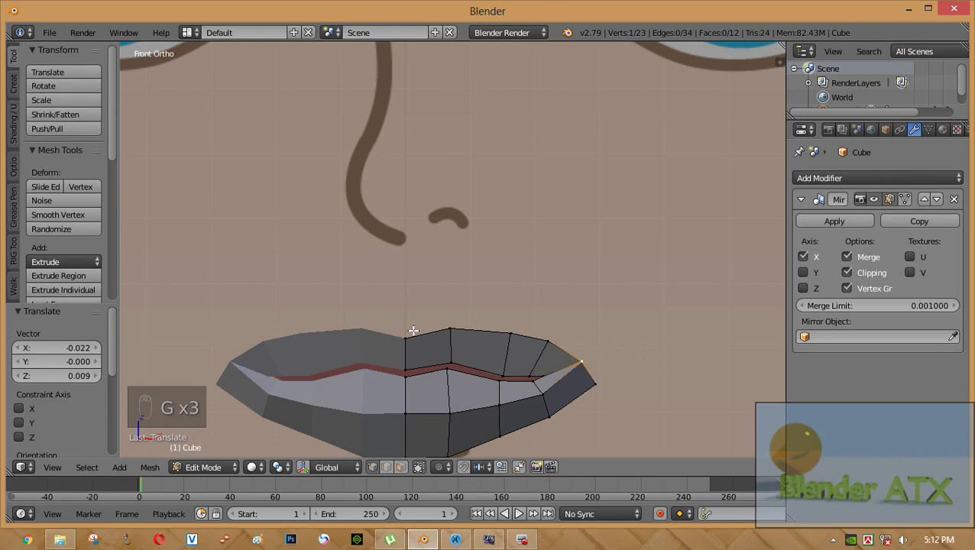
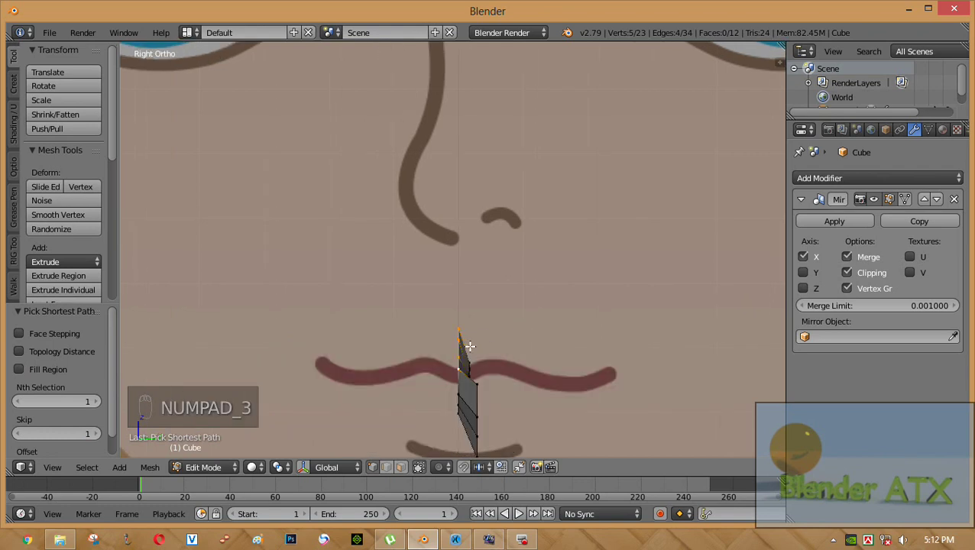
Step: Extrude an outer row around the upper lip and pull the corner vertex to join the lower lip
{"action": "key", "text": "e"}
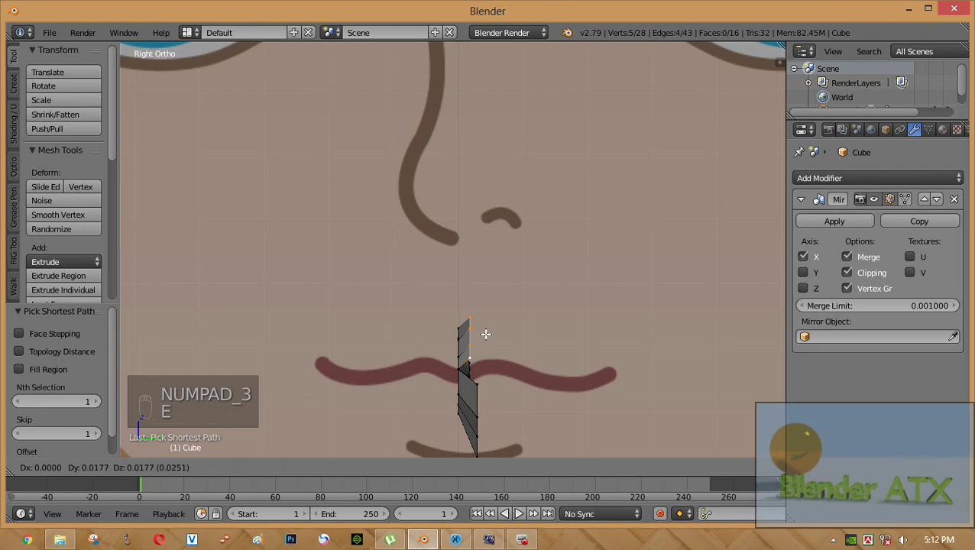
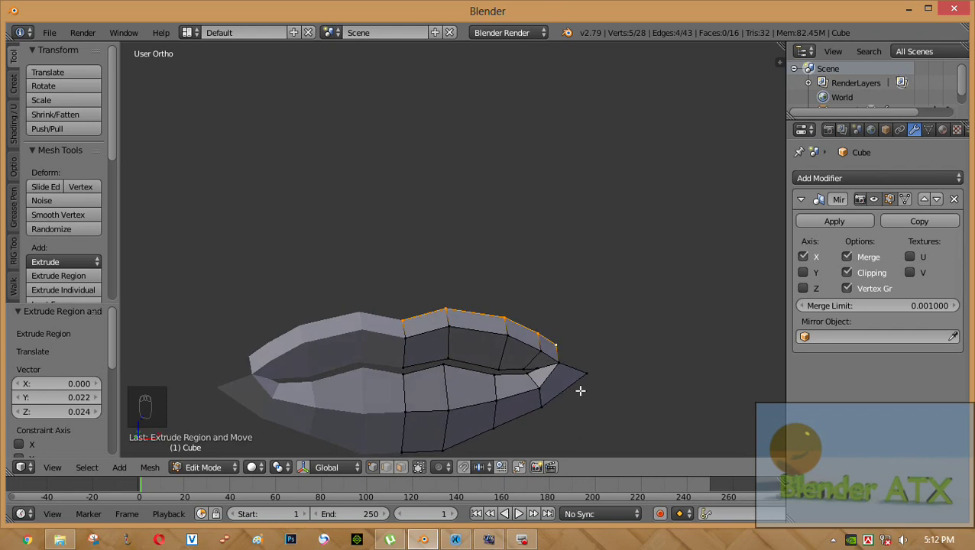
{"action": "key", "text": "KP_1"}
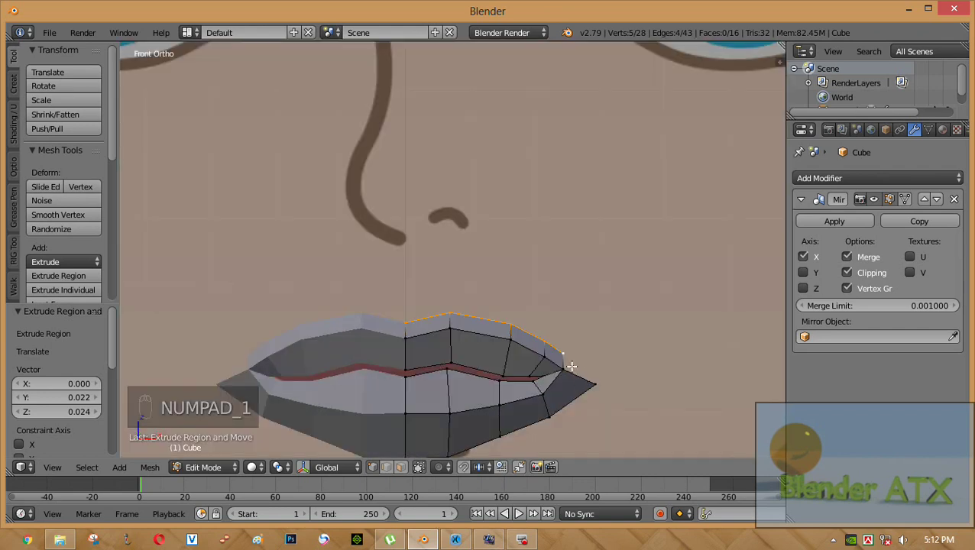
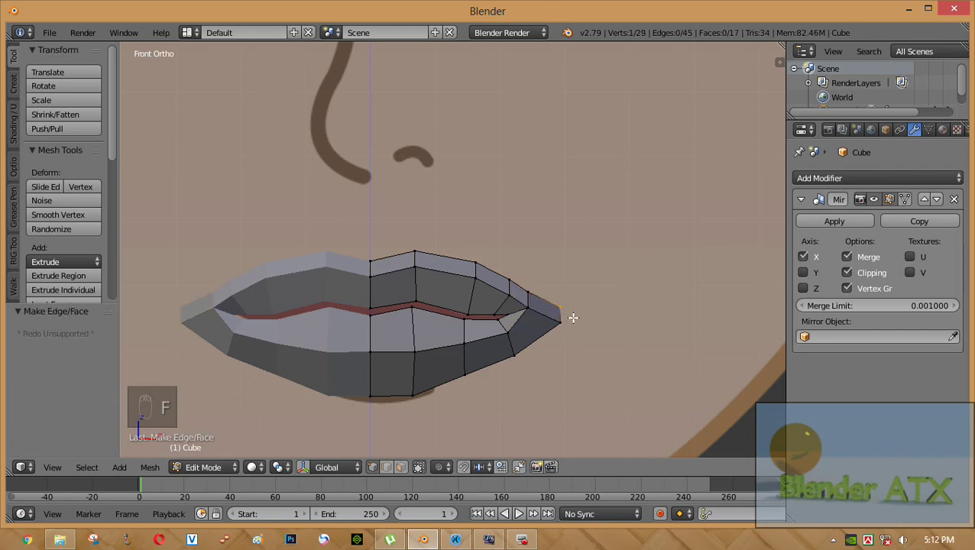
{"action": "right_click", "coordinate": [557, 318]}
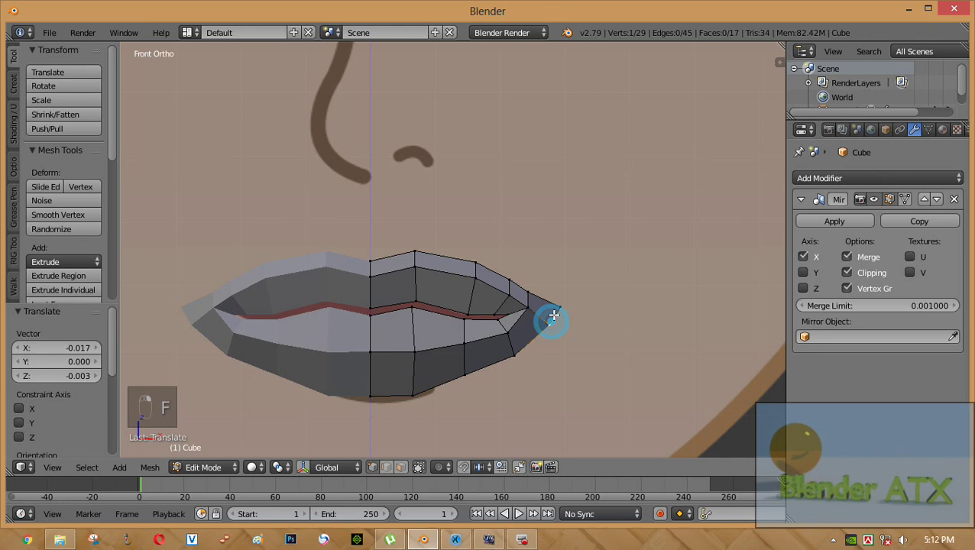
{"action": "left_click_drag", "start_coordinate": [553, 295], "coordinate": [545, 302]}
{"action": "left_click_drag", "start_coordinate": [441, 302], "coordinate": [451, 326]}
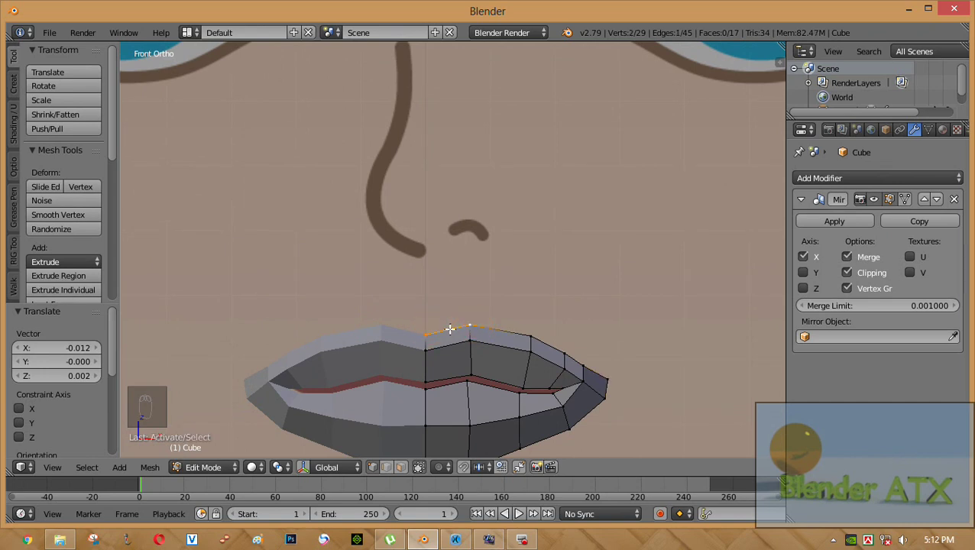
Step: Extrude the upper-lip top edge up under the nostril and adjust it in Right Ortho to reach the nose base
{"action": "key", "text": "e"}
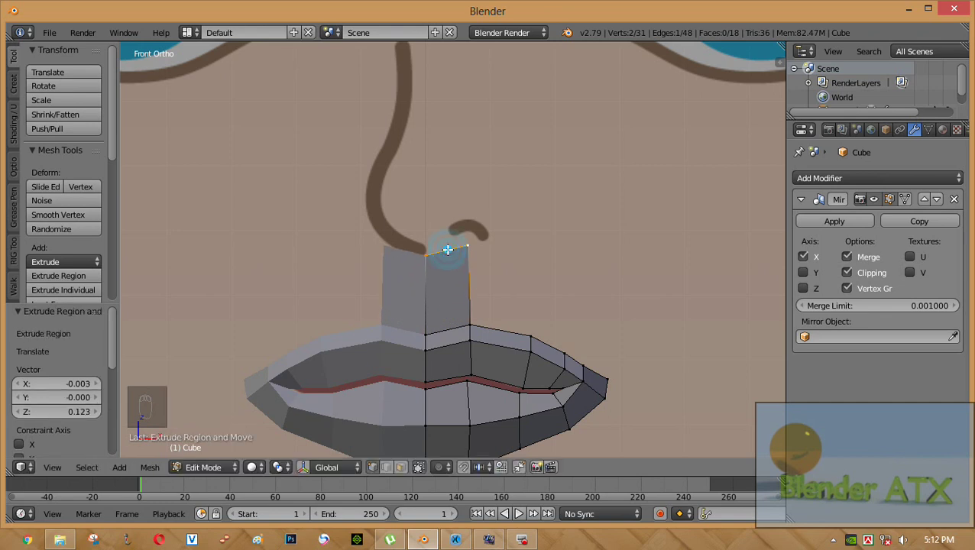
{"action": "left_click_drag", "start_coordinate": [581, 371], "coordinate": [508, 328]}
{"action": "key", "text": "KP_3"}
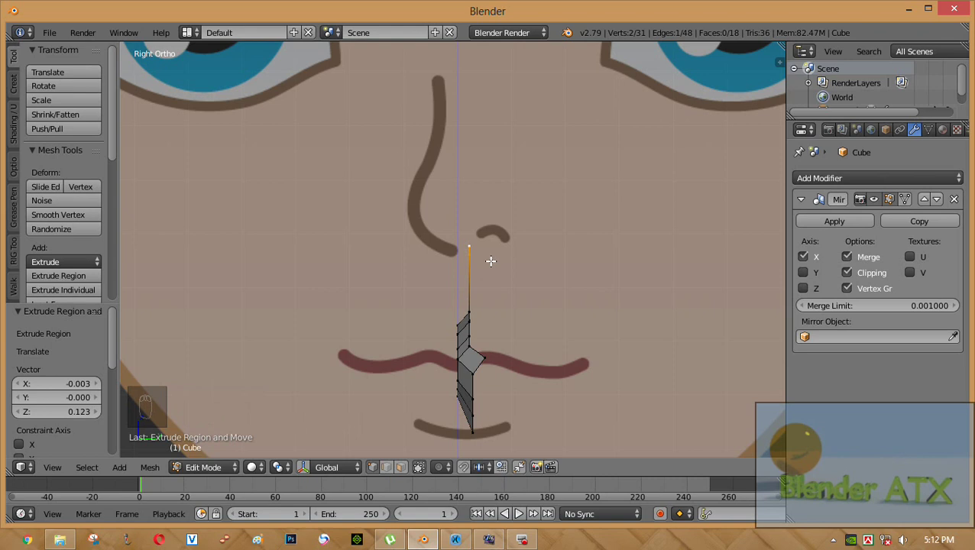
{"action": "key", "text": "g"}
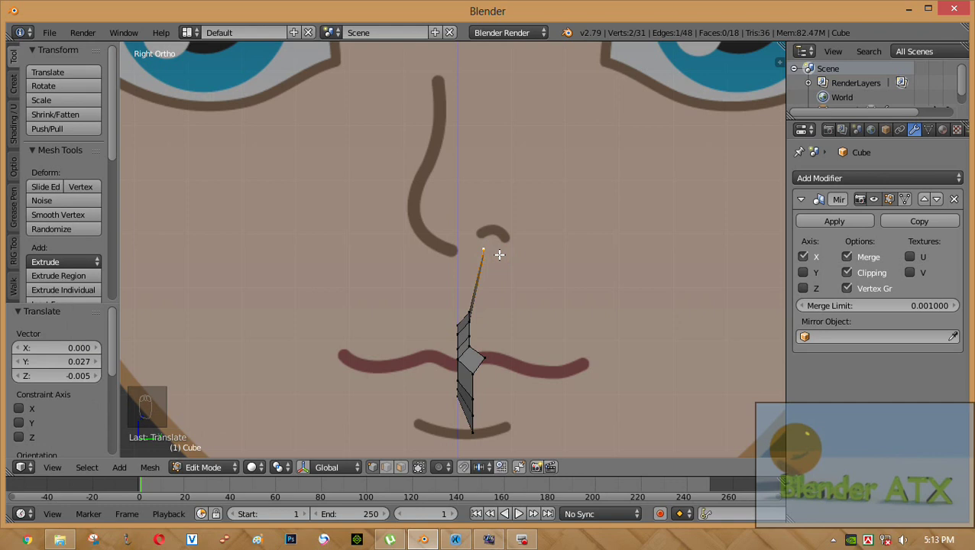
{"action": "key", "text": "e"}
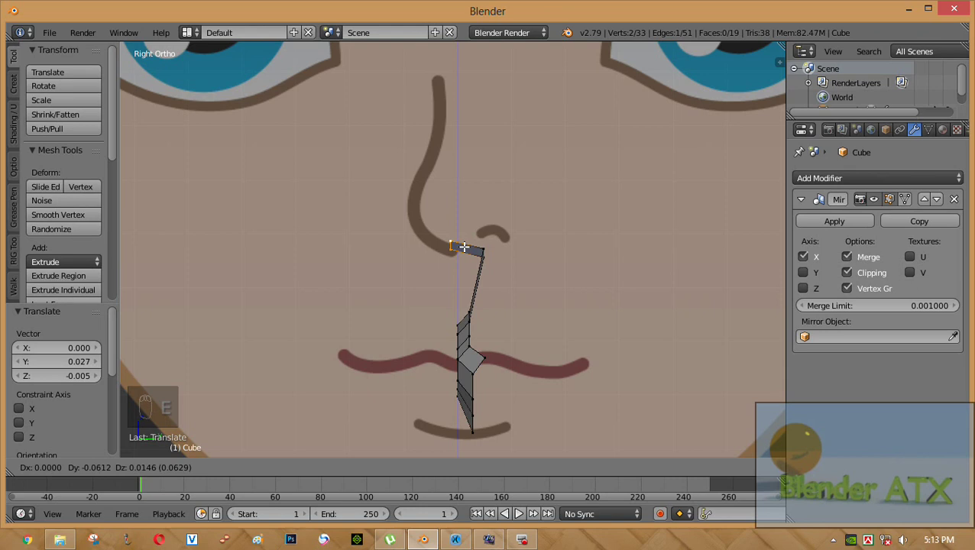
Step: Extrude the strip twice more up the nose line to the bridge and check it in Front view
{"action": "key", "text": "e"}
{"action": "key", "text": "e"}
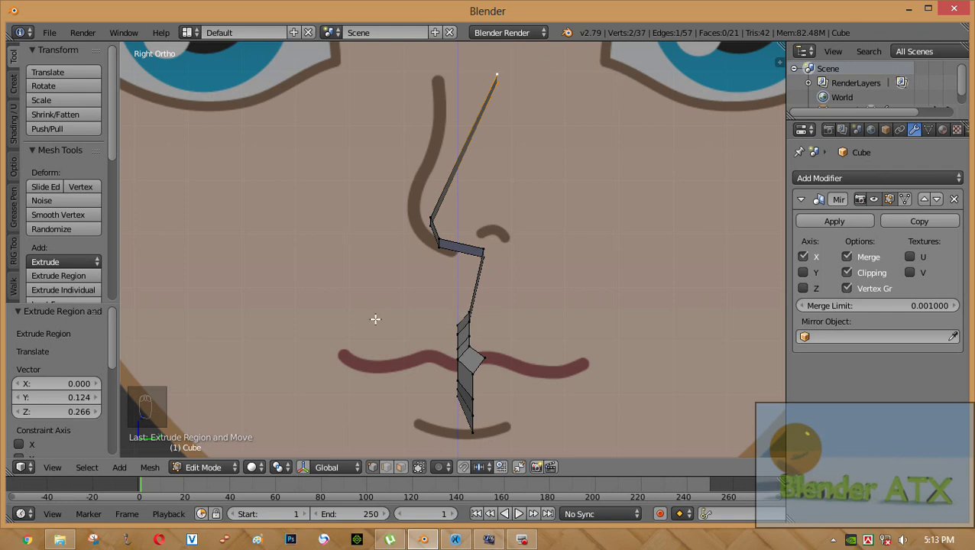
{"action": "key", "text": "KP_1"}
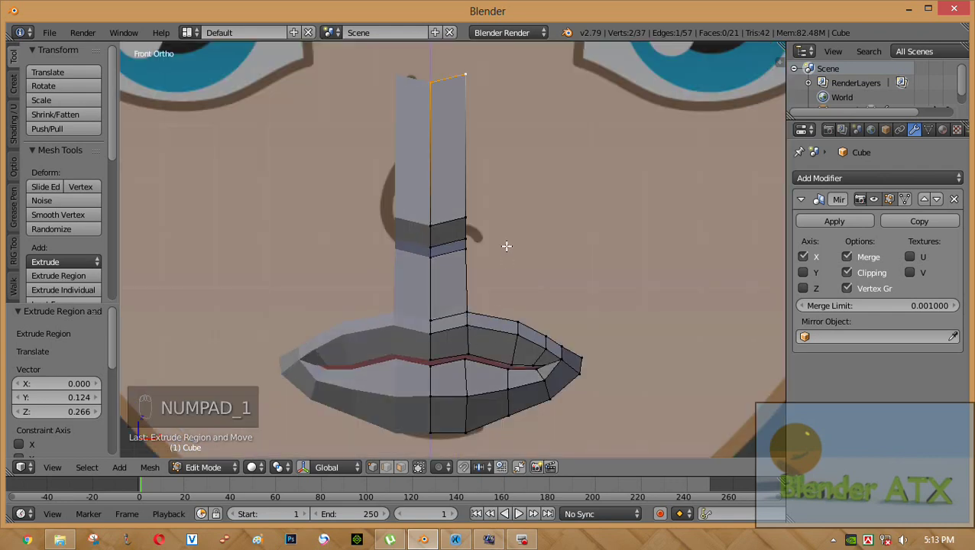
{"action": "left_click_drag", "start_coordinate": [487, 292], "coordinate": [459, 161]}
{"action": "left_click_drag", "start_coordinate": [453, 156], "coordinate": [457, 160]}
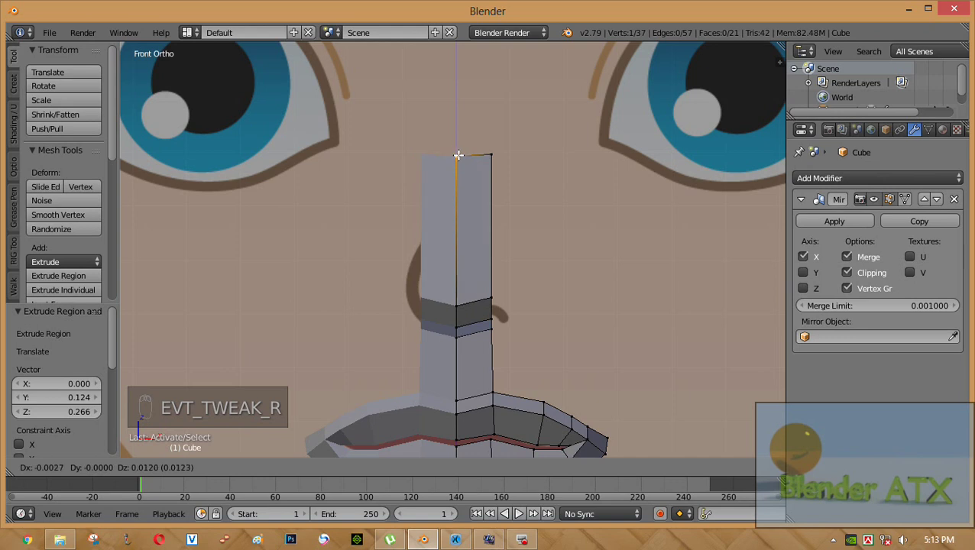
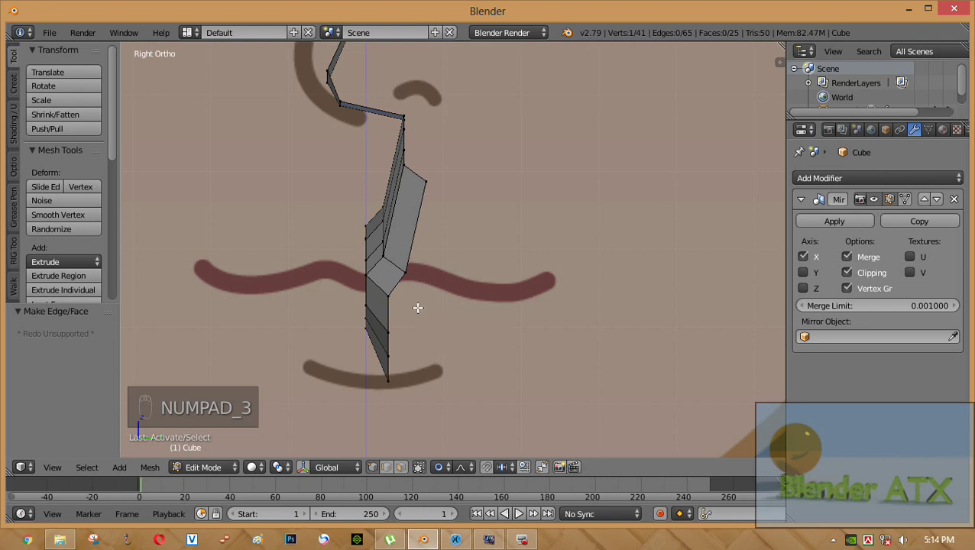
Step: Fill faces between the upper lip and nose base and move their vertices onto the face outline
{"action": "key", "text": "g"}
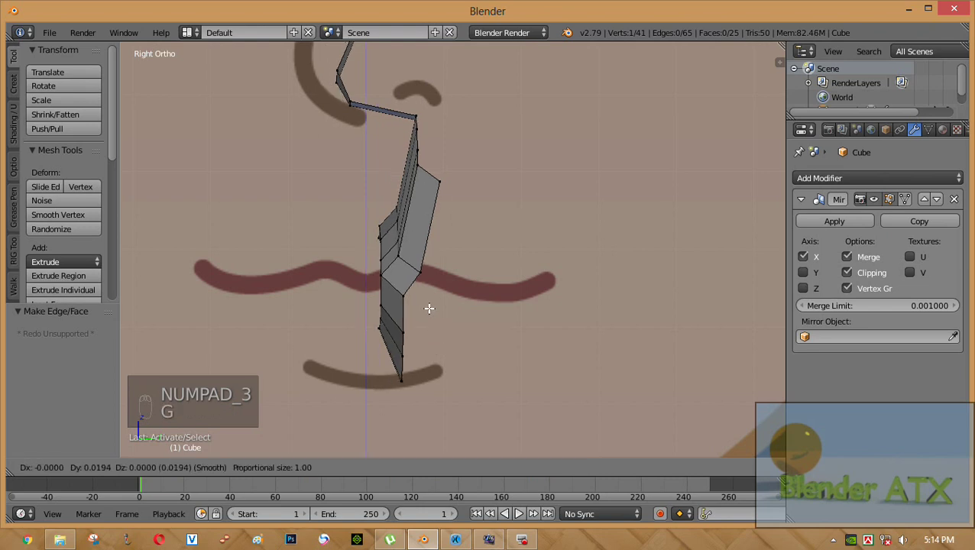
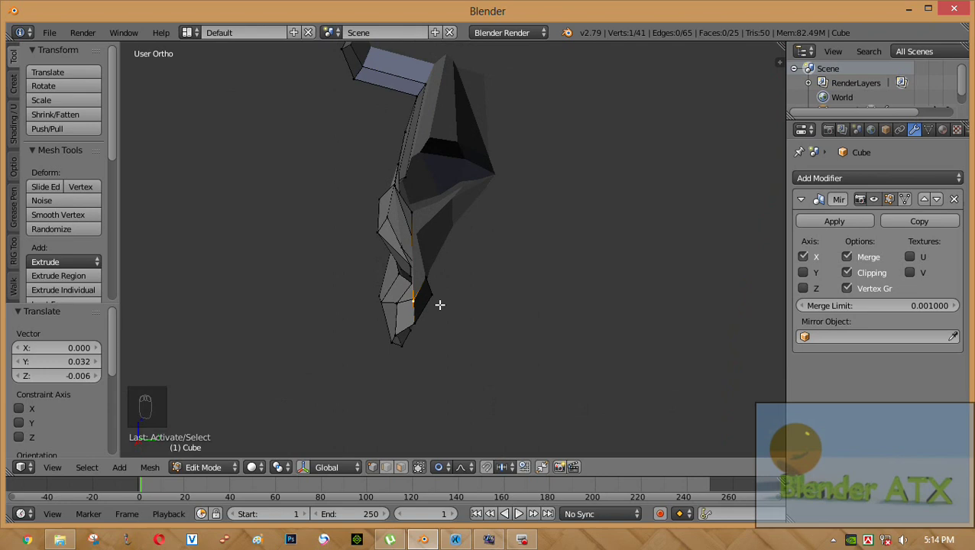
{"action": "key", "text": "g"}
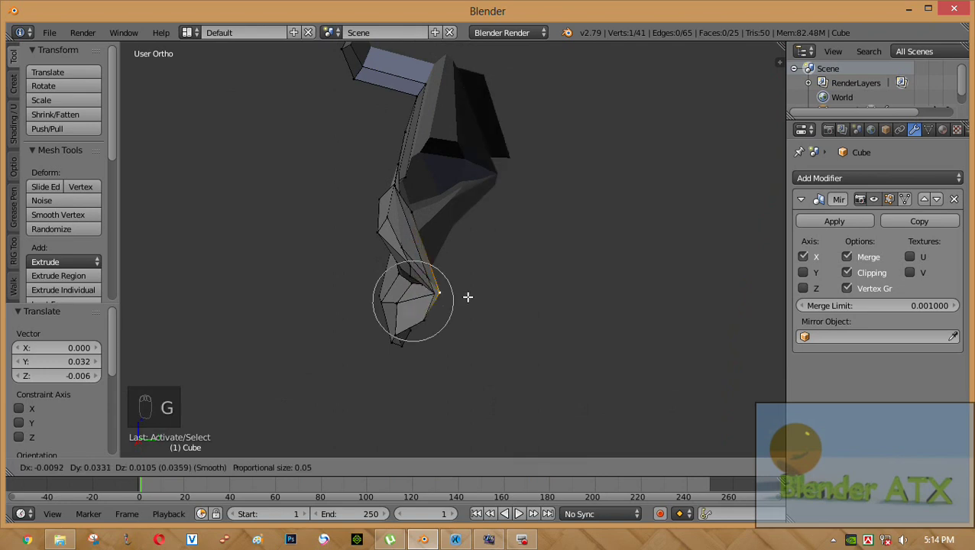
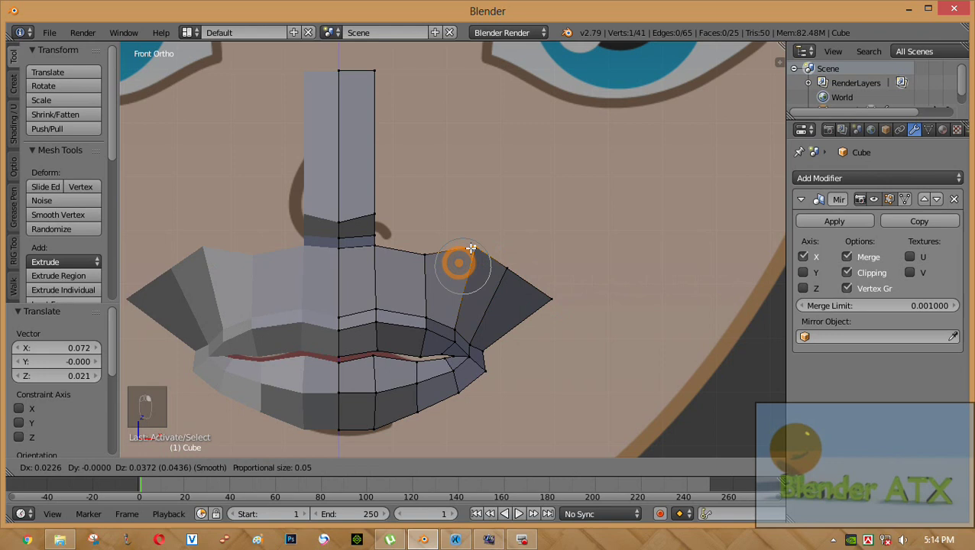
{"action": "right_click", "coordinate": [424, 242]}
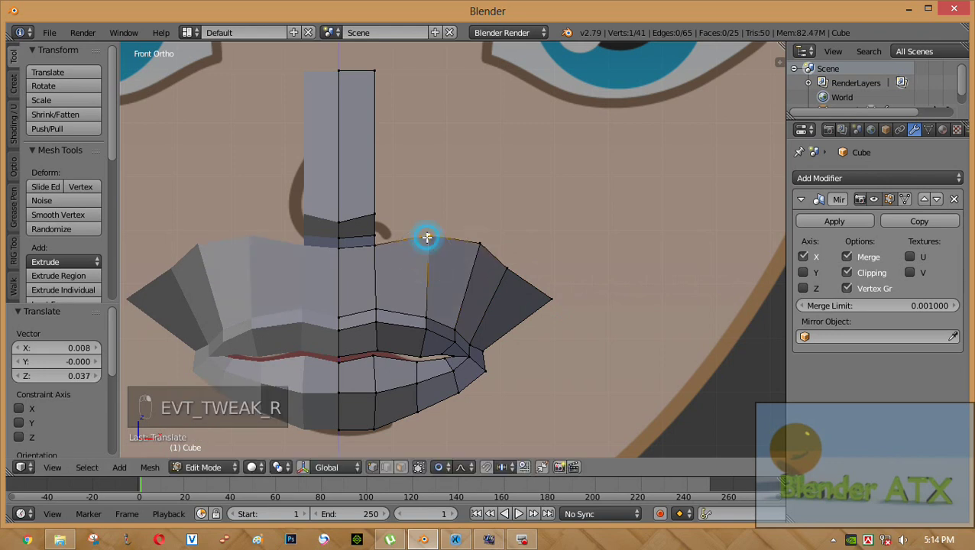
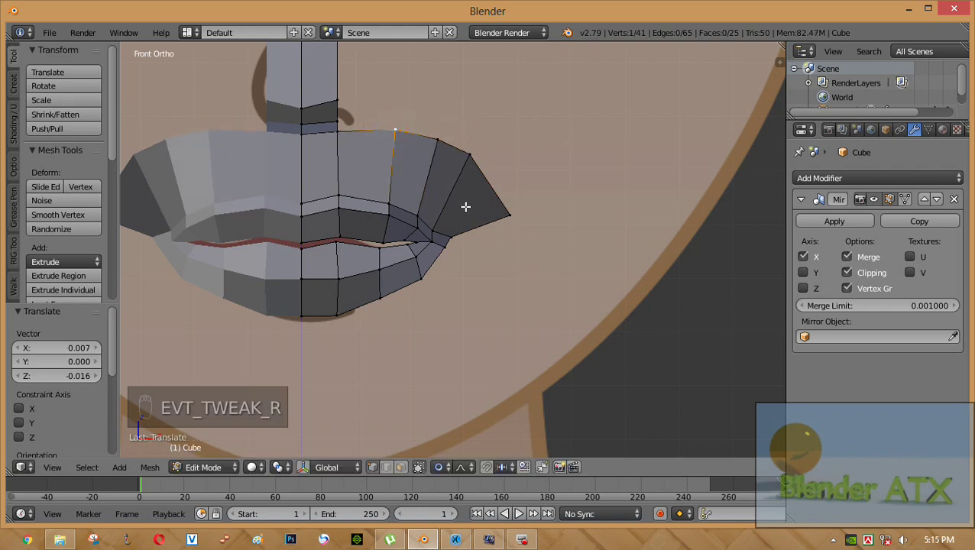
Step: Add a loop cut across the upper-lip faces and extrude the lower lip's bottom edge down toward the chin
{"action": "key", "text": "ctrl+r"}
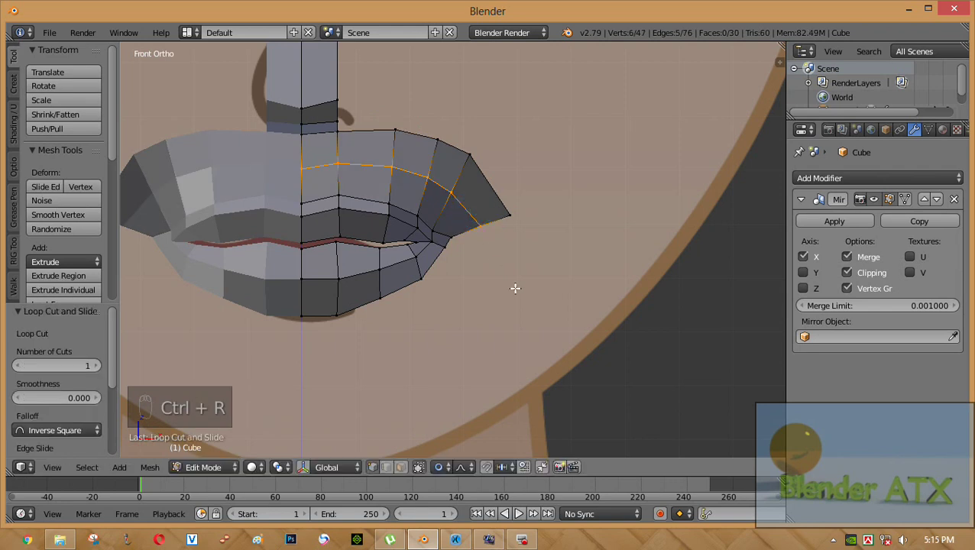
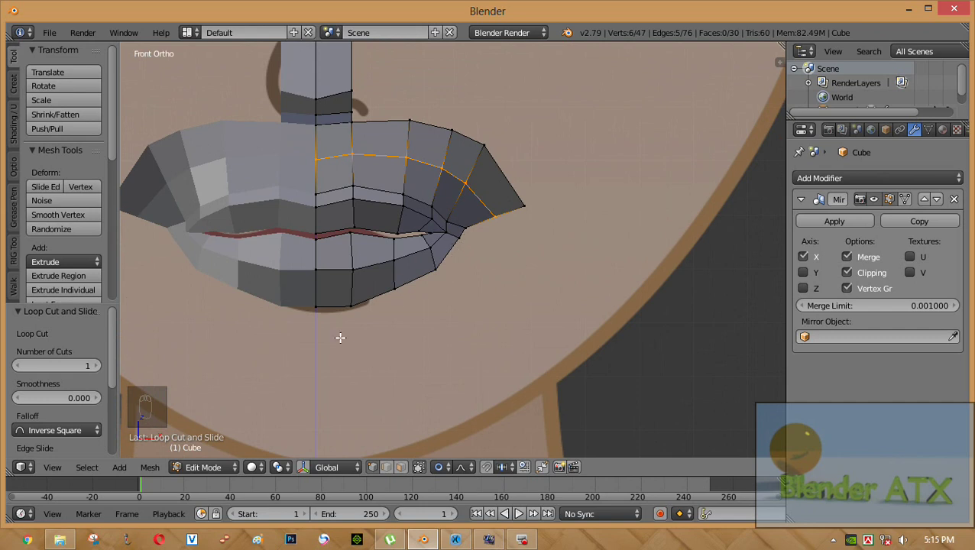
{"action": "left_click_drag", "start_coordinate": [382, 235], "coordinate": [383, 244]}
{"action": "middle_click", "coordinate": [383, 245]}
{"action": "key", "text": "e"}
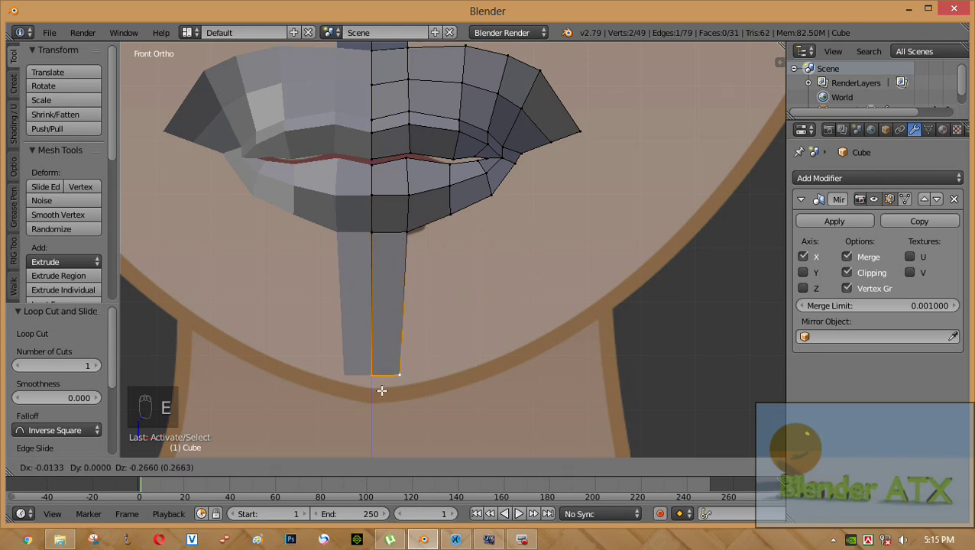
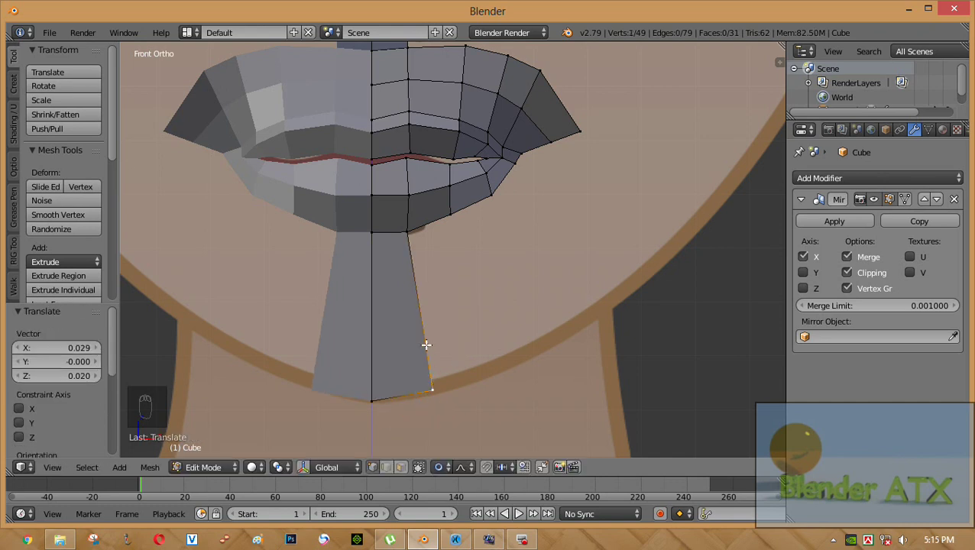
Step: In Right Ortho, move the bottom edge of the chin strip to follow the chin profile
{"action": "key", "text": "KP_3"}
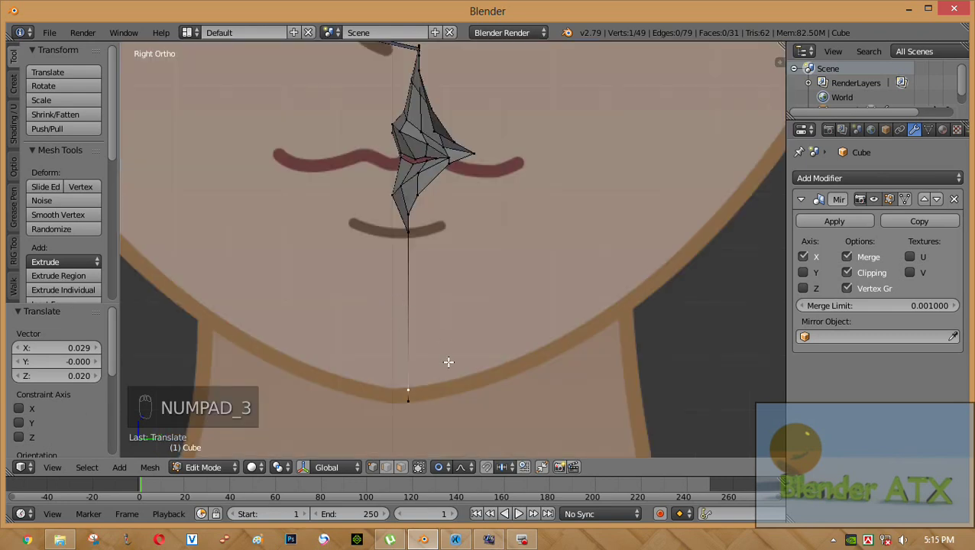
{"action": "left_click_drag", "start_coordinate": [474, 386], "coordinate": [392, 352]}
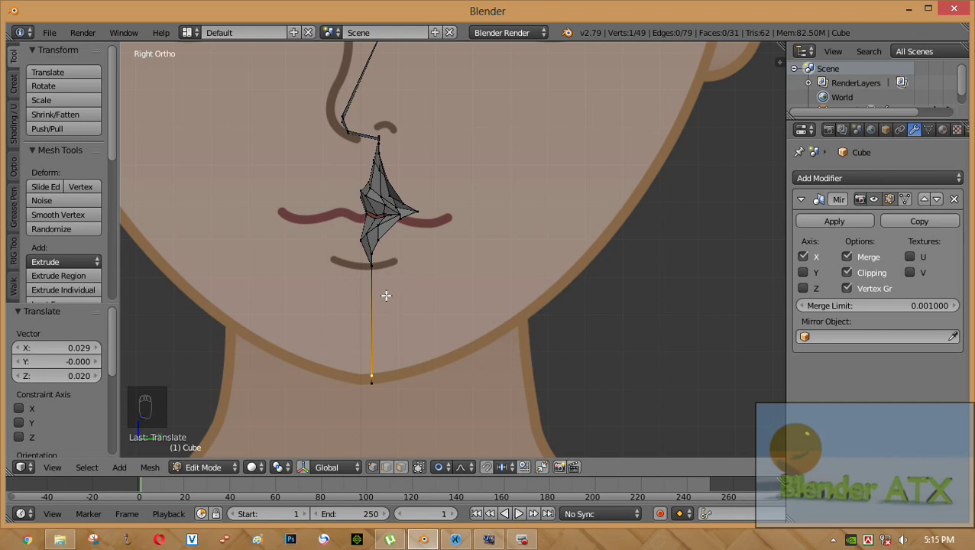
{"action": "left_click_drag", "start_coordinate": [380, 294], "coordinate": [408, 132]}
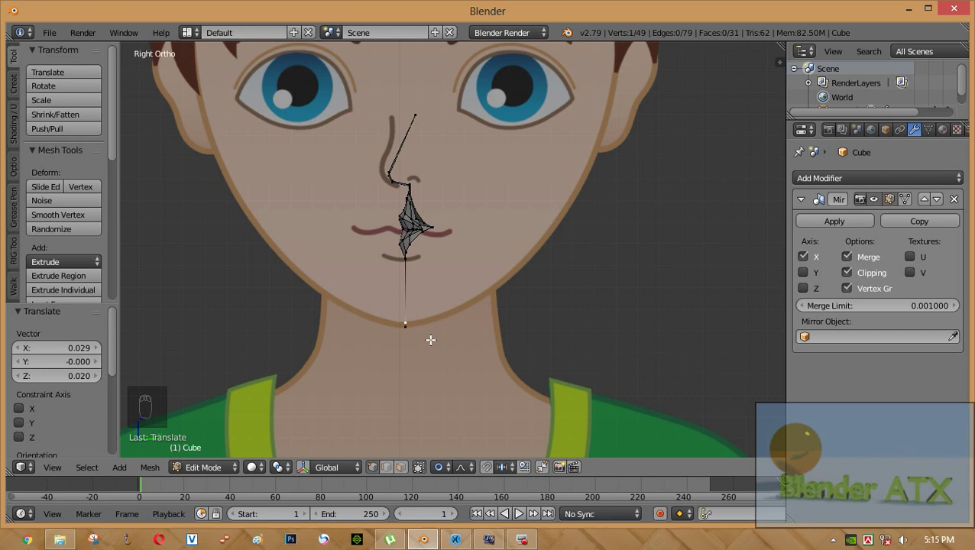
{"action": "key", "text": "g"}
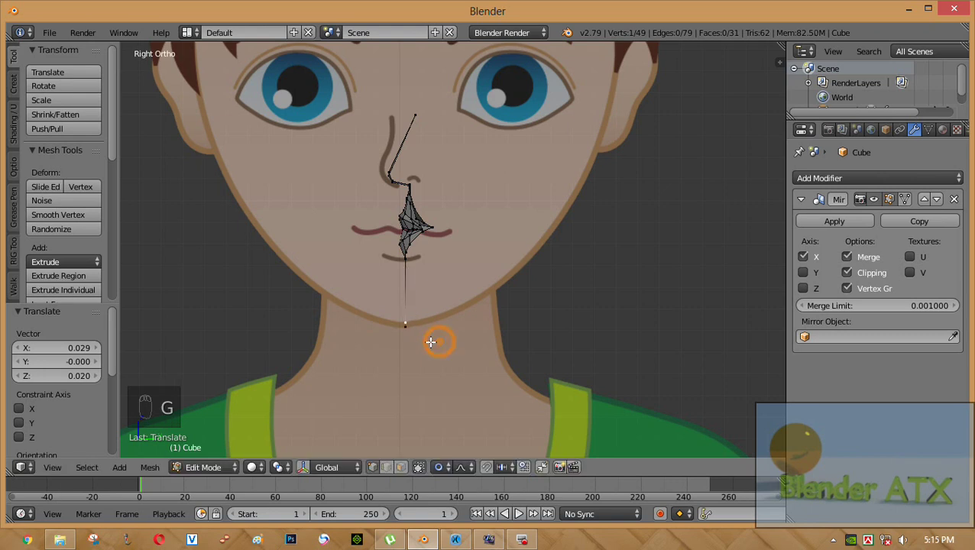
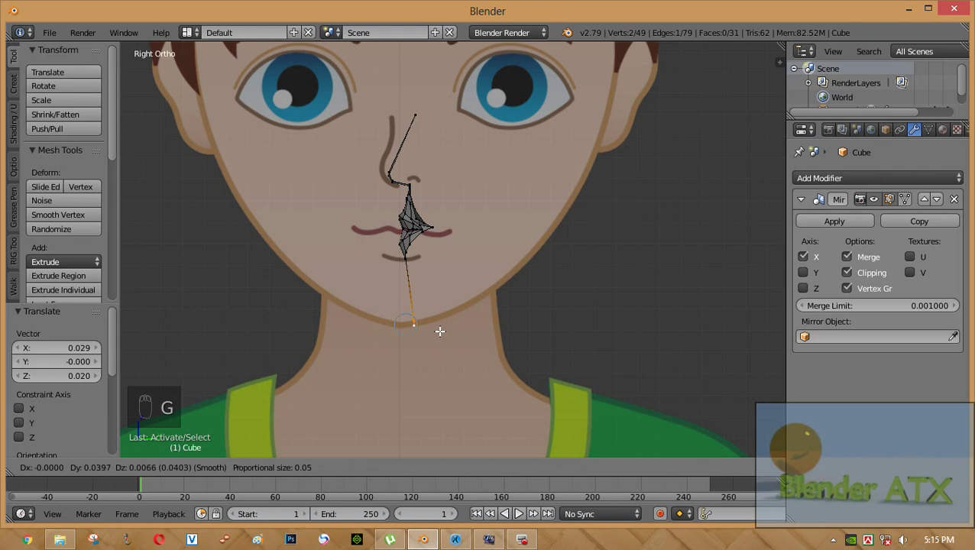
{"action": "left_click", "coordinate": [388, 316]}
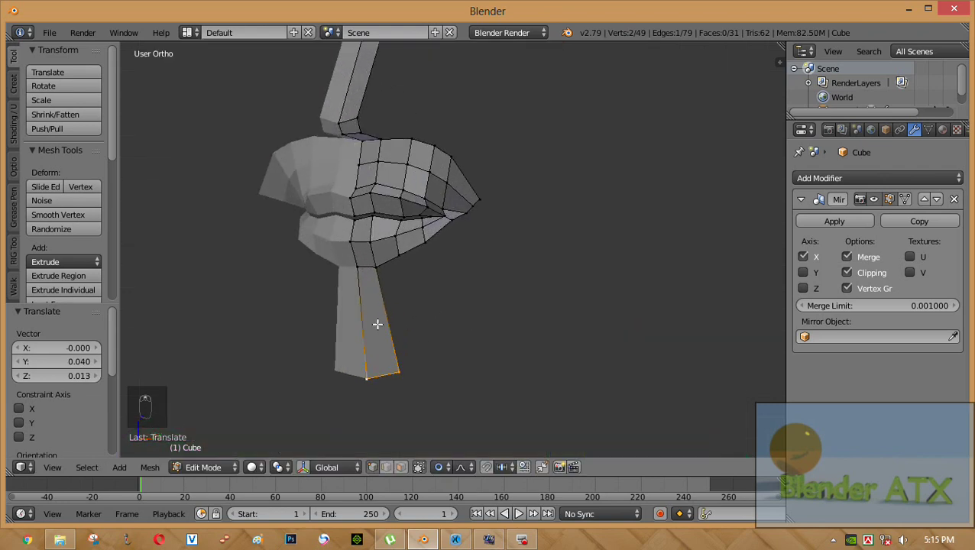
Step: Add a loop cut across the chin strip and slide it to match the chin curve
{"action": "key", "text": "ctrl+r"}
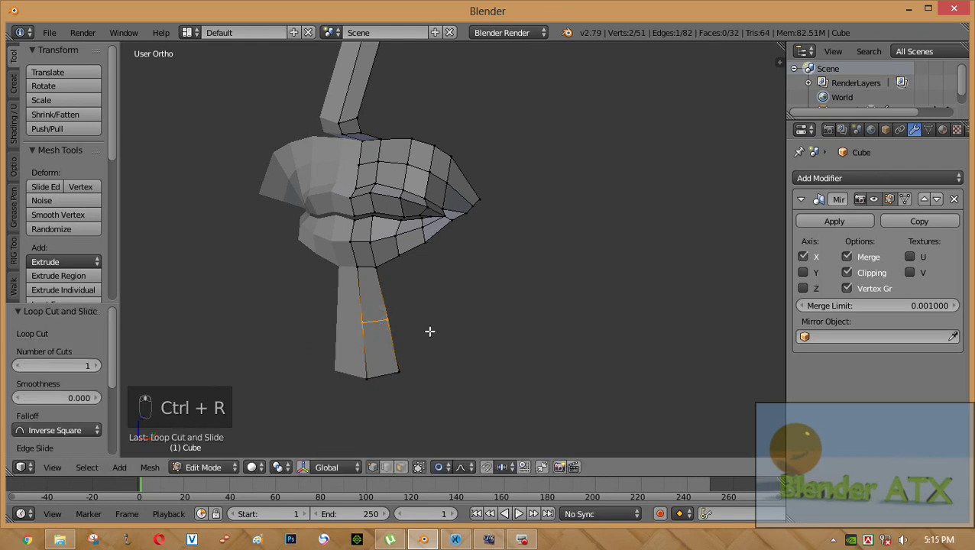
{"action": "key", "text": "KP_3"}
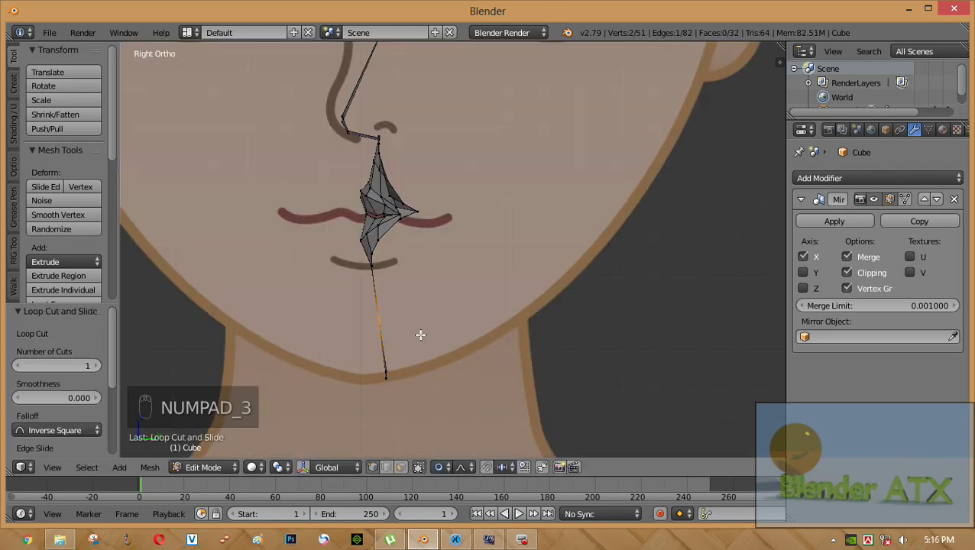
{"action": "key", "text": "g"}
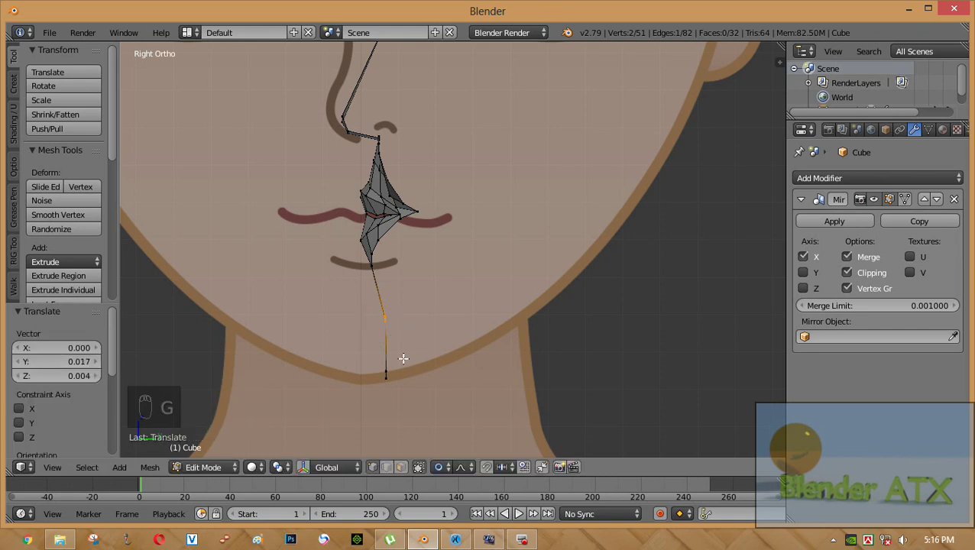
{"action": "middle_click", "coordinate": [390, 378]}
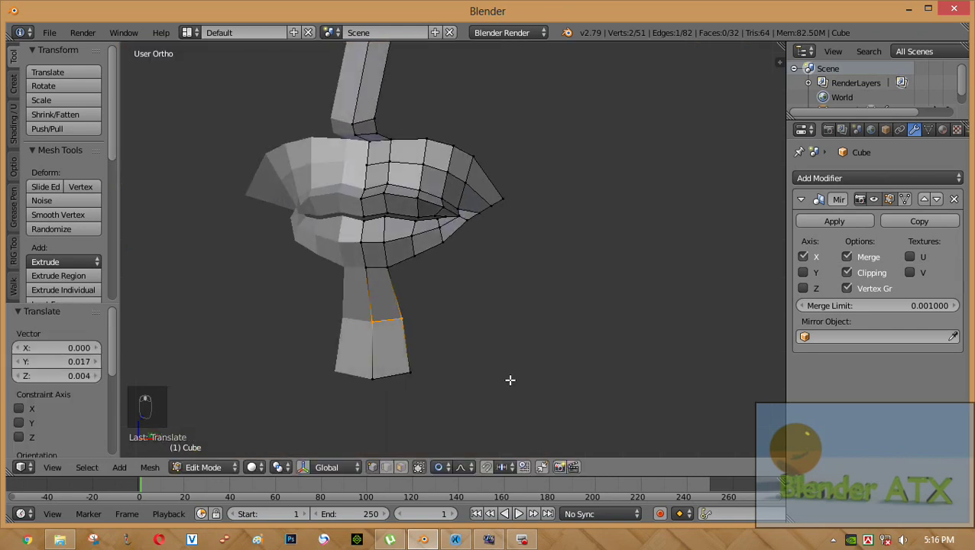
Step: Extrude a chain of vertices from the chin strip back along the jawline reference in side view
{"action": "key", "text": "KP_1"}
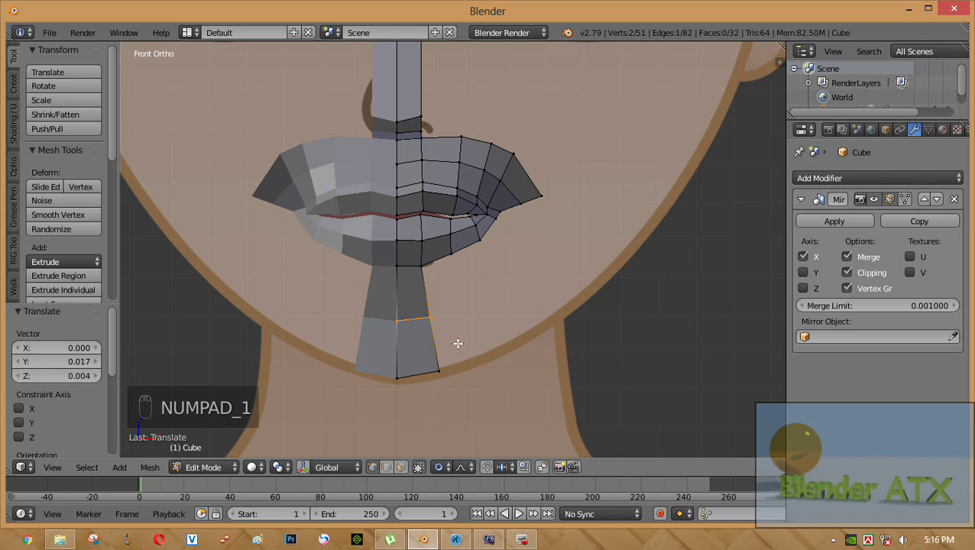
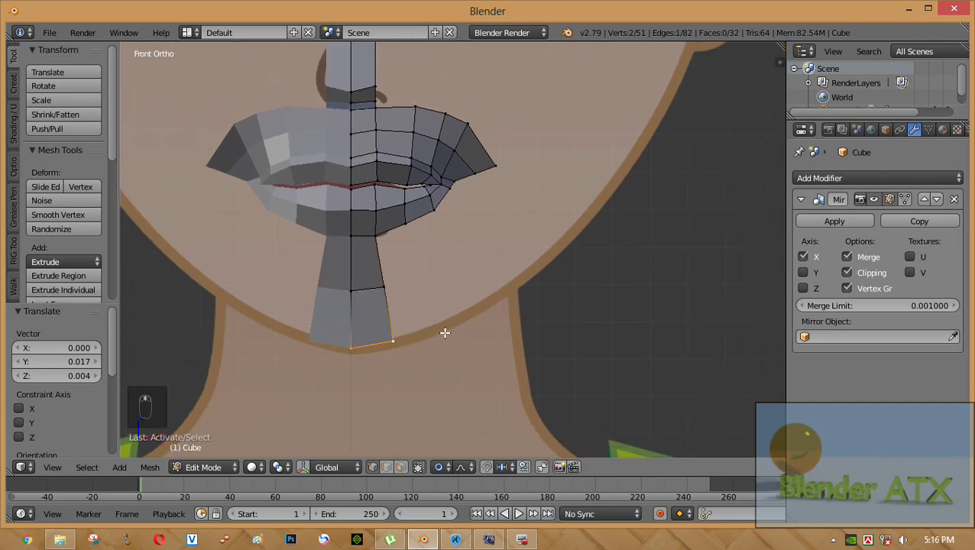
{"action": "key", "text": "KP_3"}
{"action": "key", "text": "g"}
{"action": "key", "text": "e"}
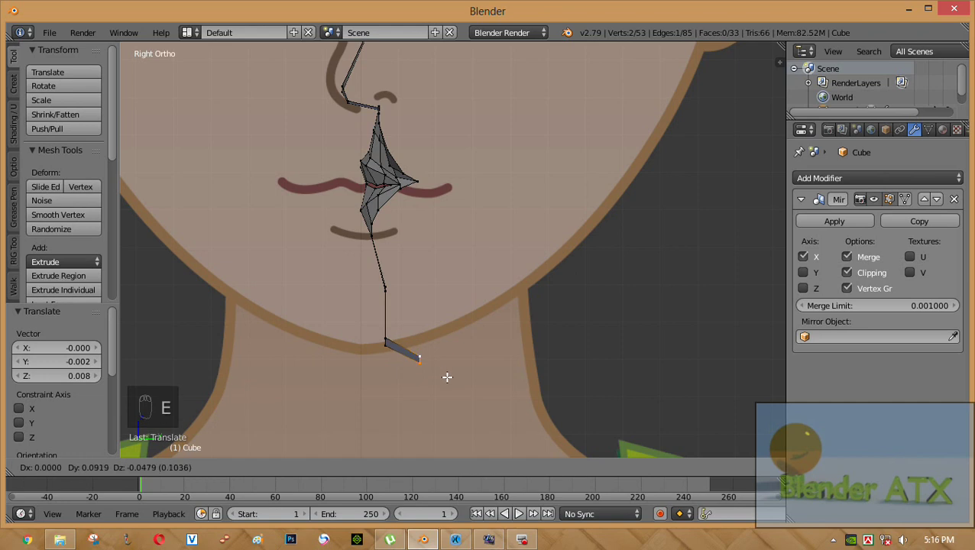
{"action": "key", "text": "e"}
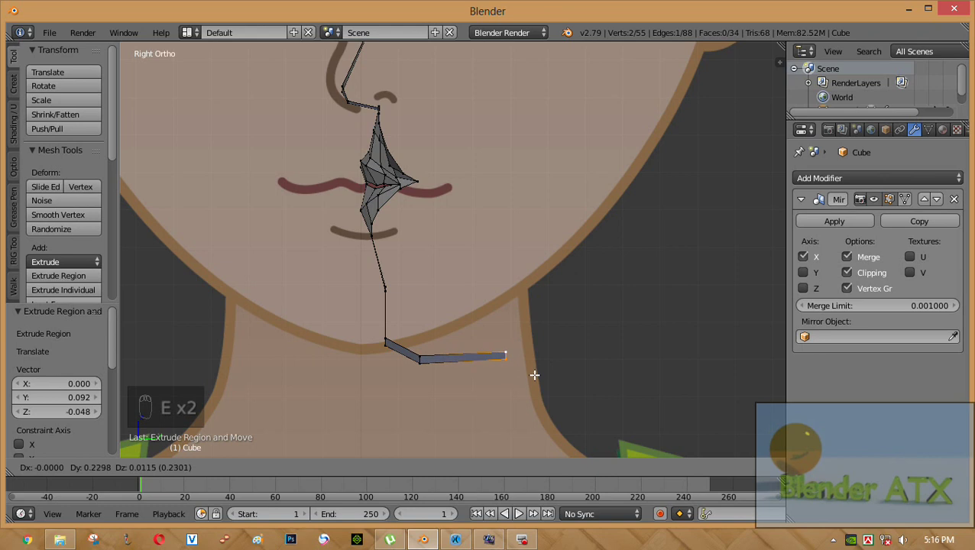
{"action": "key", "text": "e"}
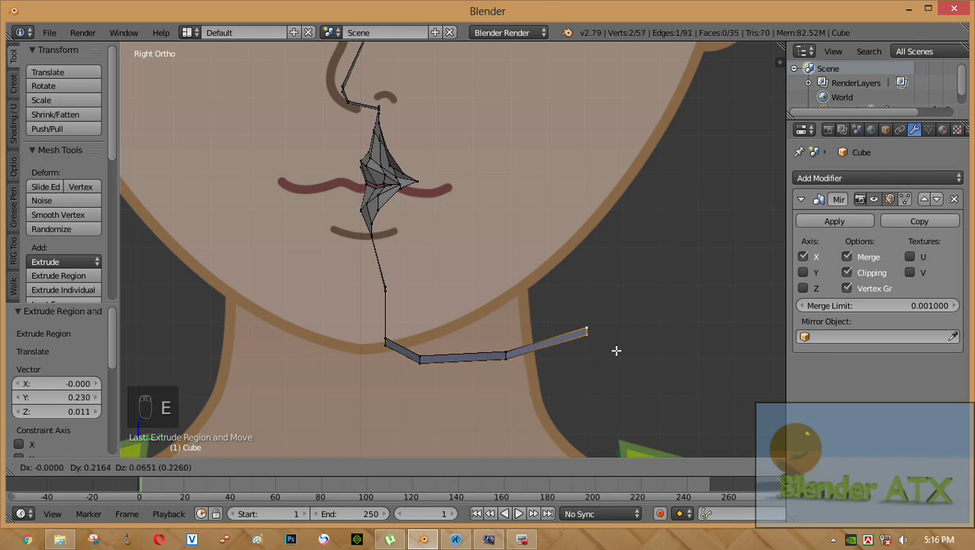
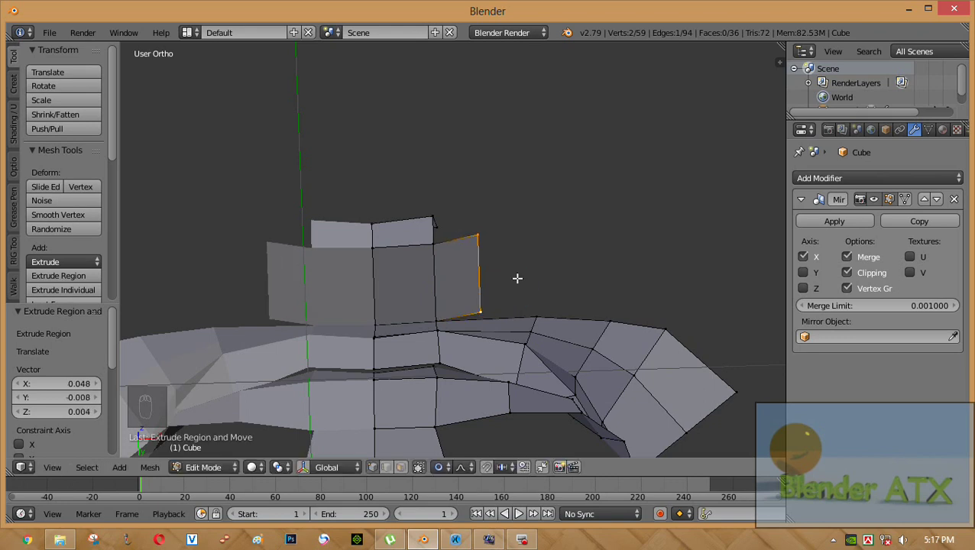
Step: Scale the selected ring edge and extrude it upward into a new face above the cheek area
{"action": "key", "text": "s"}
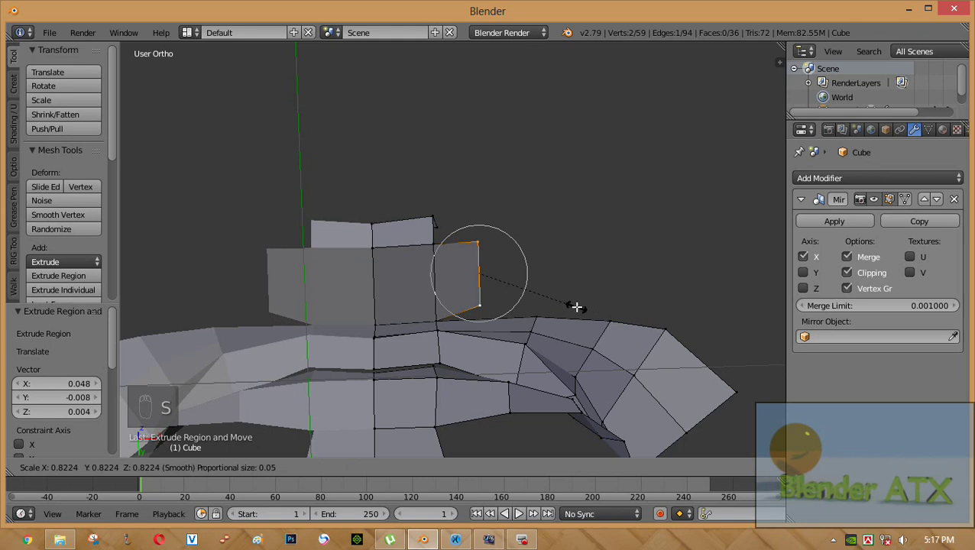
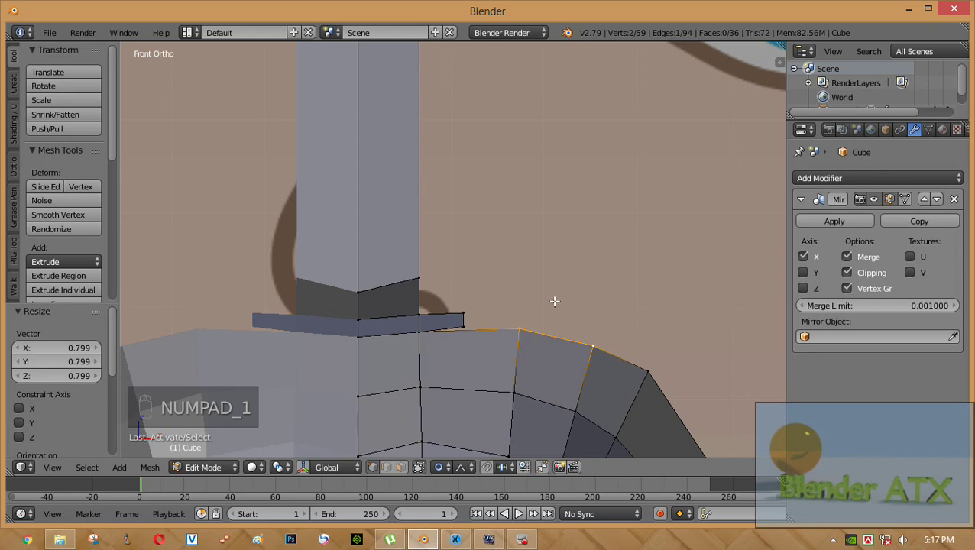
{"action": "key", "text": "e"}
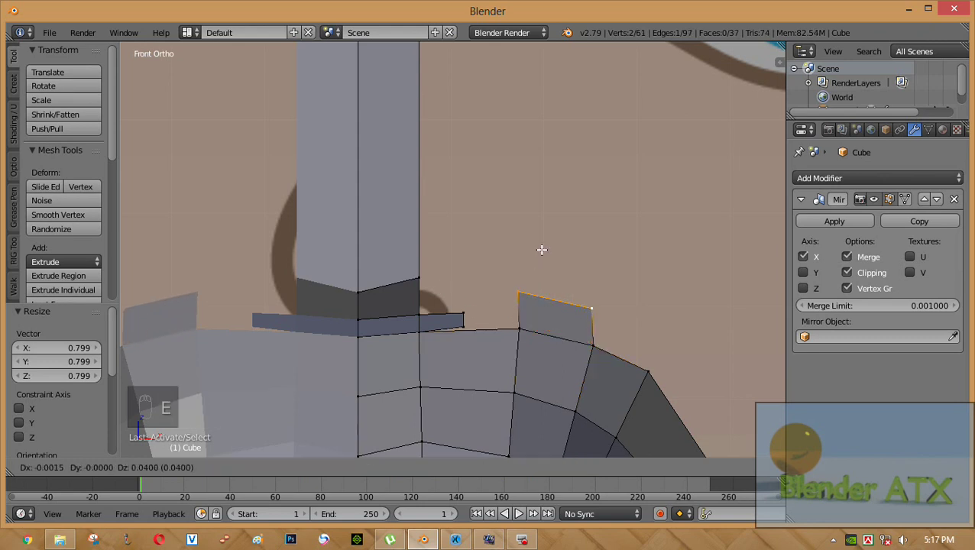
{"action": "left_click_drag", "start_coordinate": [513, 291], "coordinate": [489, 325]}
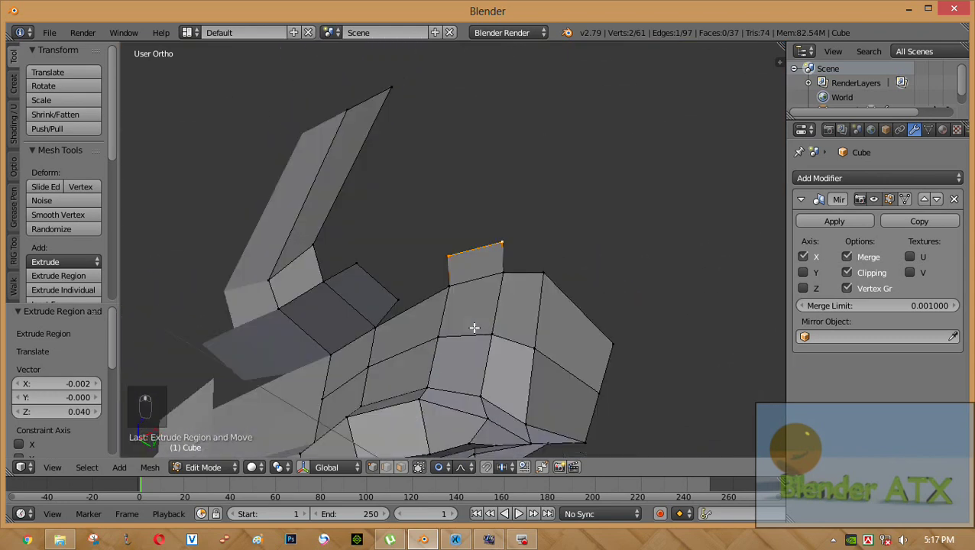
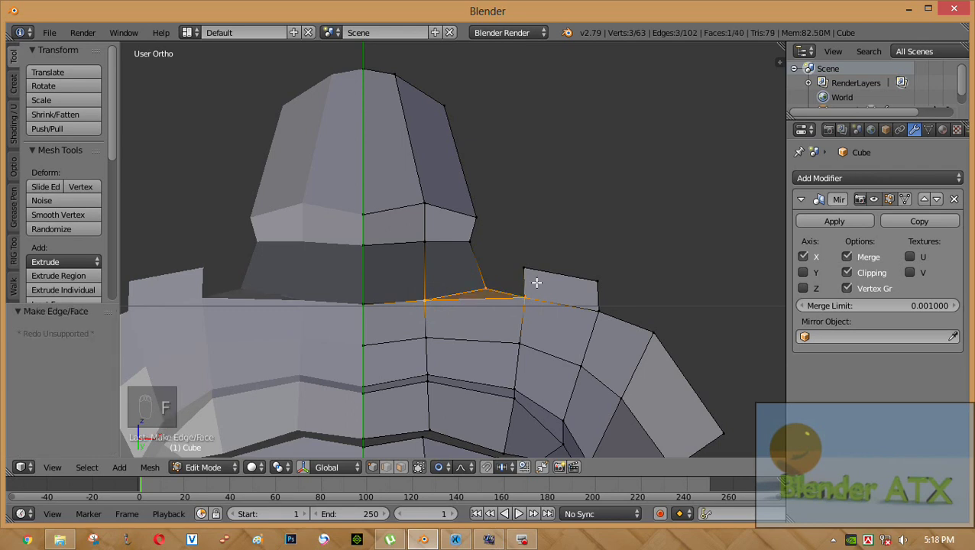
Step: Reshape the cheek edge chain below the mouth by moving its vertices with proportional editing
{"action": "left_click_drag", "start_coordinate": [519, 324], "coordinate": [479, 387]}
{"action": "middle_click", "coordinate": [478, 378]}
{"action": "middle_click", "coordinate": [501, 334]}
{"action": "middle_click", "coordinate": [509, 327]}
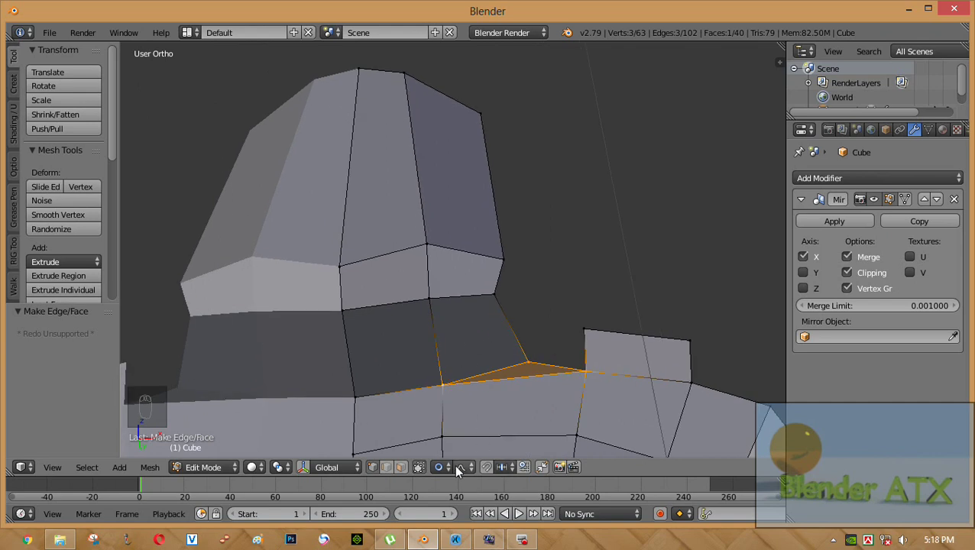
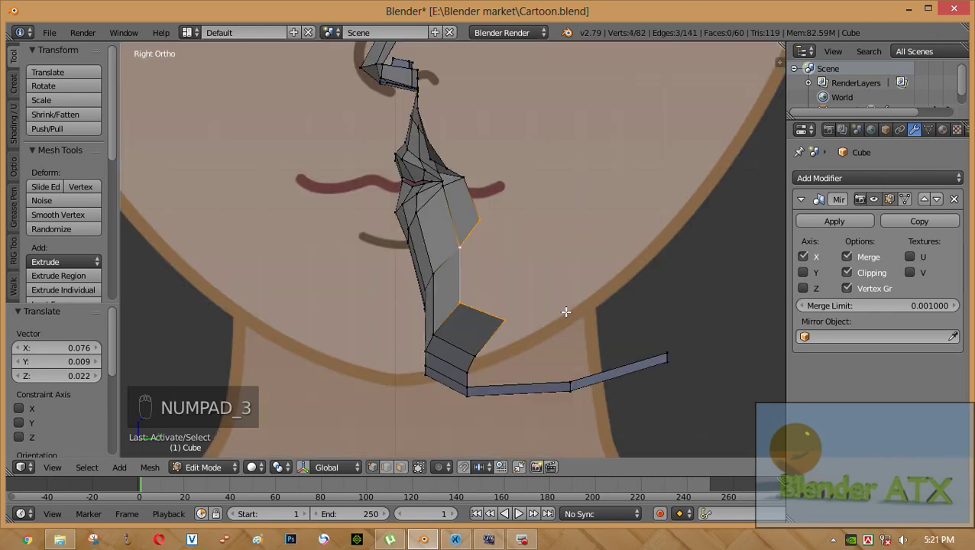
{"action": "key", "text": "g"}
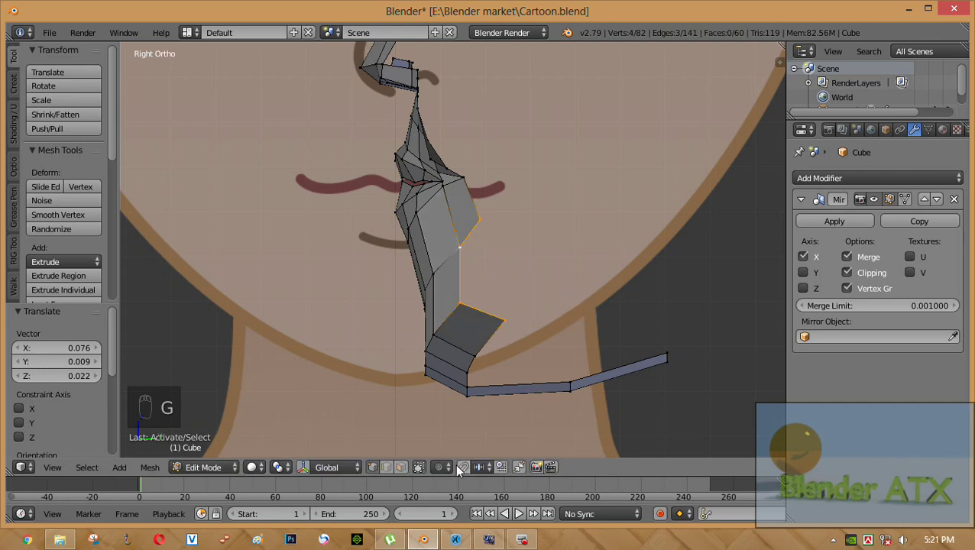
{"action": "left_click_drag", "start_coordinate": [446, 472], "coordinate": [559, 337]}
{"action": "key", "text": "g"}
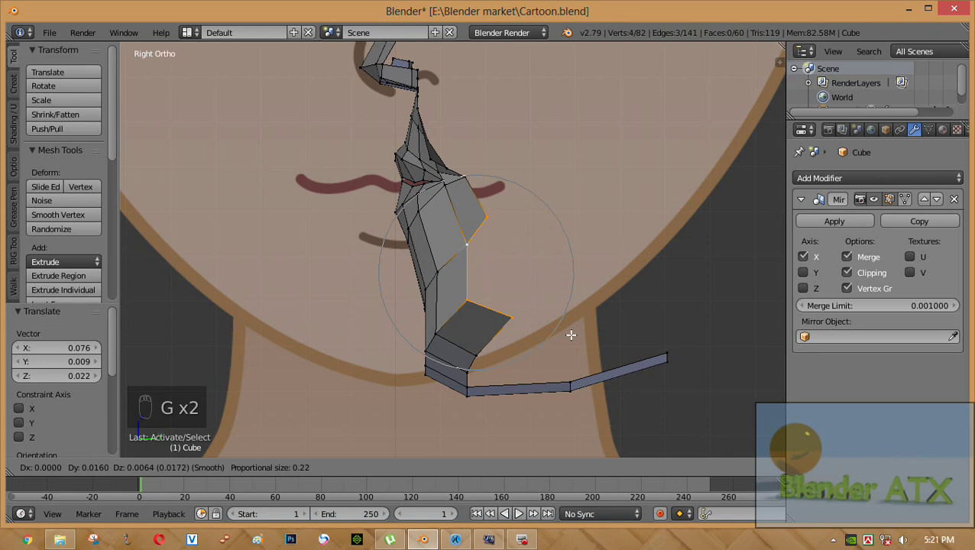
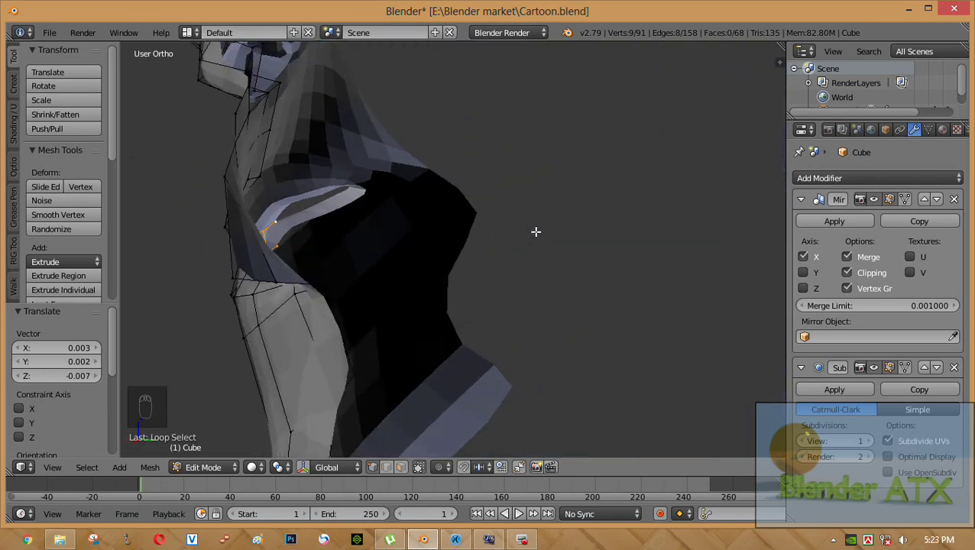
Step: In Right Ortho, extrude the inner lip edge ring back into the mouth
{"action": "key", "text": "KP_3"}
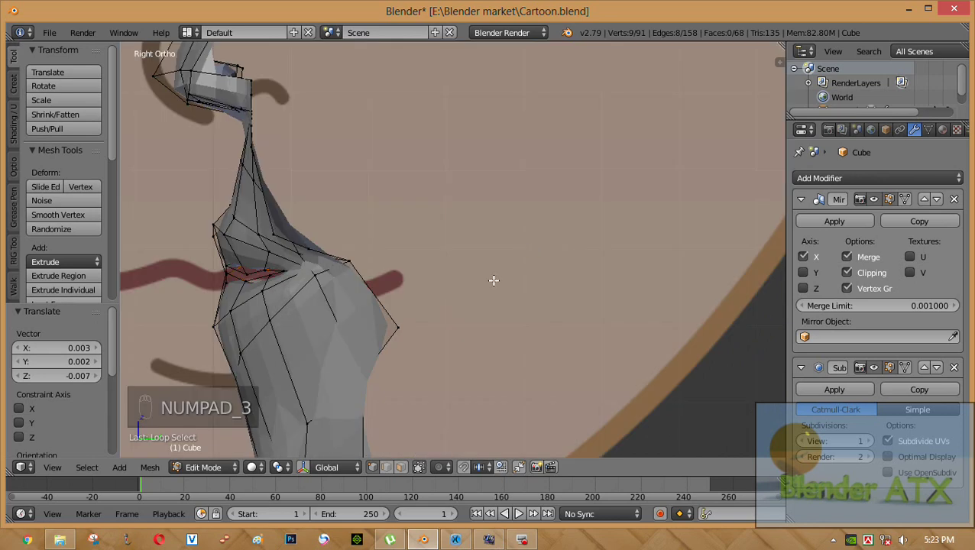
{"action": "key", "text": "e"}
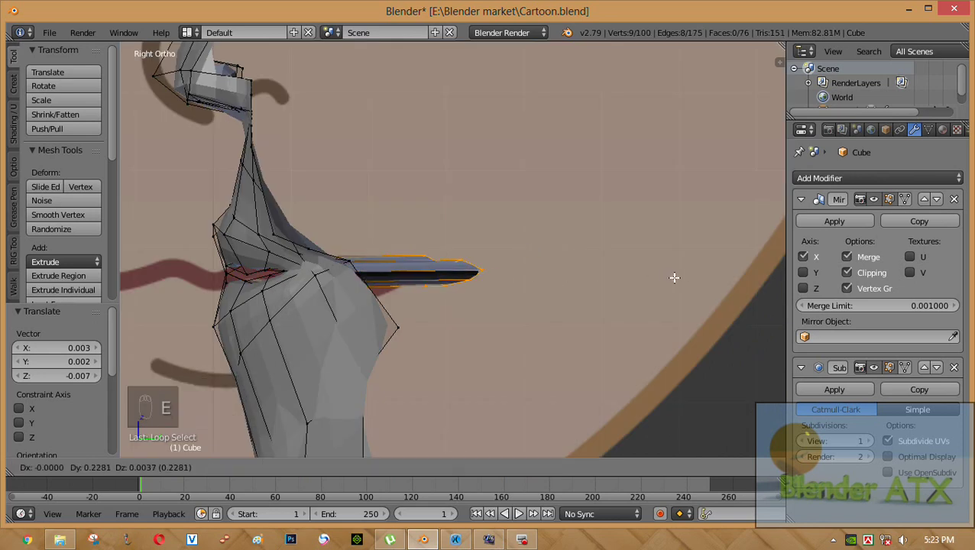
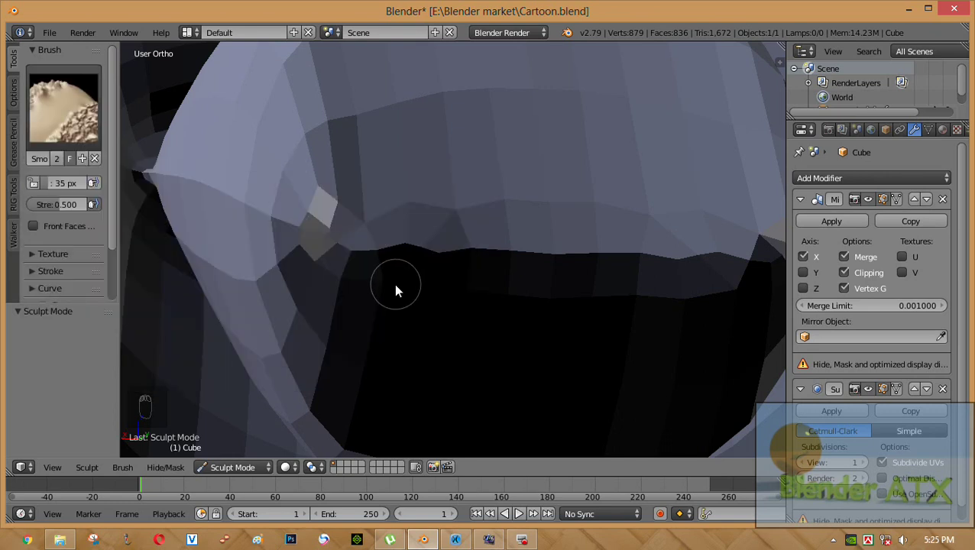
Step: Smooth the eye-socket area and the surface beside the nose with the Sculpt Smooth brush
{"action": "left_click_drag", "start_coordinate": [391, 279], "coordinate": [63, 211]}
{"action": "left_click_drag", "start_coordinate": [63, 211], "coordinate": [356, 204]}
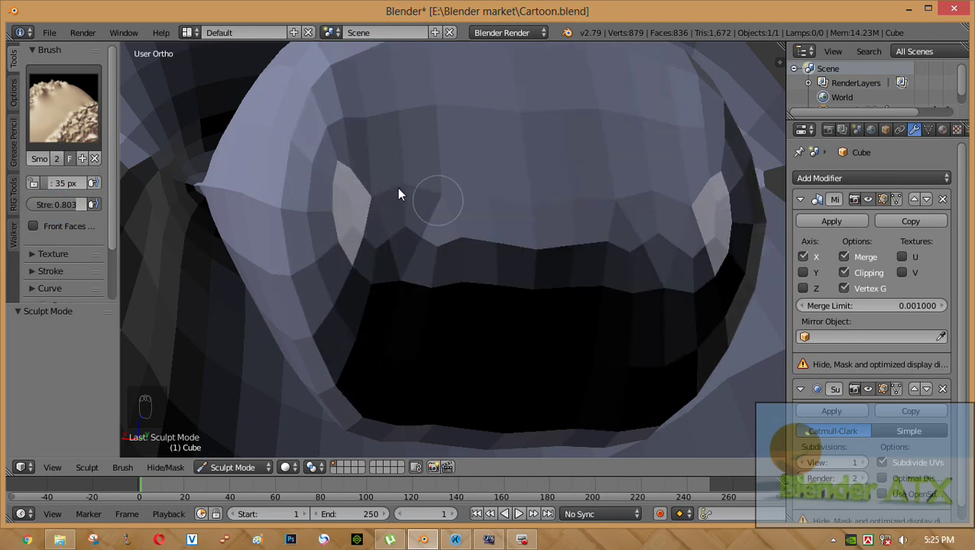
{"action": "left_click_drag", "start_coordinate": [425, 260], "coordinate": [353, 306]}
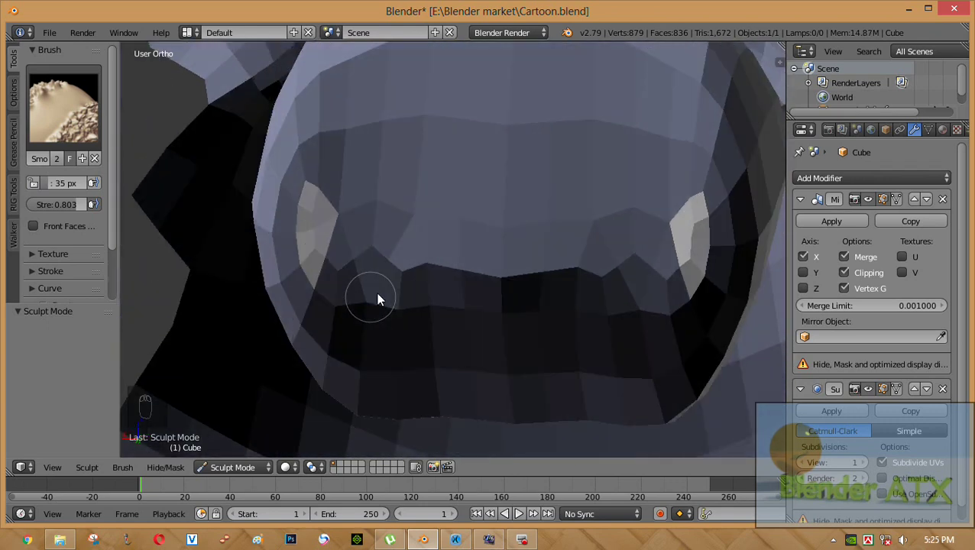
{"action": "middle_click", "coordinate": [409, 290]}
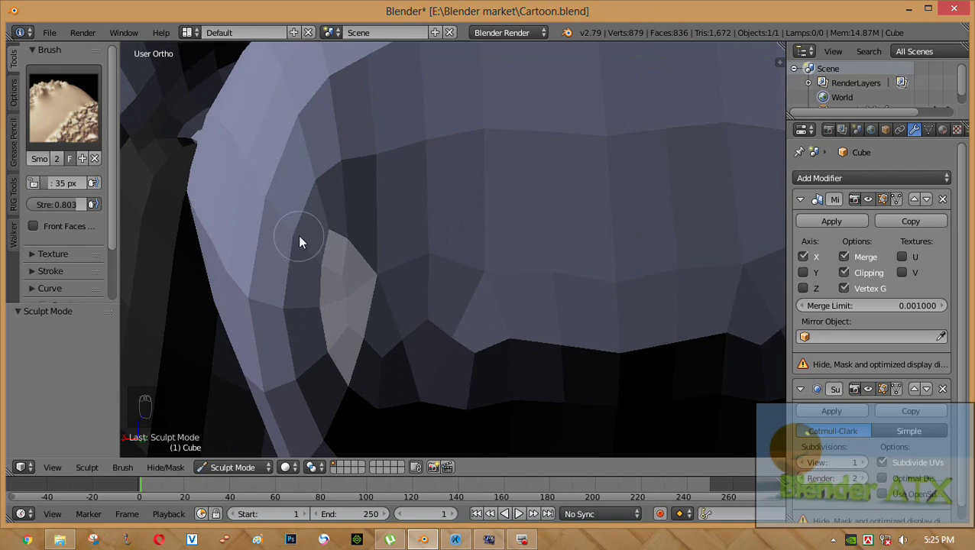
Step: Back in Edit Mode, flip the normals of the inverted faces inside the mouth and deselect all
{"action": "key", "text": "Tab"}
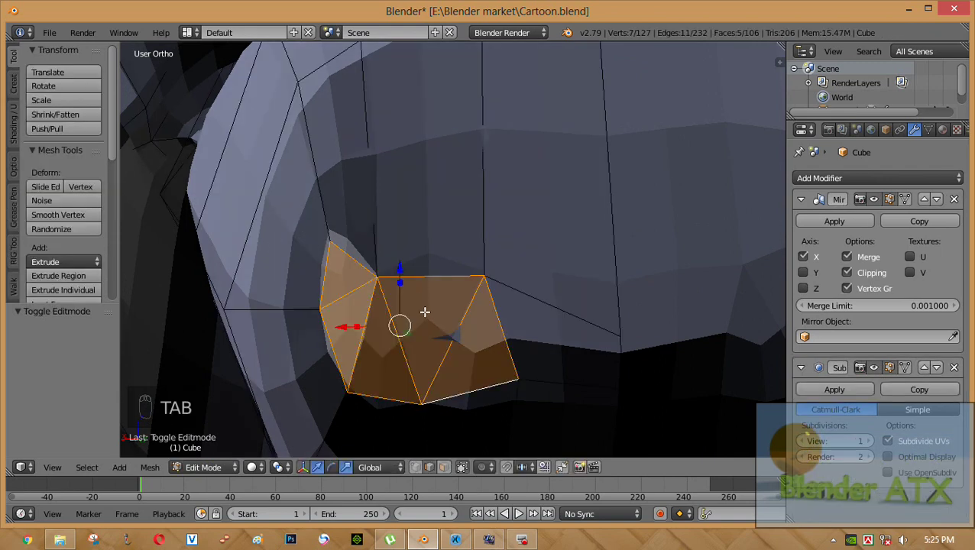
{"action": "key", "text": "a"}
{"action": "left_click_drag", "start_coordinate": [339, 269], "coordinate": [441, 473]}
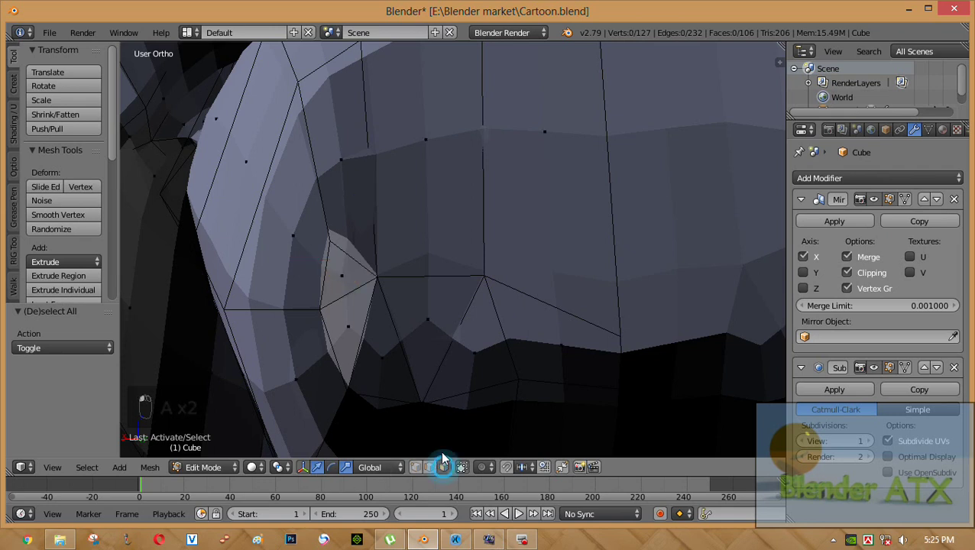
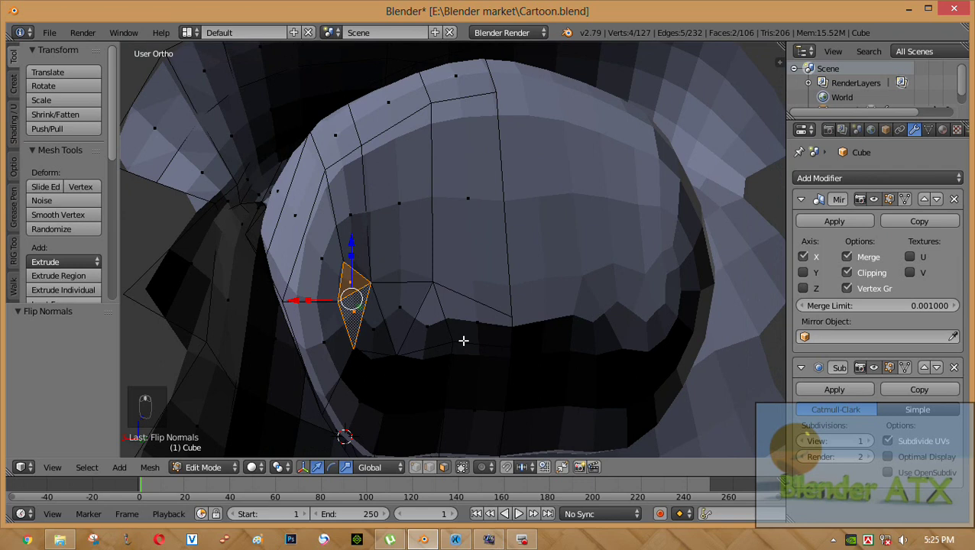
{"action": "key", "text": "a"}
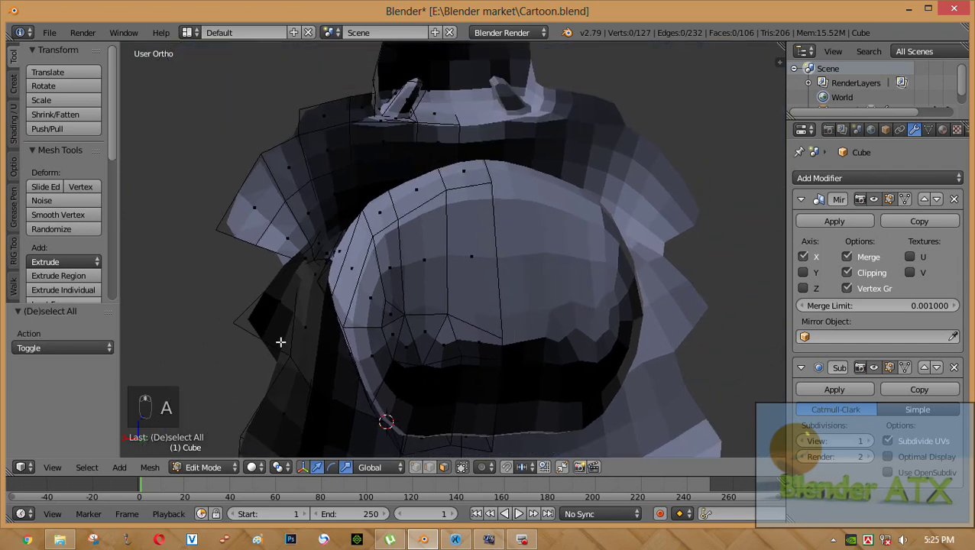
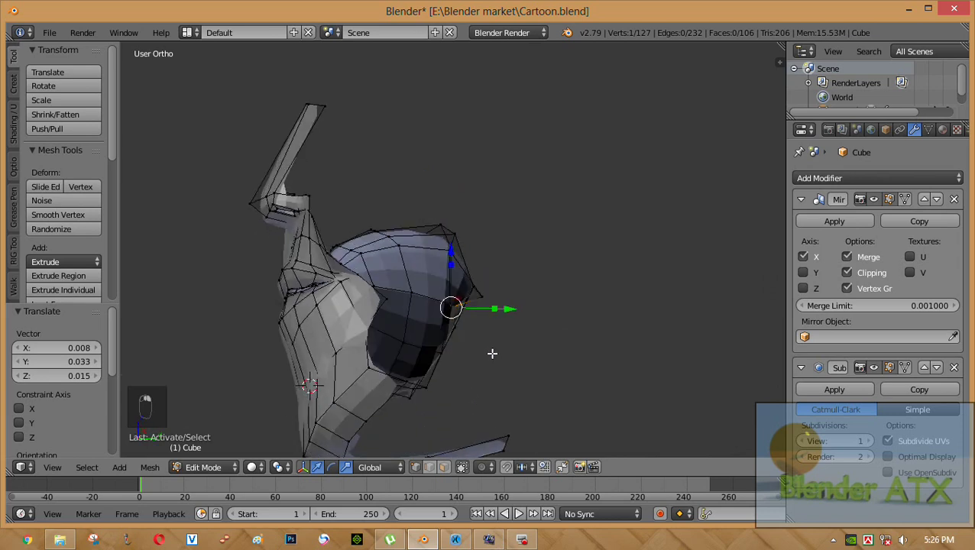
Step: Slide one eye-socket ring vertex along Y to reshape its neighbouring edges
{"action": "key", "text": "g"}
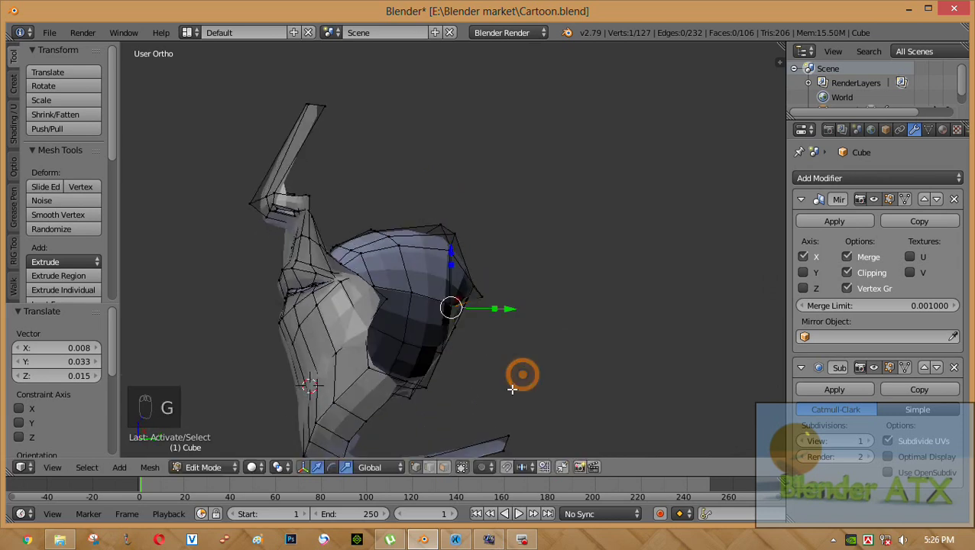
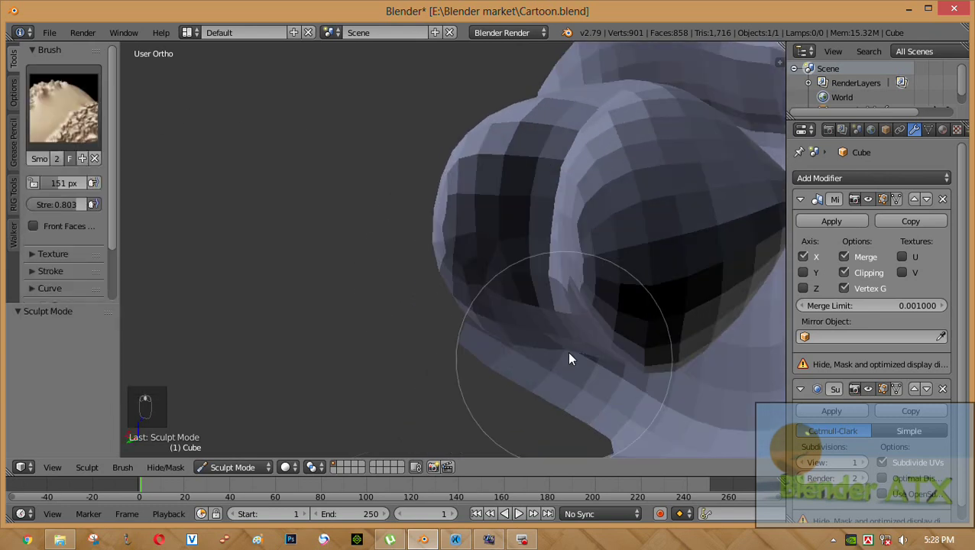
Step: Orbit the view in Sculpt Mode to see the whole head
{"action": "left_click_drag", "start_coordinate": [574, 324], "coordinate": [644, 381]}
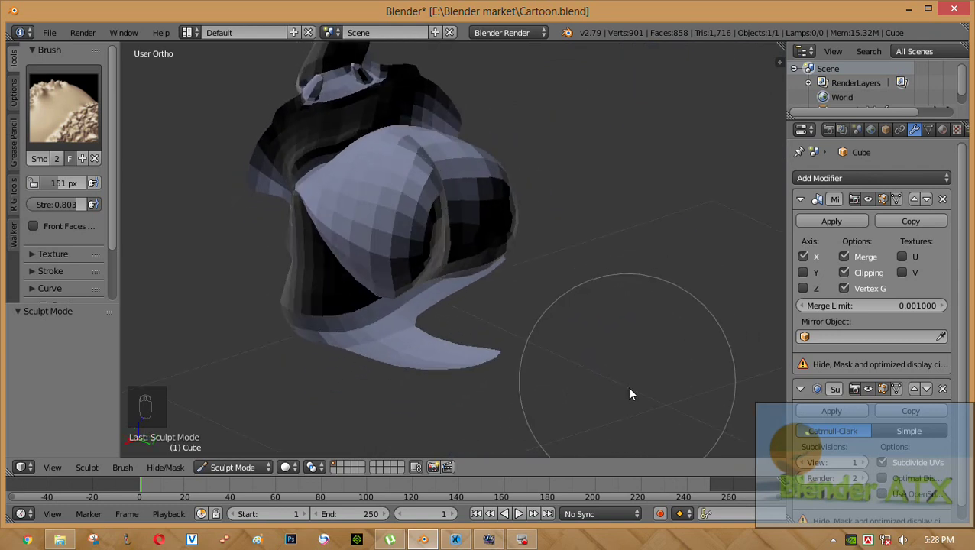
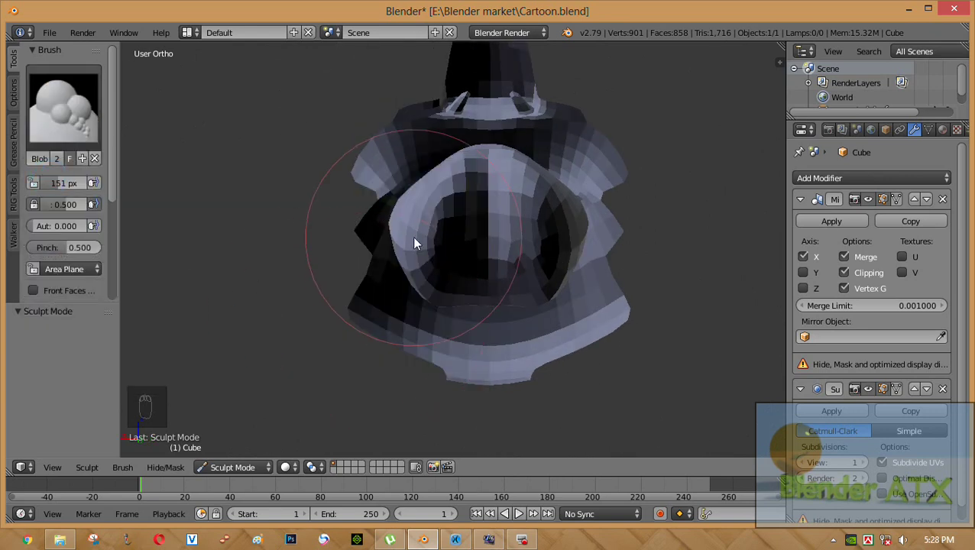
Step: Carve into the eye-socket hollow with the Blob brush on Subtract, undoing a stray stroke
{"action": "left_click_drag", "start_coordinate": [438, 210], "coordinate": [321, 302]}
{"action": "key", "text": "ctrl+z"}
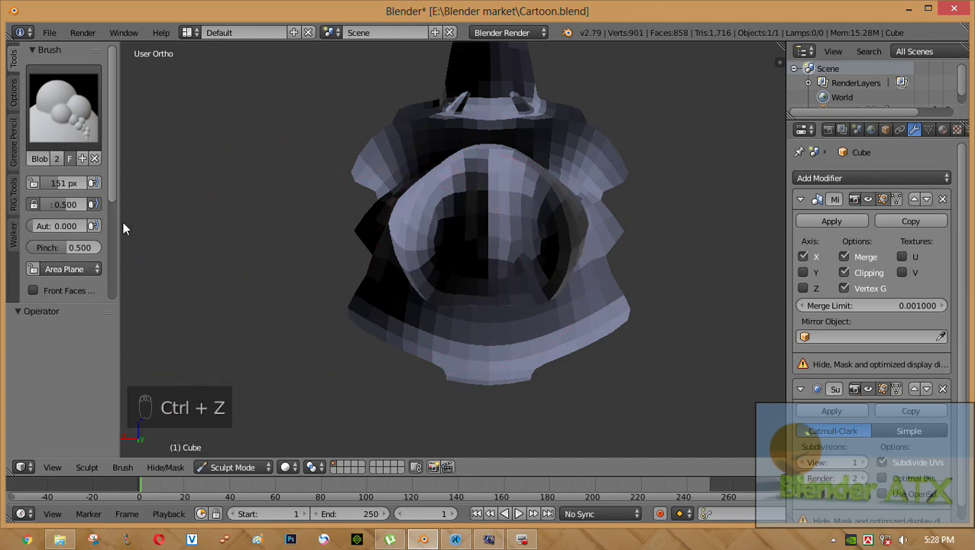
{"action": "left_click_drag", "start_coordinate": [119, 198], "coordinate": [506, 188]}
{"action": "left_click_drag", "start_coordinate": [508, 242], "coordinate": [506, 278]}
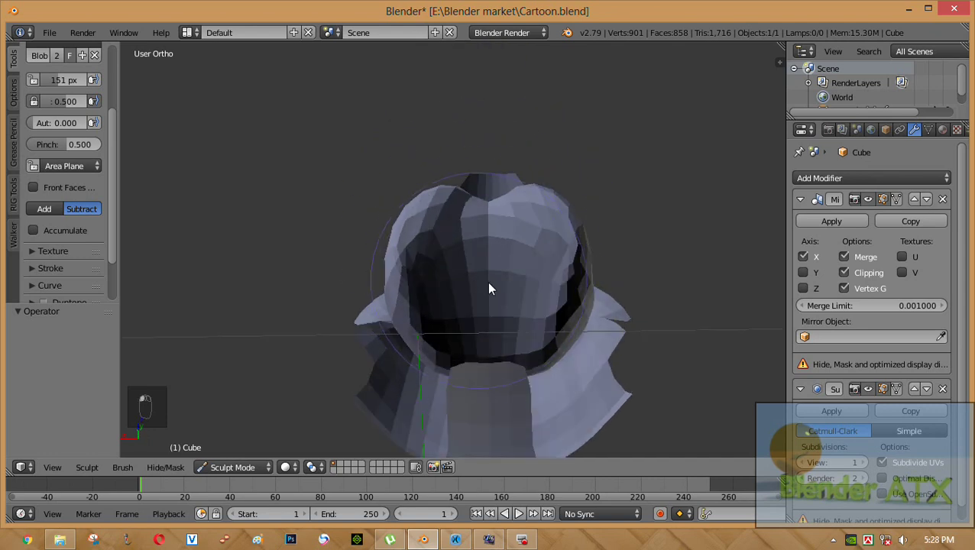
{"action": "left_click_drag", "start_coordinate": [499, 202], "coordinate": [519, 261]}
Step: Deepen and round the socket hollow further, then view it from below
{"action": "left_click_drag", "start_coordinate": [544, 319], "coordinate": [530, 350]}
{"action": "left_click_drag", "start_coordinate": [529, 349], "coordinate": [433, 290]}
{"action": "left_click_drag", "start_coordinate": [445, 300], "coordinate": [525, 311]}
{"action": "left_click_drag", "start_coordinate": [525, 311], "coordinate": [320, 408]}
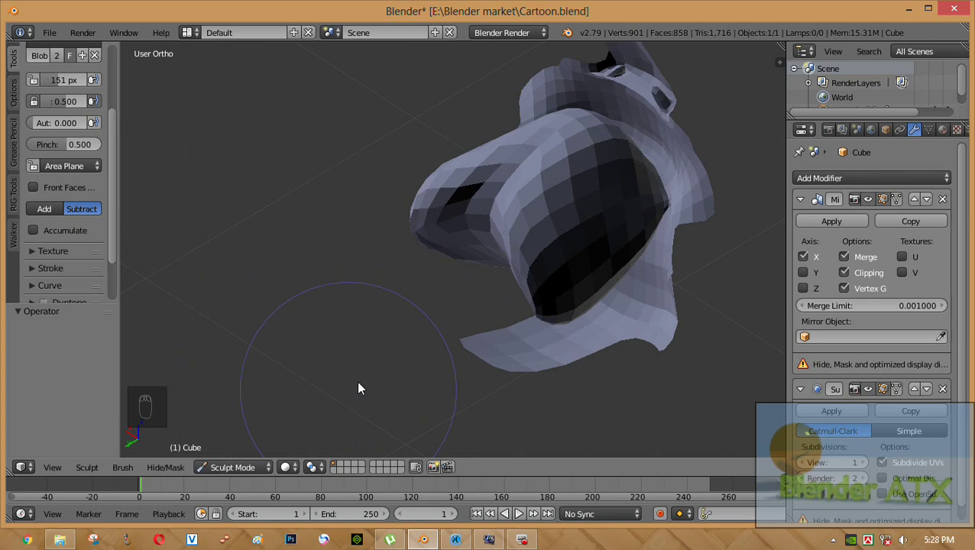
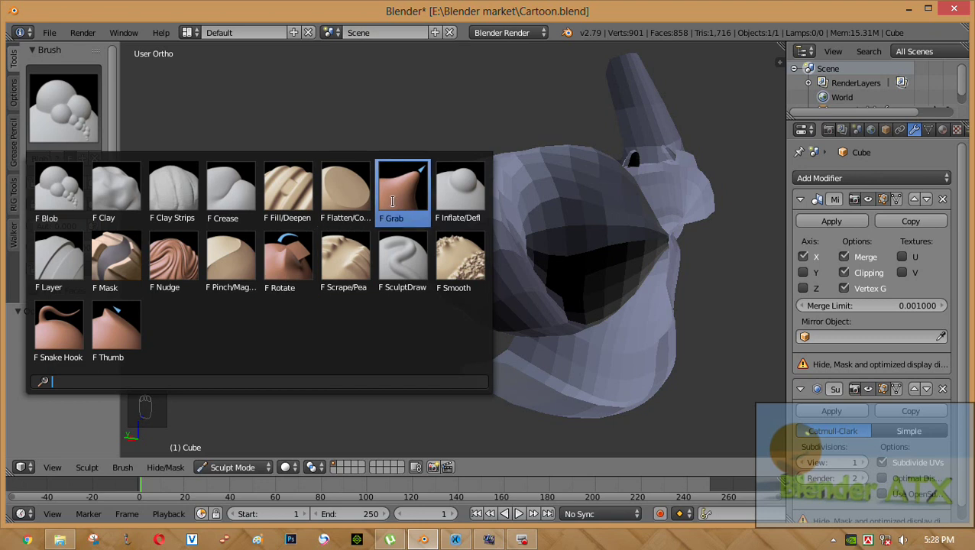
Step: Switch to the Grab brush and pull the eye-socket edge outward into shape
{"action": "left_click_drag", "start_coordinate": [549, 313], "coordinate": [466, 352]}
{"action": "left_click", "coordinate": [466, 351]}
{"action": "left_click_drag", "start_coordinate": [519, 334], "coordinate": [533, 253]}
{"action": "middle_click", "coordinate": [534, 253]}
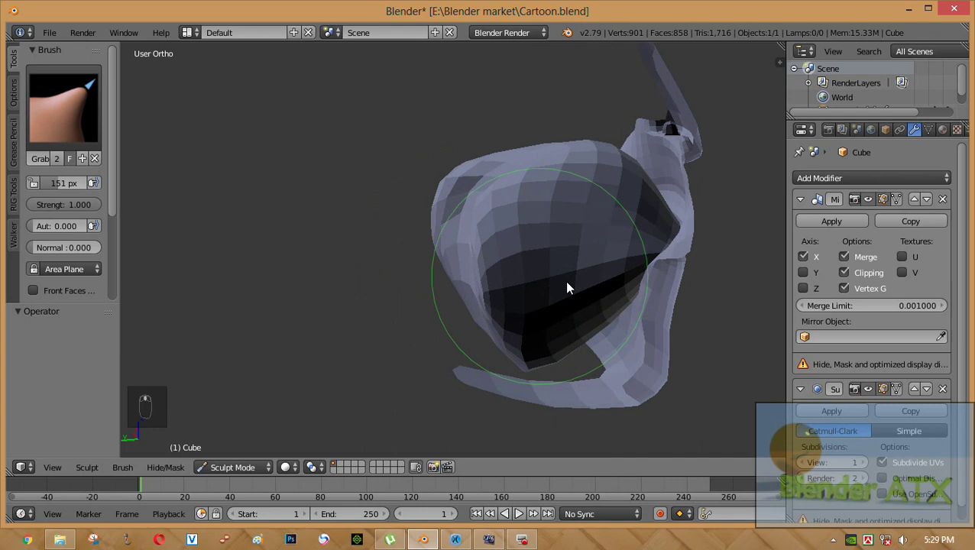
{"action": "left_click_drag", "start_coordinate": [486, 291], "coordinate": [529, 194]}
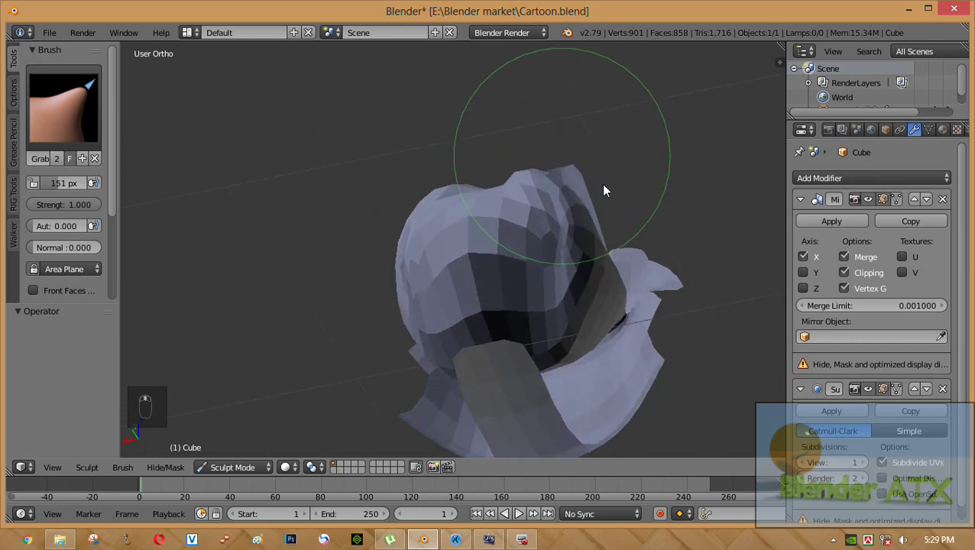
Step: Pull the head's side, back and lower contour into a fuller, rounder outline
{"action": "left_click_drag", "start_coordinate": [495, 189], "coordinate": [539, 229]}
{"action": "left_click_drag", "start_coordinate": [539, 230], "coordinate": [637, 336]}
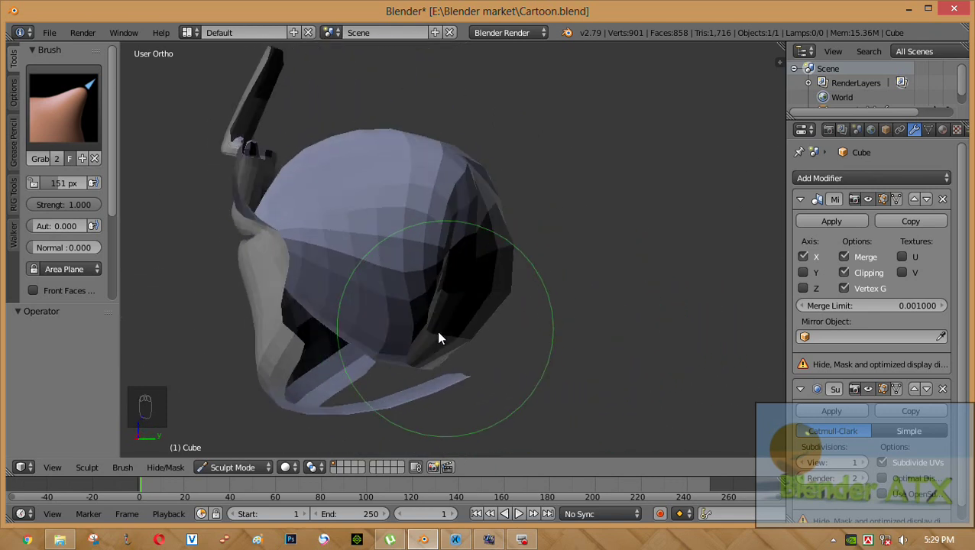
{"action": "left_click_drag", "start_coordinate": [435, 356], "coordinate": [456, 315]}
{"action": "left_click_drag", "start_coordinate": [455, 314], "coordinate": [550, 321]}
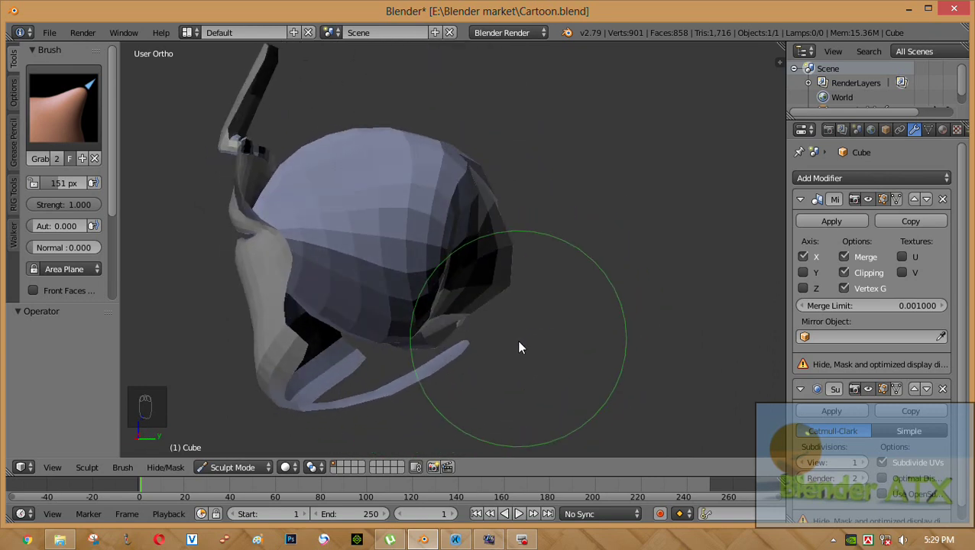
{"action": "left_click_drag", "start_coordinate": [548, 315], "coordinate": [510, 263]}
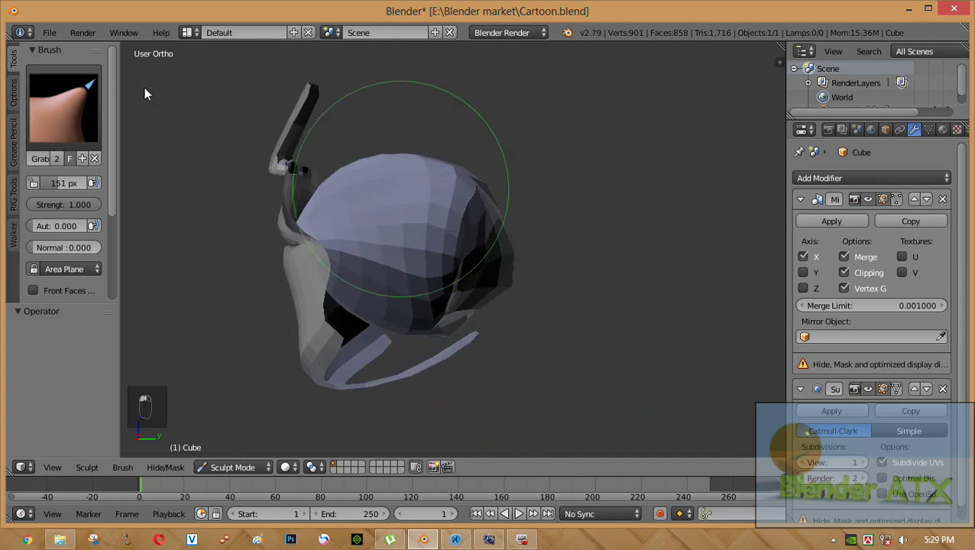
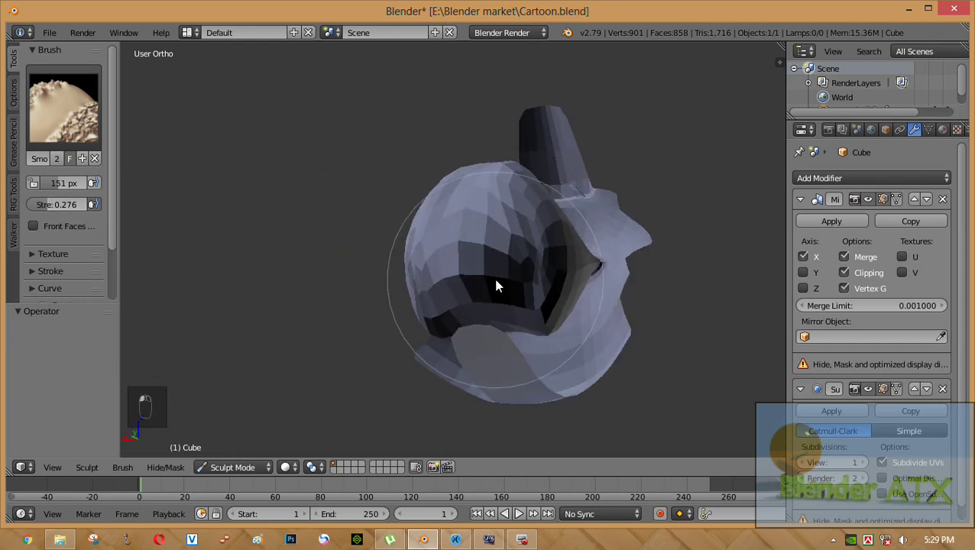
Step: Pick the Smooth brush and shrink its radius to 106 px after undoing a stroke
{"action": "left_click", "coordinate": [503, 278]}
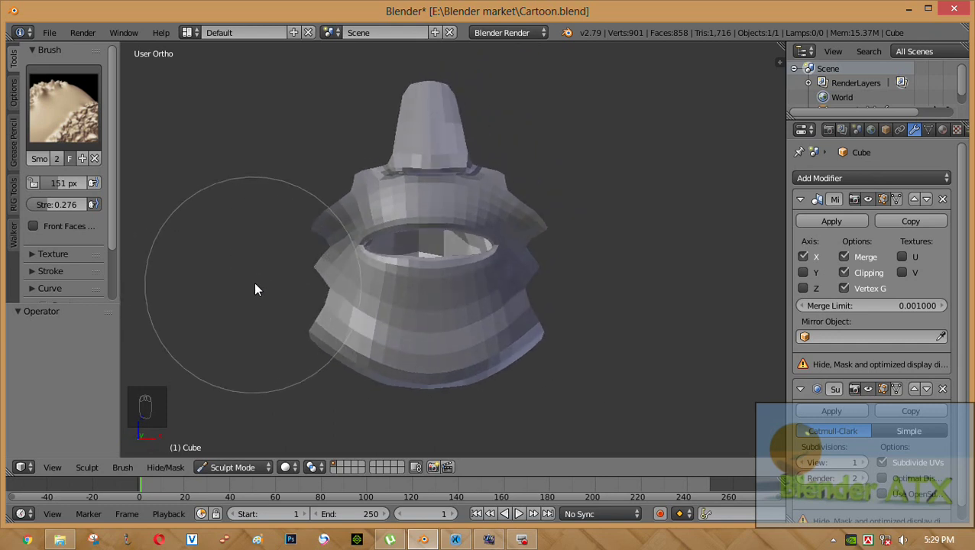
{"action": "left_click_drag", "start_coordinate": [284, 245], "coordinate": [274, 195]}
{"action": "key", "text": "ctrl+z"}
{"action": "left_click_drag", "start_coordinate": [376, 270], "coordinate": [101, 173]}
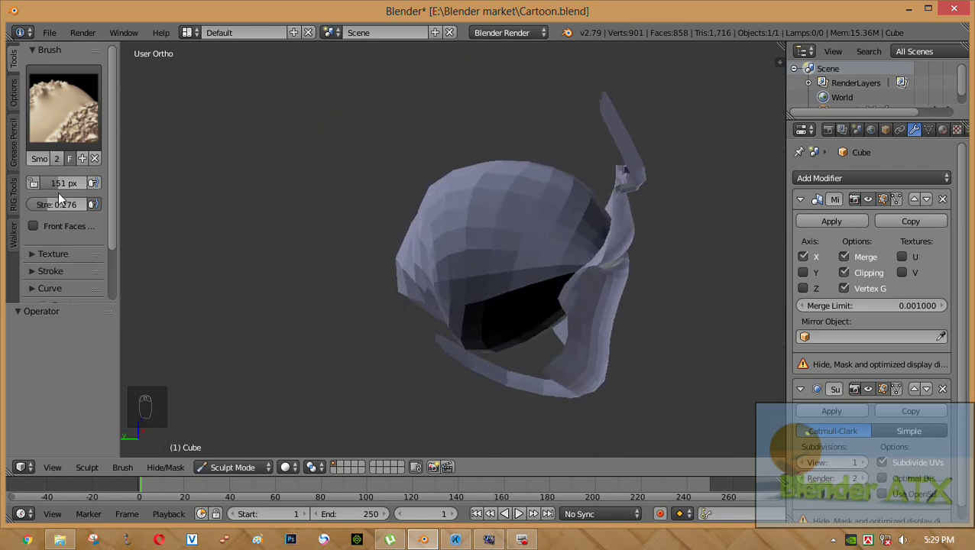
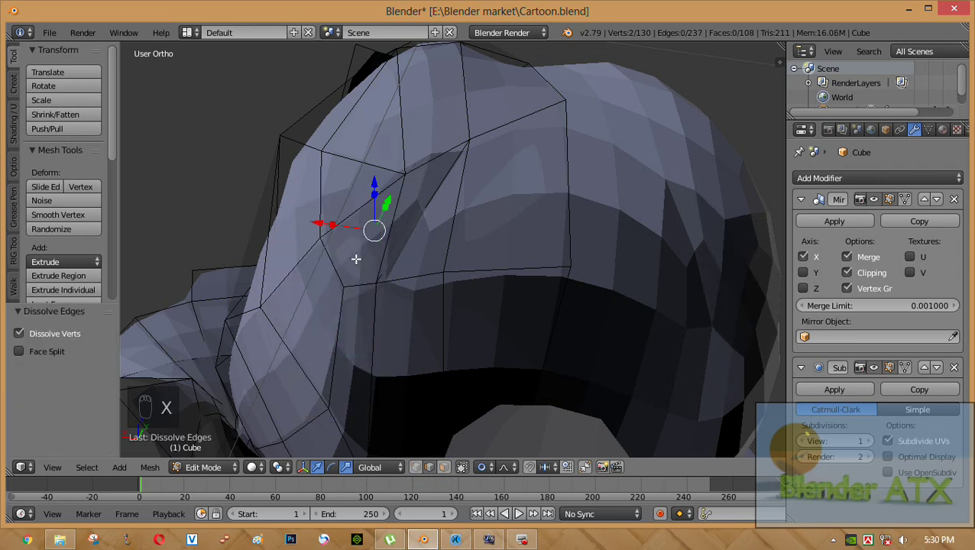
Step: Nudge a socket-ring vertex and dissolve an unneeded ring edge
{"action": "left_click_drag", "start_coordinate": [359, 235], "coordinate": [363, 232]}
{"action": "middle_click", "coordinate": [362, 216]}
{"action": "left_click_drag", "start_coordinate": [345, 198], "coordinate": [398, 239]}
{"action": "key", "text": "x"}
Step: Reposition two more ring vertices and dissolve a second ring edge
{"action": "left_click_drag", "start_coordinate": [406, 261], "coordinate": [333, 214]}
{"action": "left_click_drag", "start_coordinate": [393, 202], "coordinate": [439, 256]}
{"action": "key", "text": "x"}
{"action": "middle_click", "coordinate": [439, 256]}
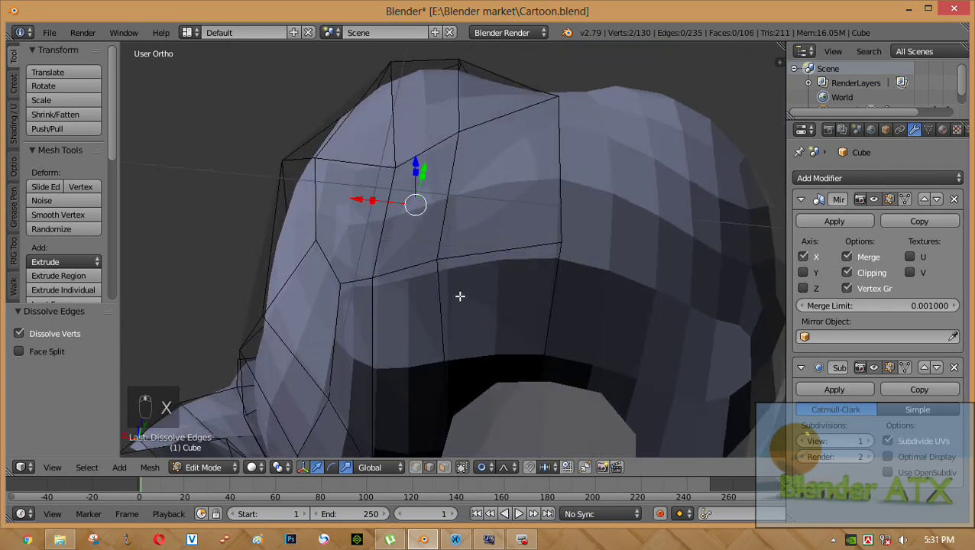
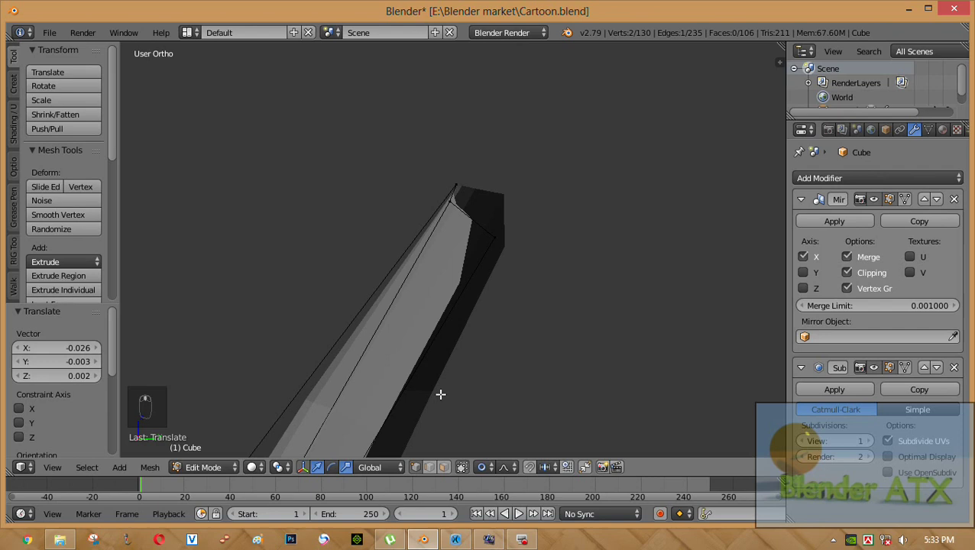
Step: From the right view, loop-cut the nose strip and extrude its top edge upward twice toward the brow
{"action": "key", "text": "KP_3"}
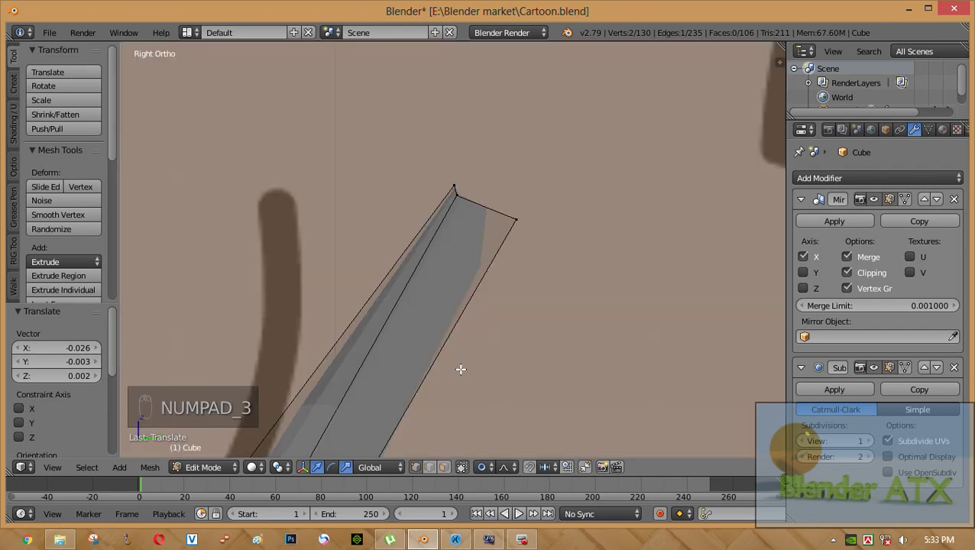
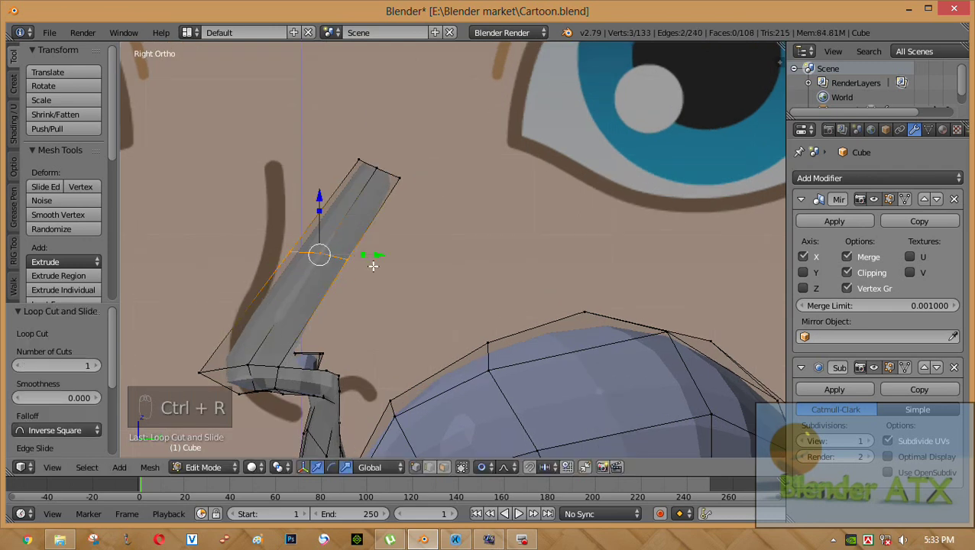
{"action": "key", "text": "g"}
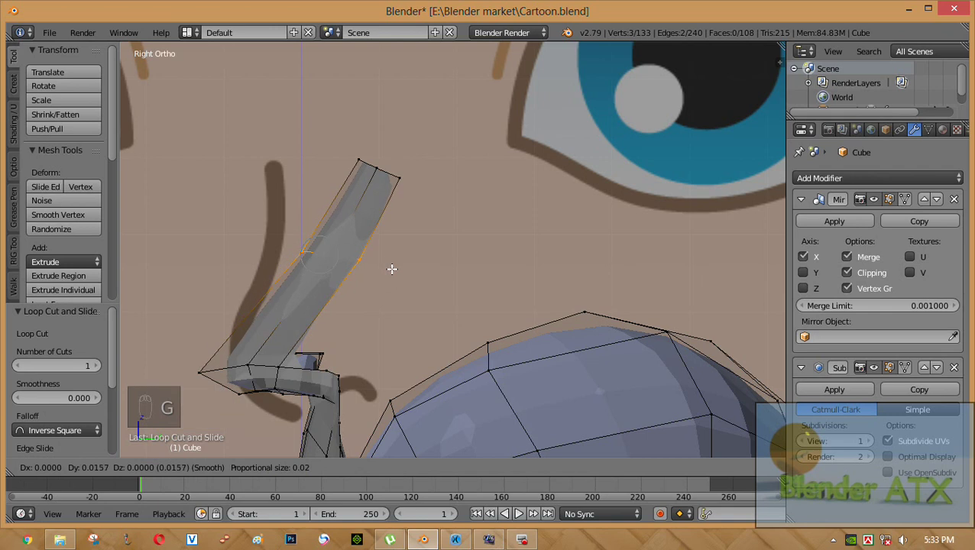
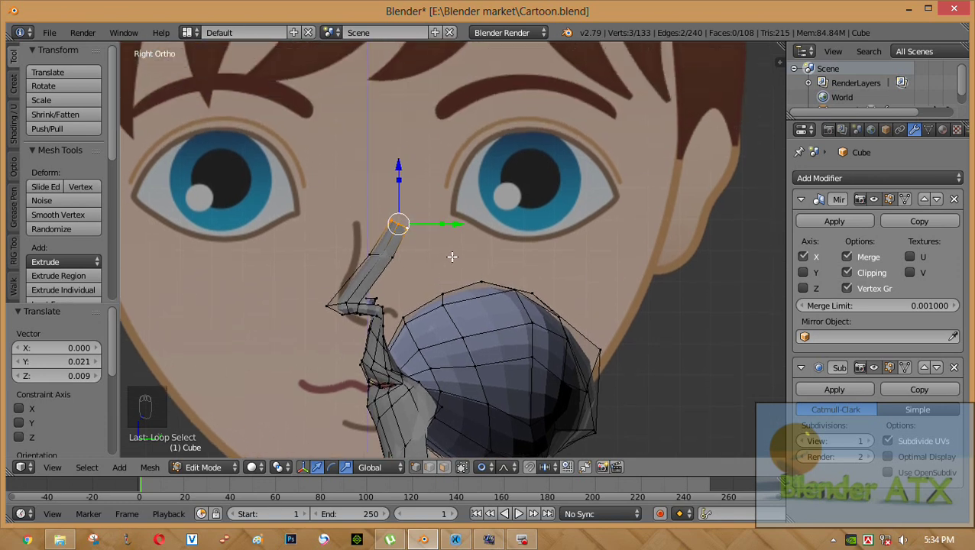
{"action": "key", "text": "e"}
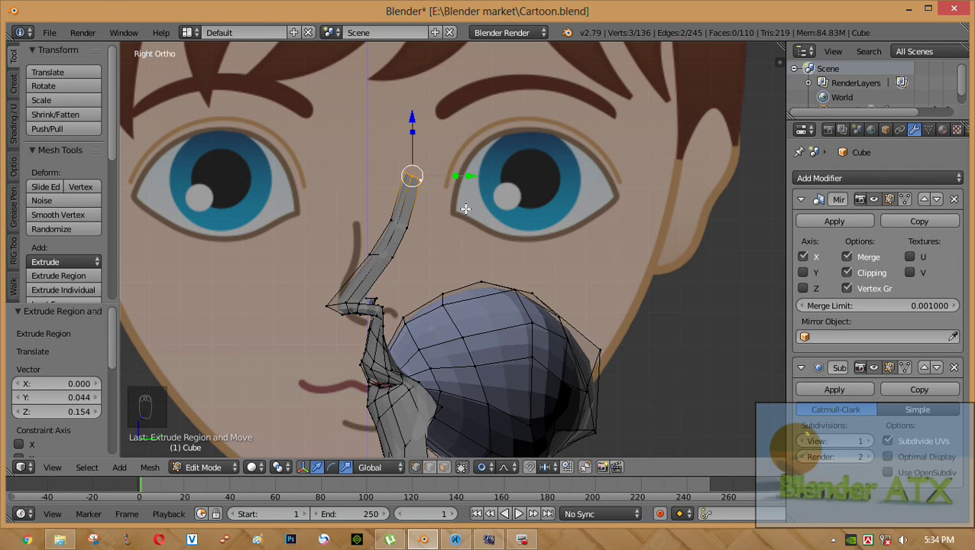
{"action": "key", "text": "e"}
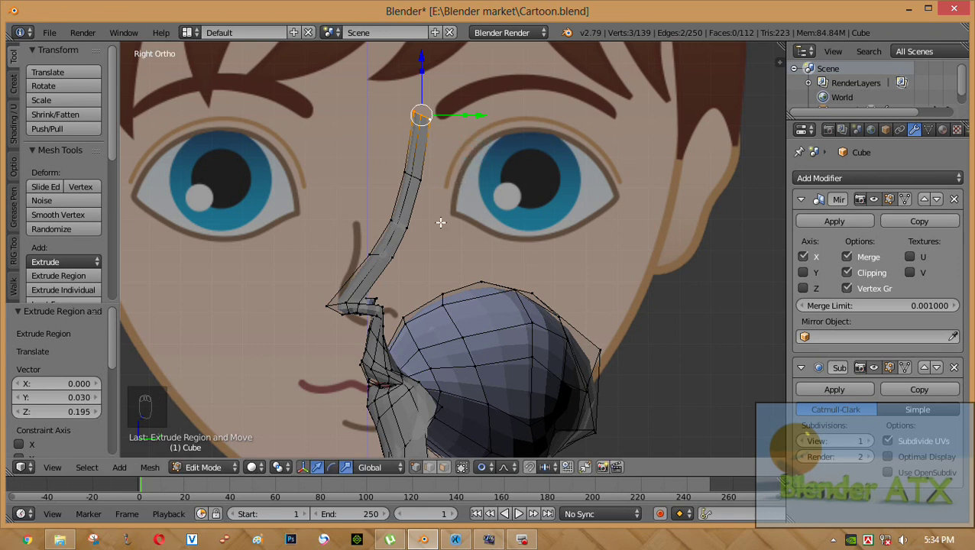
Step: In front view, slide the new lower-nose vertices sideways along X toward the cheek
{"action": "key", "text": "KP_1"}
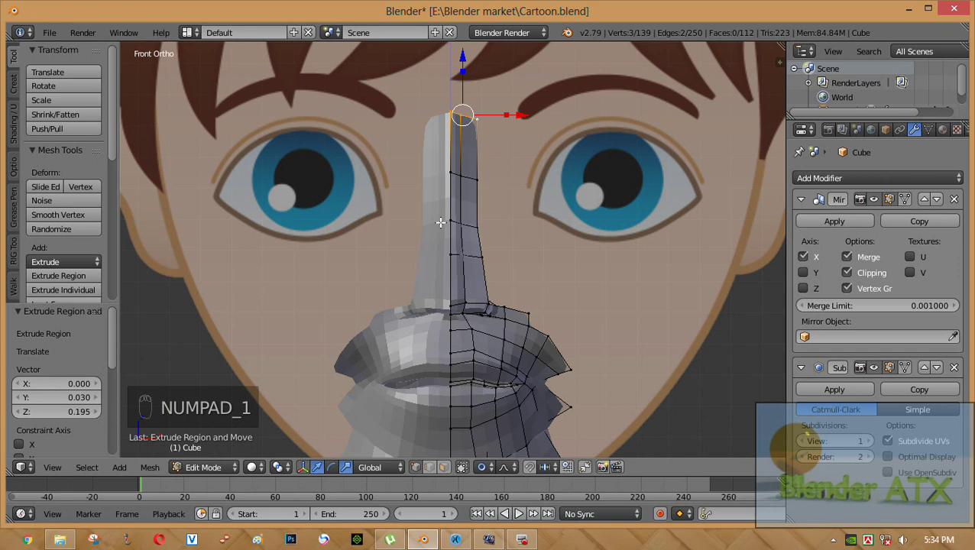
{"action": "left_click_drag", "start_coordinate": [521, 293], "coordinate": [443, 333]}
{"action": "left_click_drag", "start_coordinate": [443, 333], "coordinate": [503, 338]}
{"action": "right_click", "coordinate": [501, 338]}
{"action": "middle_click", "coordinate": [503, 339]}
{"action": "left_click_drag", "start_coordinate": [503, 338], "coordinate": [503, 339]}
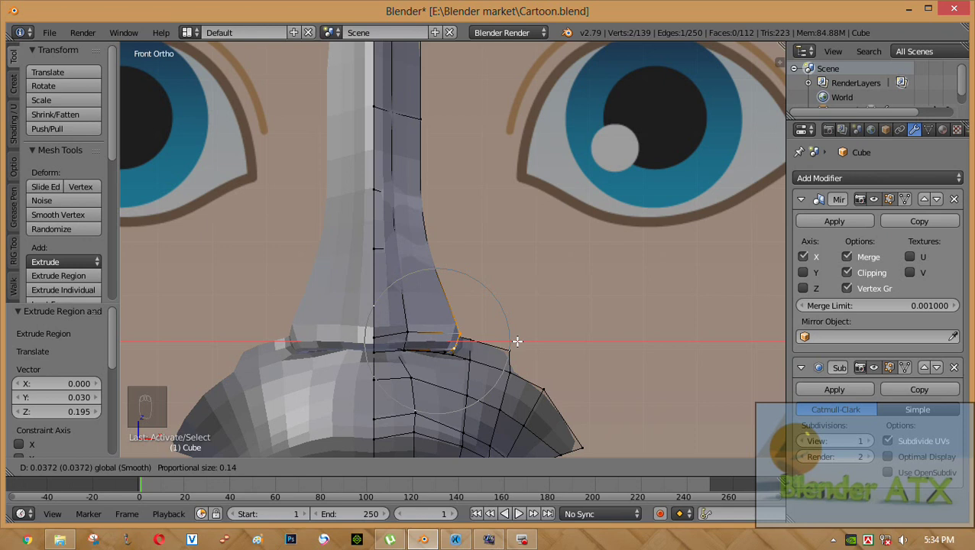
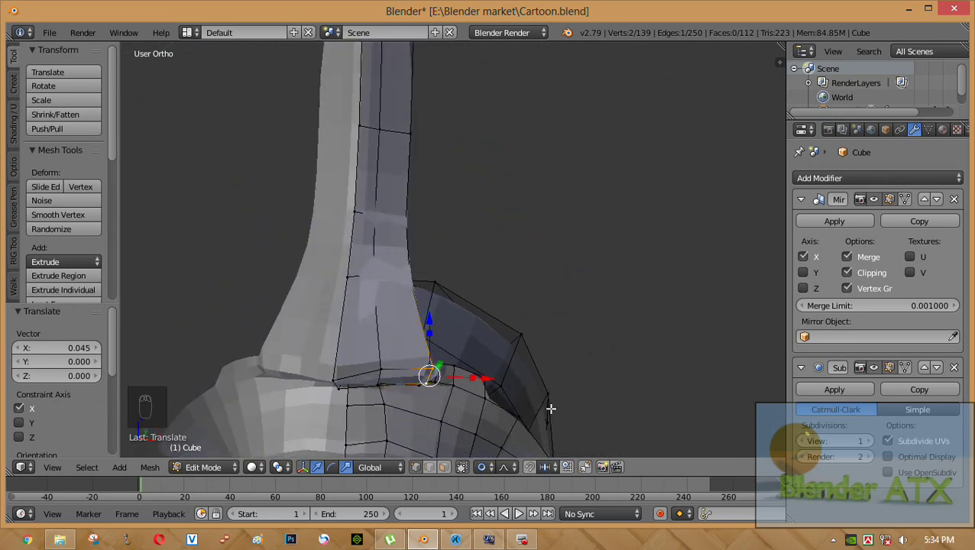
{"action": "key", "text": "KP_1"}
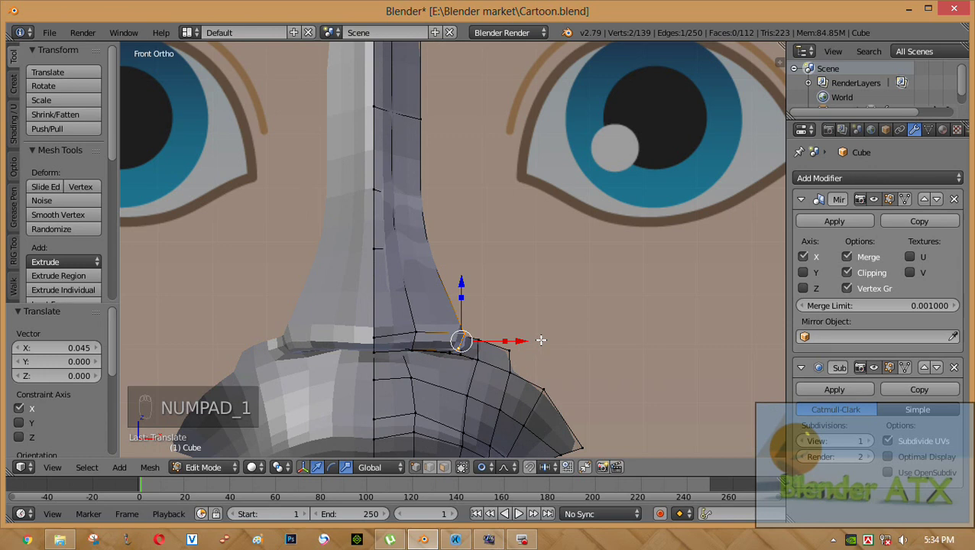
Step: Pan the view up to bring the upper nose bridge into frame
{"action": "left_click_drag", "start_coordinate": [551, 286], "coordinate": [390, 150]}
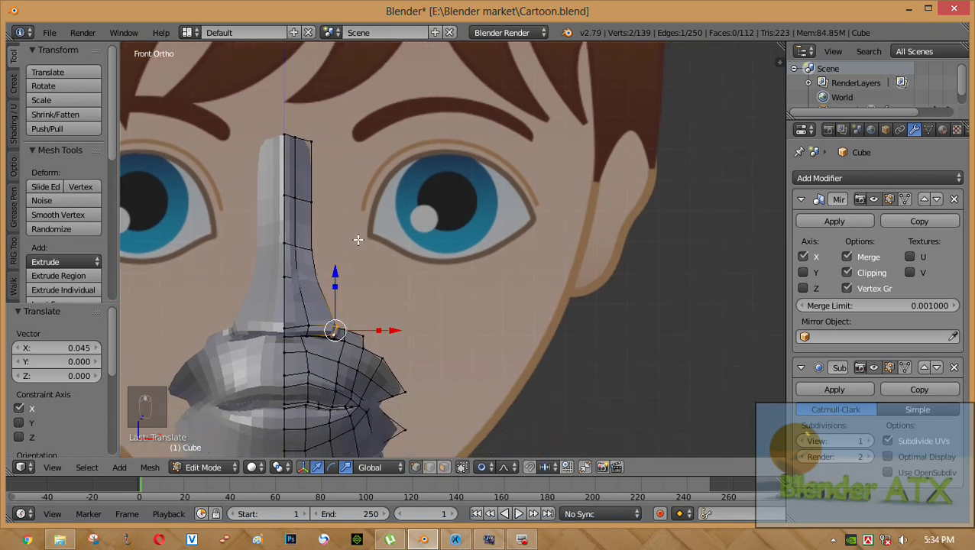
{"action": "middle_click", "coordinate": [349, 171]}
{"action": "middle_click", "coordinate": [347, 228]}
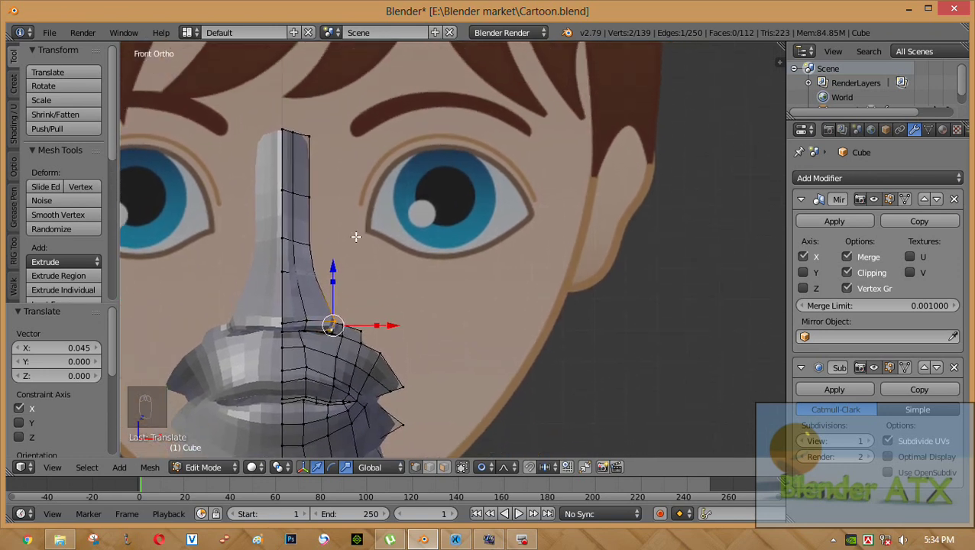
Step: Add a vertex at the eye's inner corner and extrude a face strip up over the top of the eye
{"action": "key", "text": "a"}
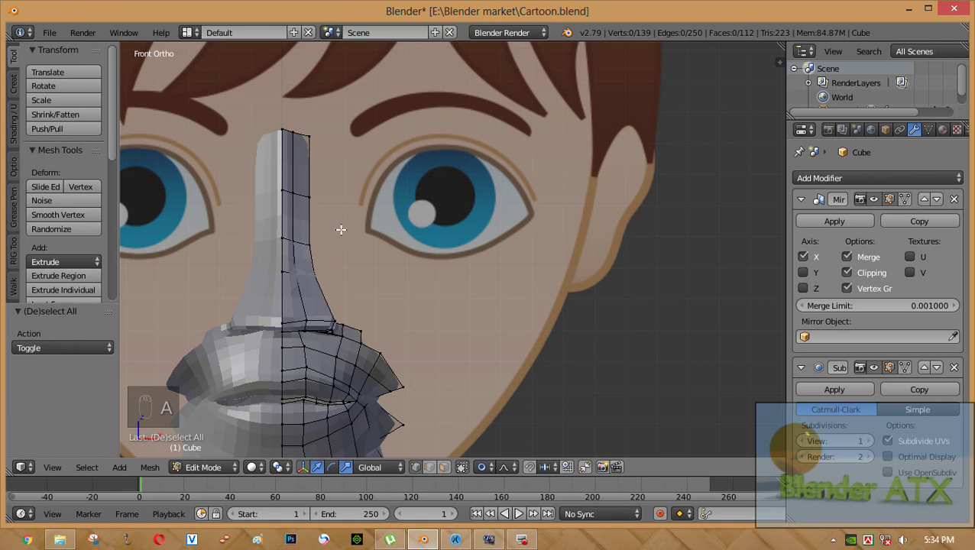
{"action": "left_click_drag", "start_coordinate": [333, 224], "coordinate": [368, 231]}
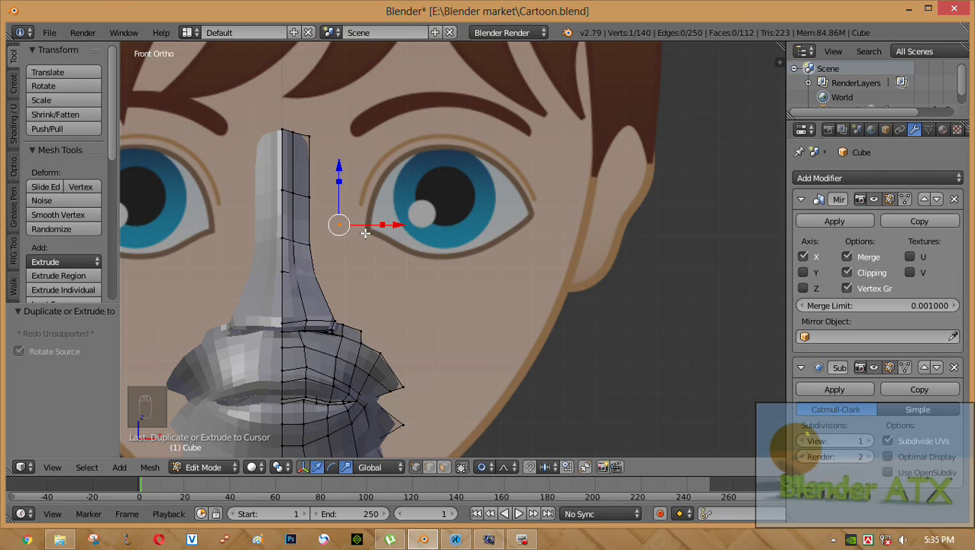
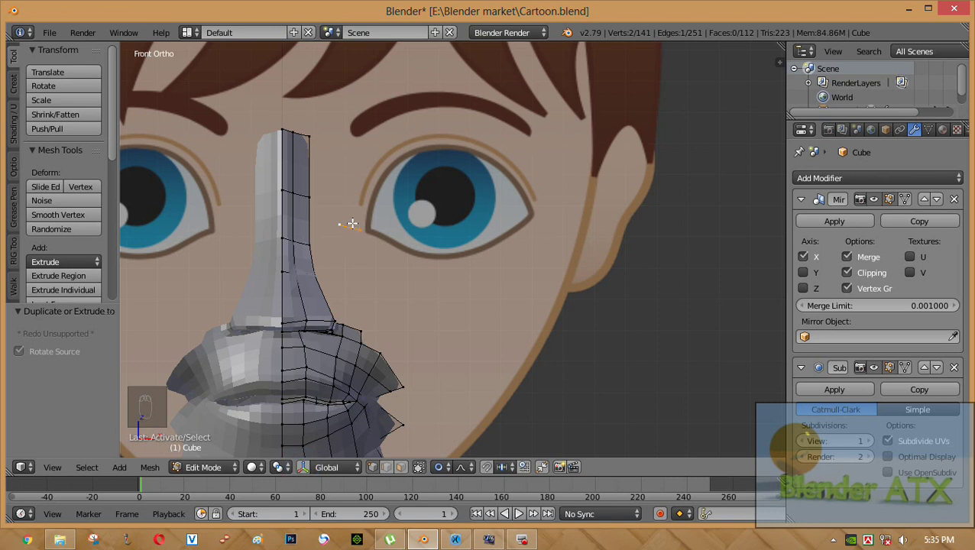
{"action": "key", "text": "e"}
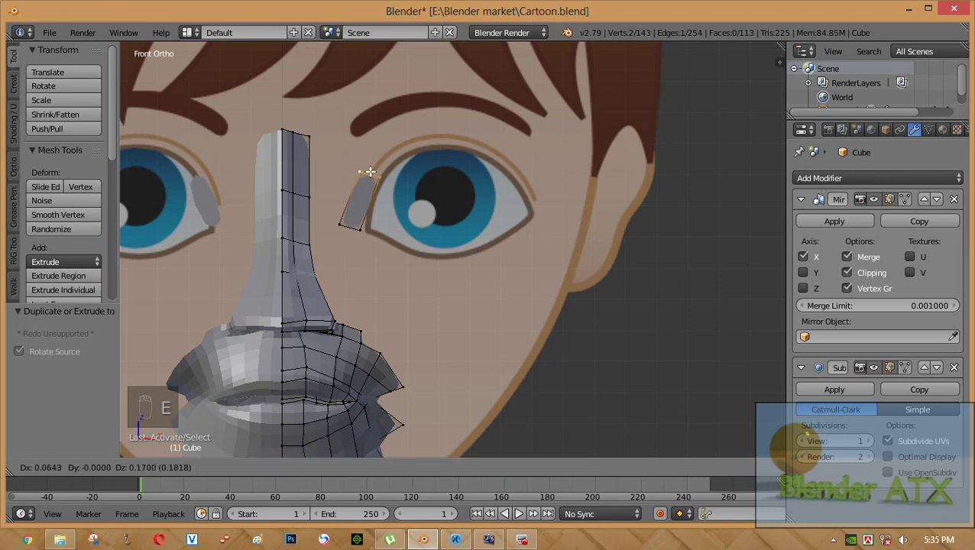
{"action": "key", "text": "e"}
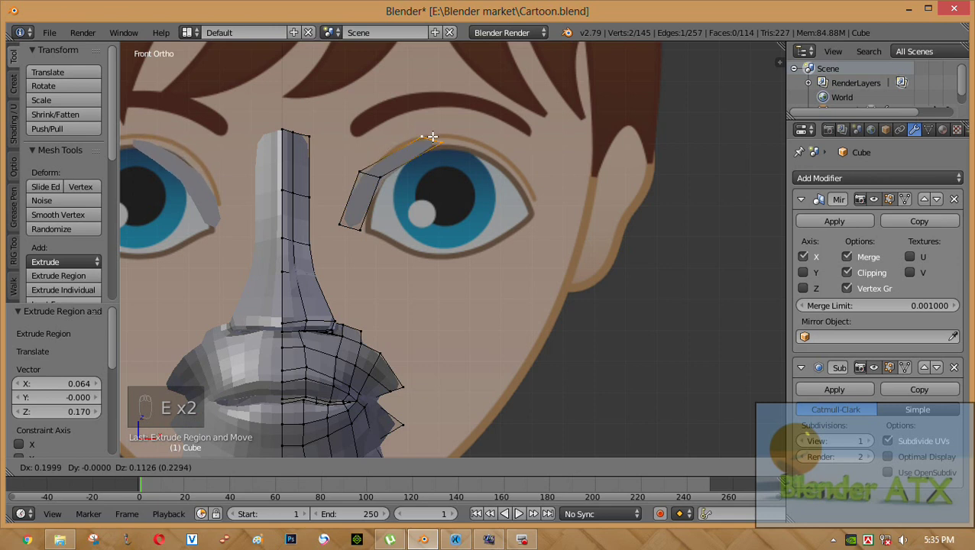
{"action": "key", "text": "r"}
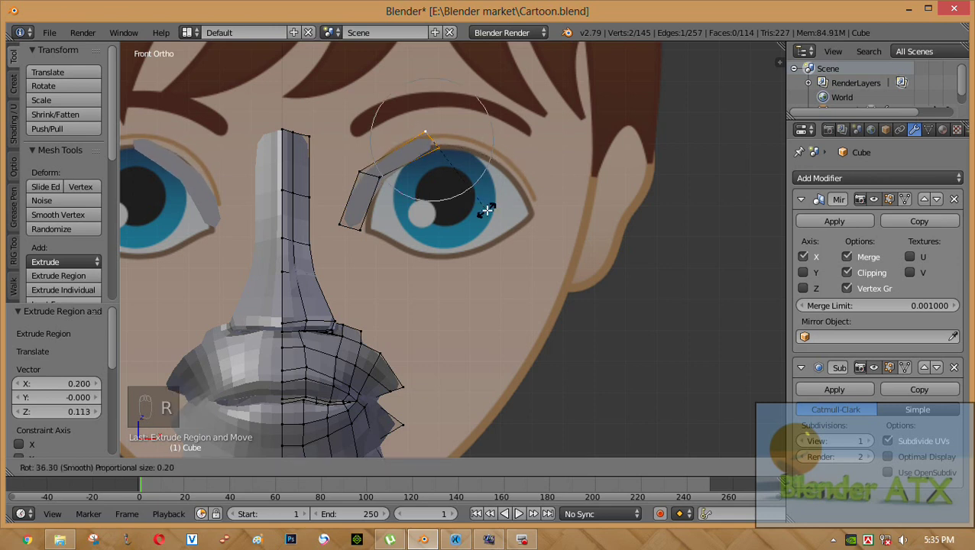
{"action": "key", "text": "g"}
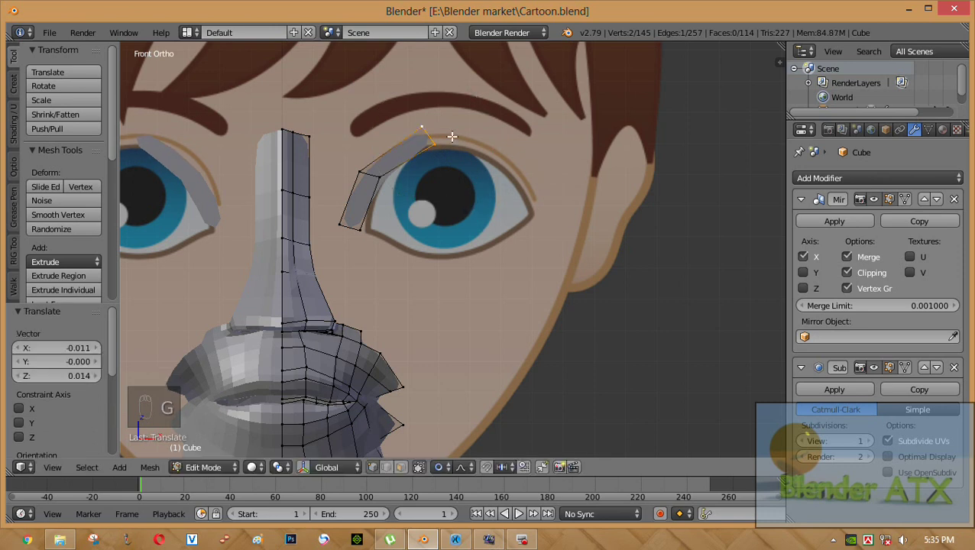
Step: Extrude and rotate the strip down to the eye's outer corner, reshaping the arc's top
{"action": "key", "text": "e"}
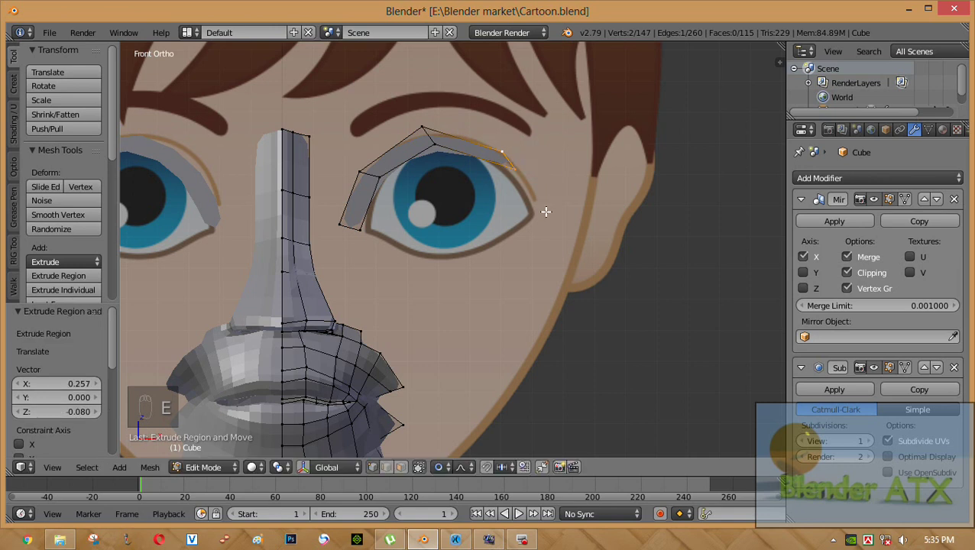
{"action": "key", "text": "r"}
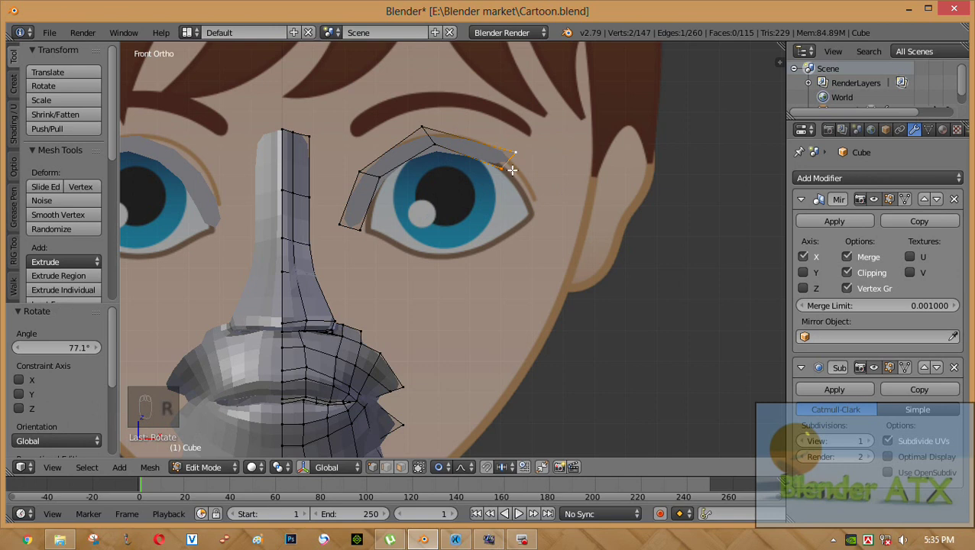
{"action": "key", "text": "e"}
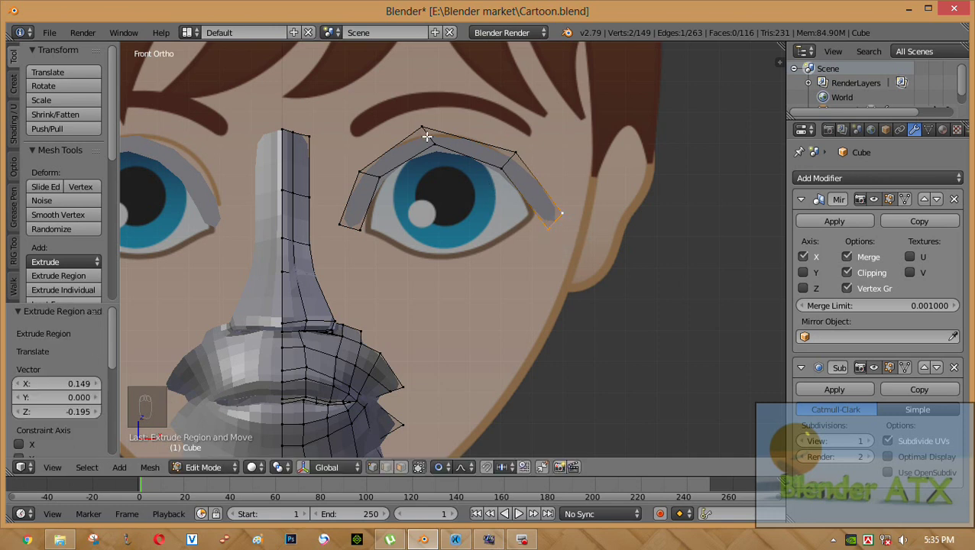
{"action": "left_click_drag", "start_coordinate": [427, 124], "coordinate": [427, 119]}
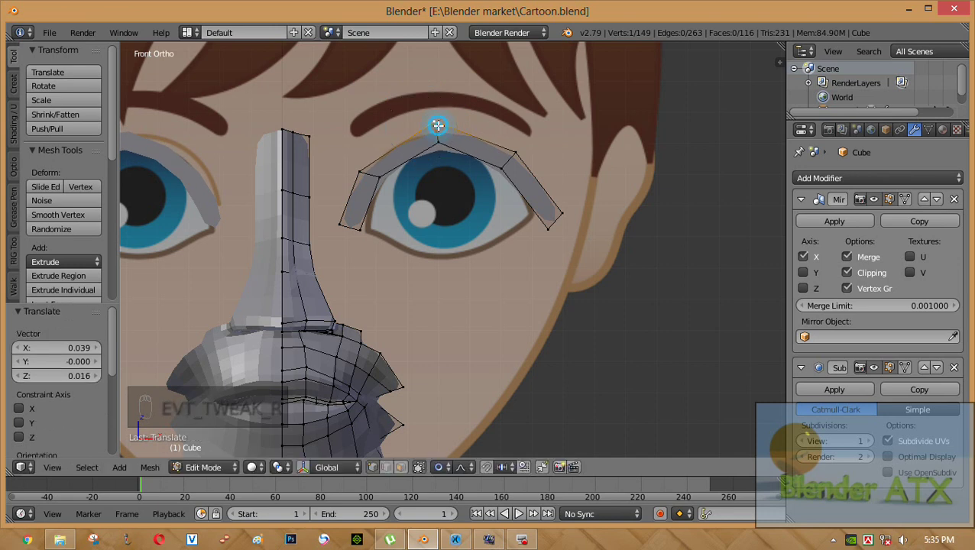
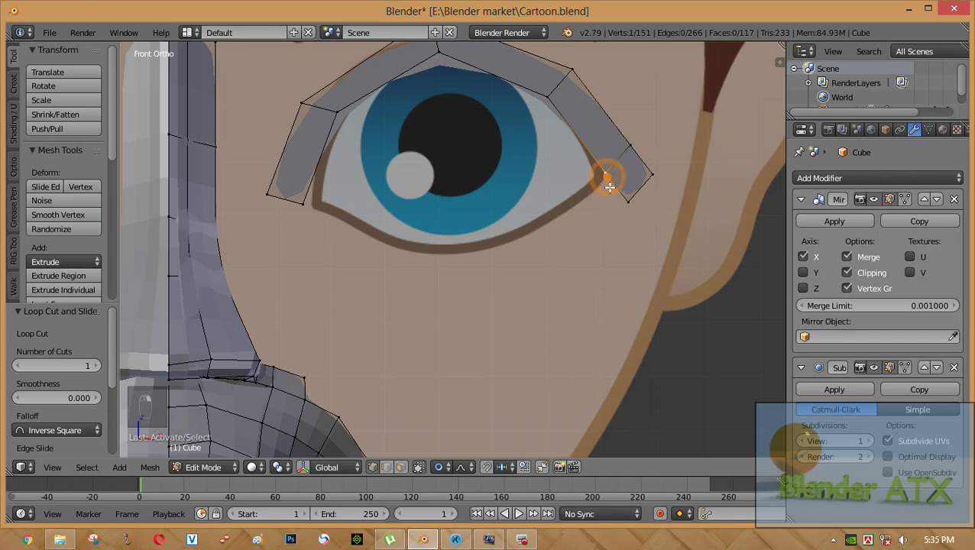
Step: Extrude the face strip under the eye along the lower eyelid toward the inner corner
{"action": "key", "text": "e"}
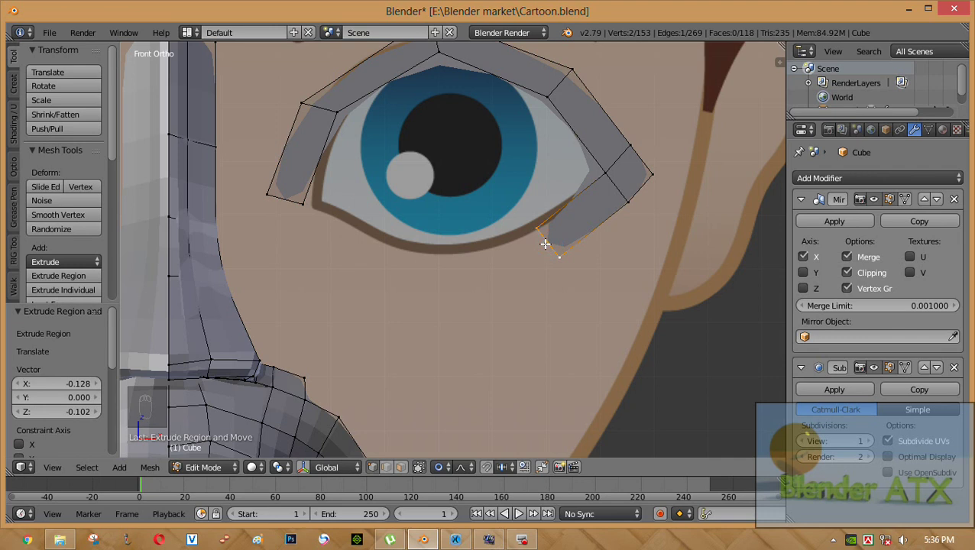
{"action": "key", "text": "e"}
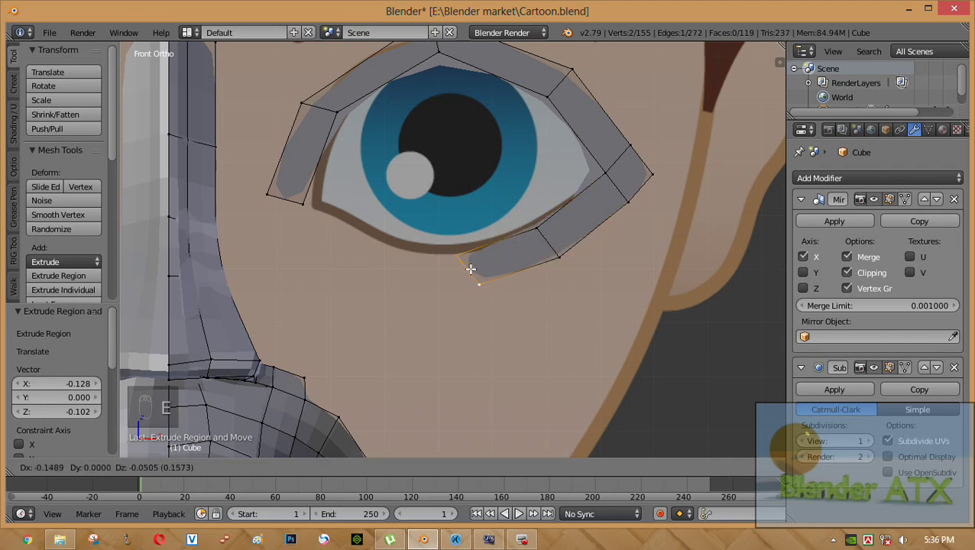
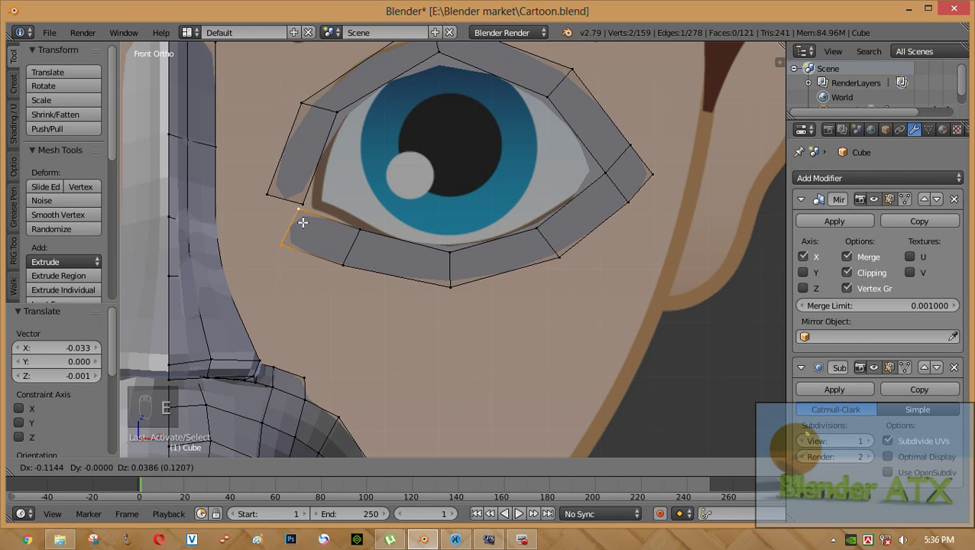
{"action": "left_click_drag", "start_coordinate": [339, 224], "coordinate": [493, 474]}
Step: With vertex snapping, move the strip's end vertex onto the ring's starting vertex
{"action": "left_click_drag", "start_coordinate": [493, 474], "coordinate": [331, 260]}
{"action": "left_click_drag", "start_coordinate": [313, 232], "coordinate": [314, 223]}
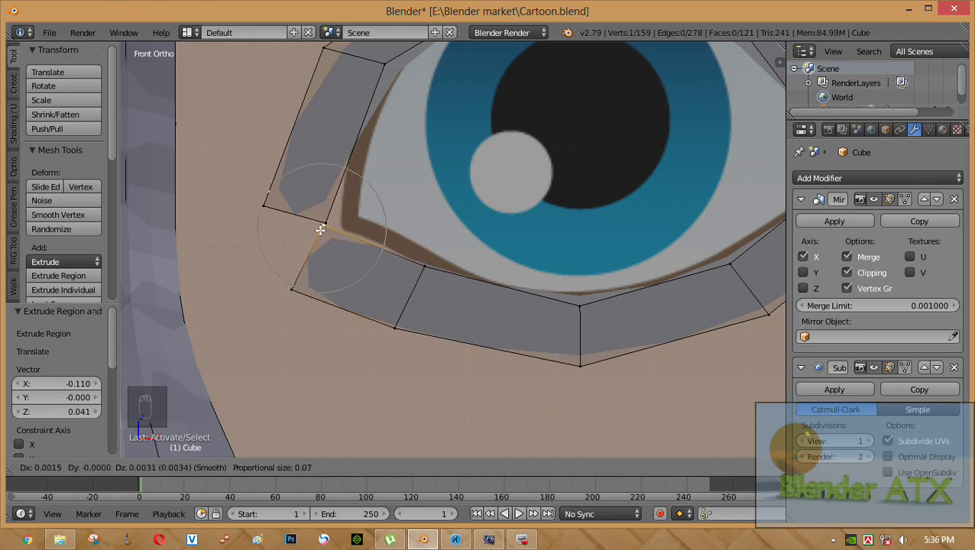
{"action": "left_click_drag", "start_coordinate": [324, 224], "coordinate": [324, 454]}
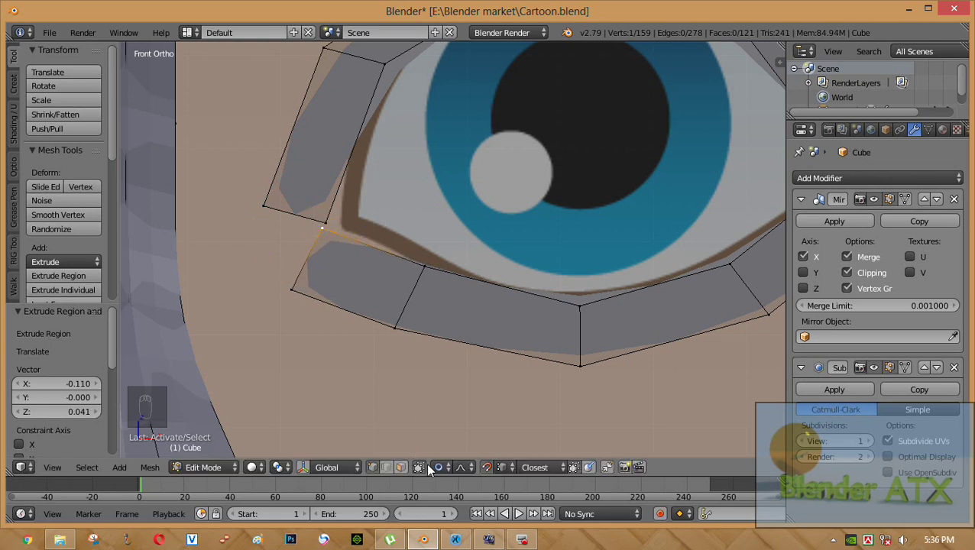
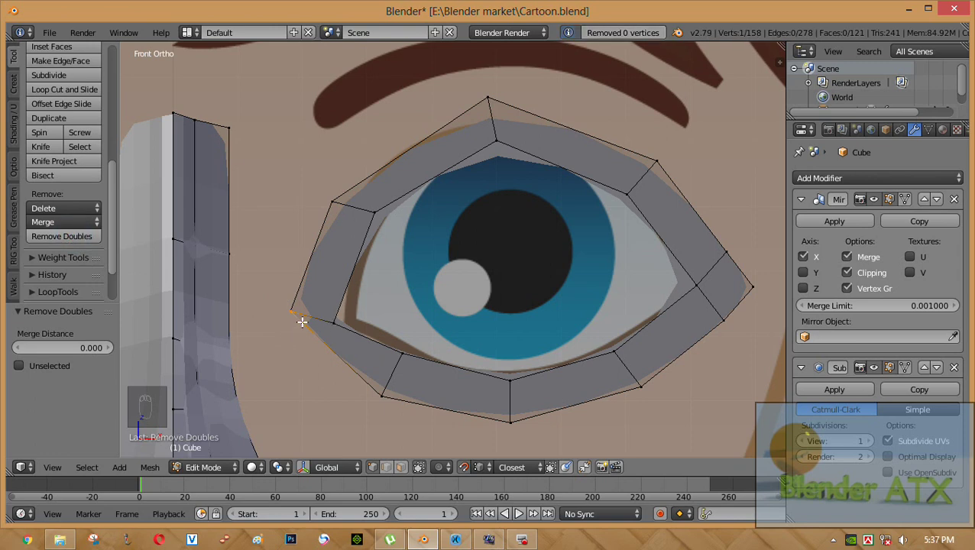
Step: Select the whole mesh, remove doubles to merge the eye ring's overlapping inner-corner vertex, then deselect
{"action": "key", "text": "a"}
{"action": "key", "text": "a"}
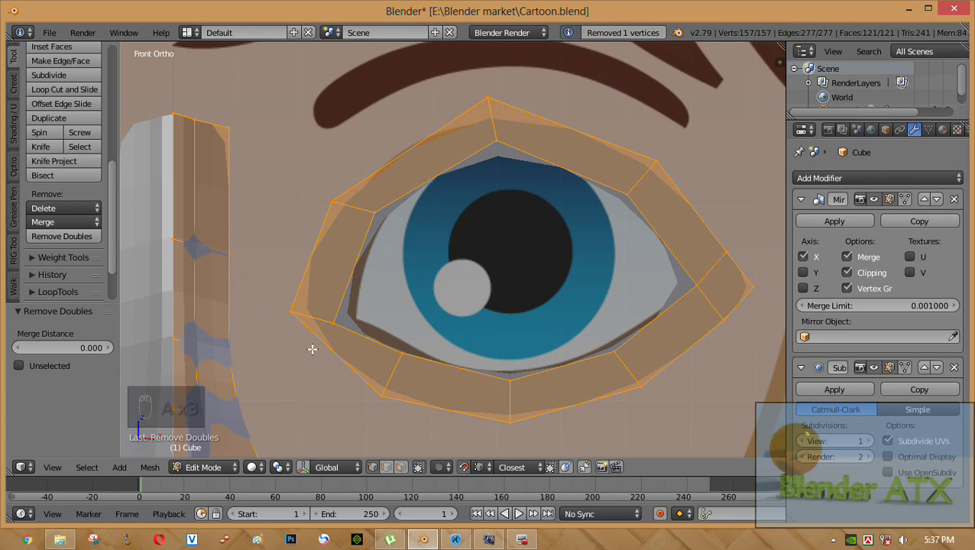
{"action": "key", "text": "a"}
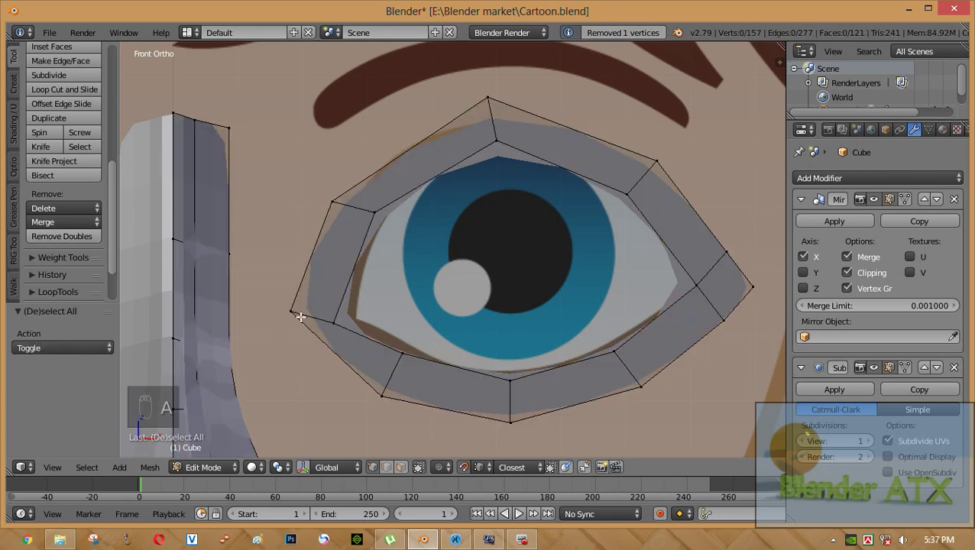
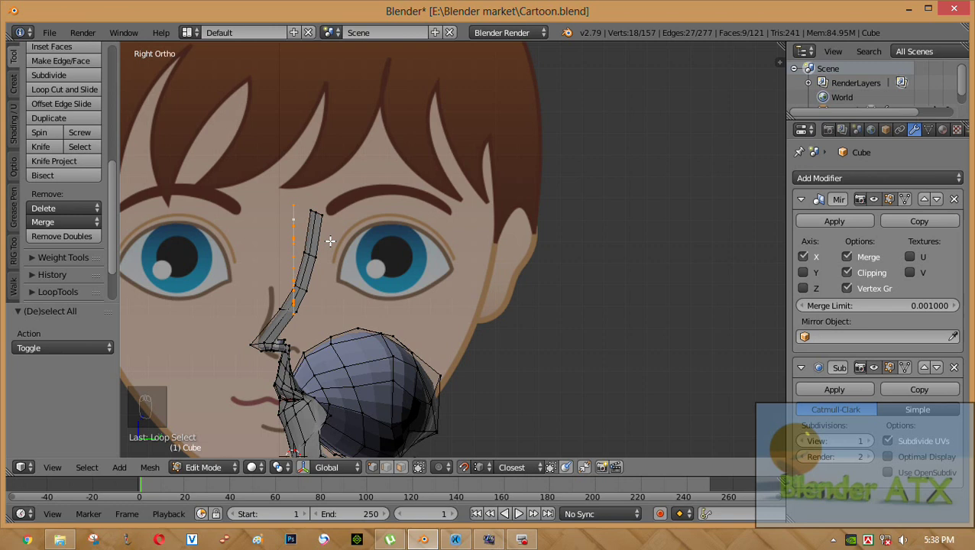
Step: Move the eye-ring vertices along Y in side view so the ring follows the face profile
{"action": "key", "text": "g"}
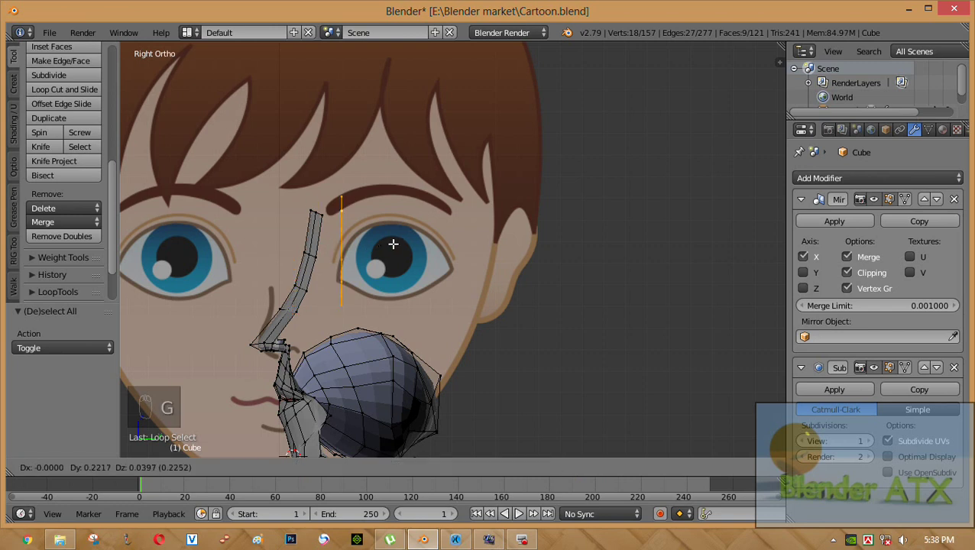
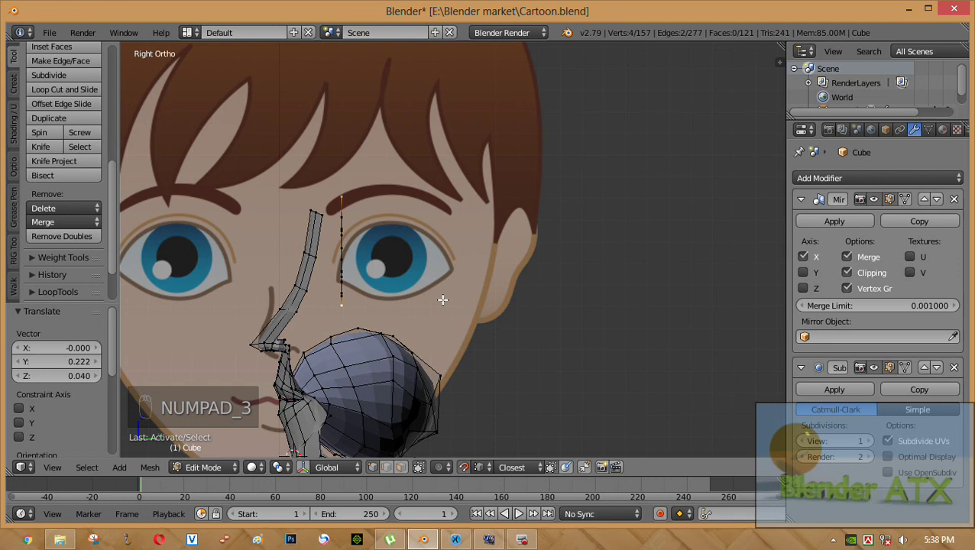
{"action": "key", "text": "g"}
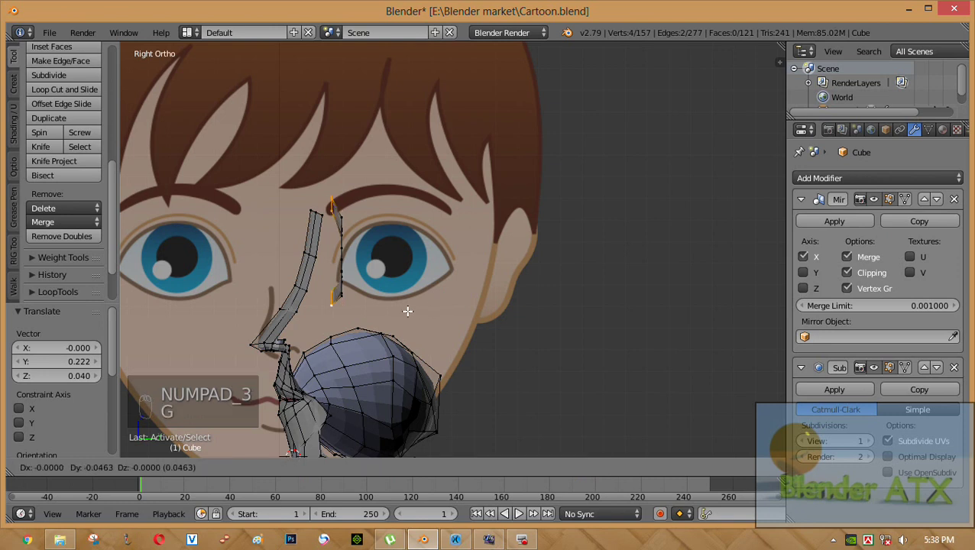
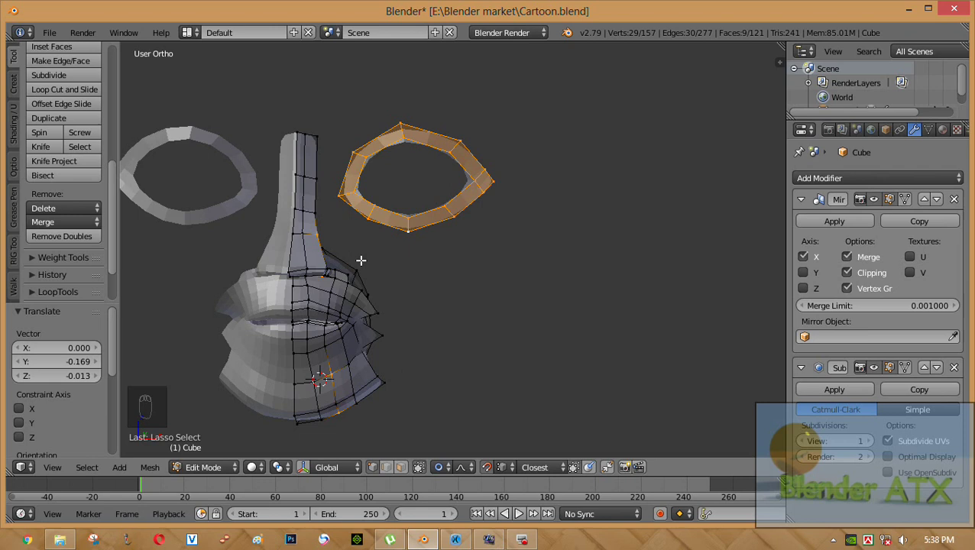
Step: Reselect the eye ring and show the mesh as wireframe
{"action": "key", "text": "a"}
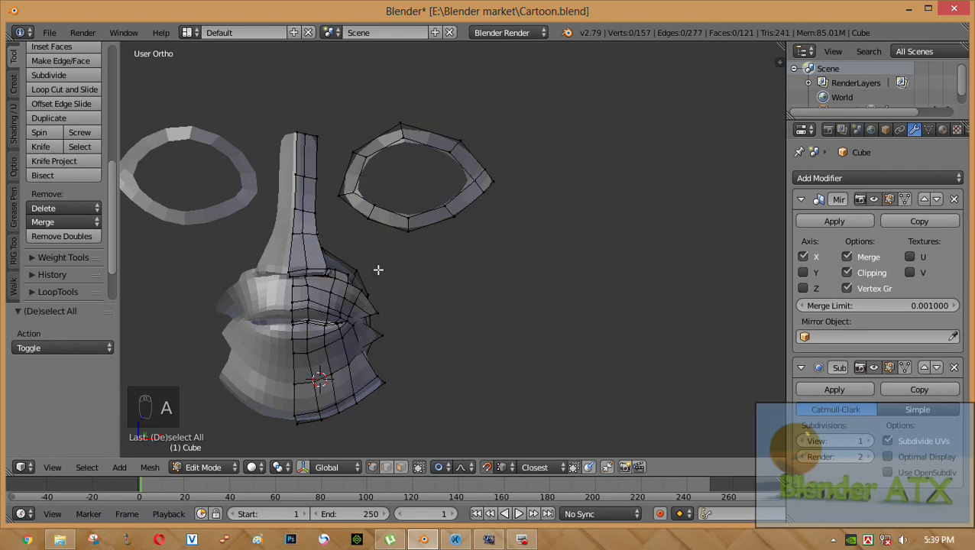
{"action": "key", "text": "ctrl+z"}
{"action": "key", "text": "z"}
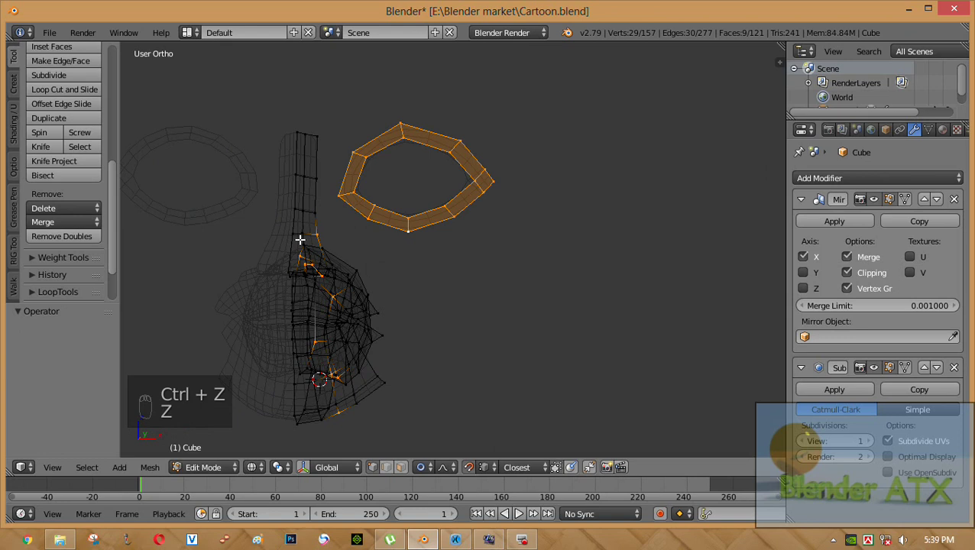
{"action": "key", "text": "c"}
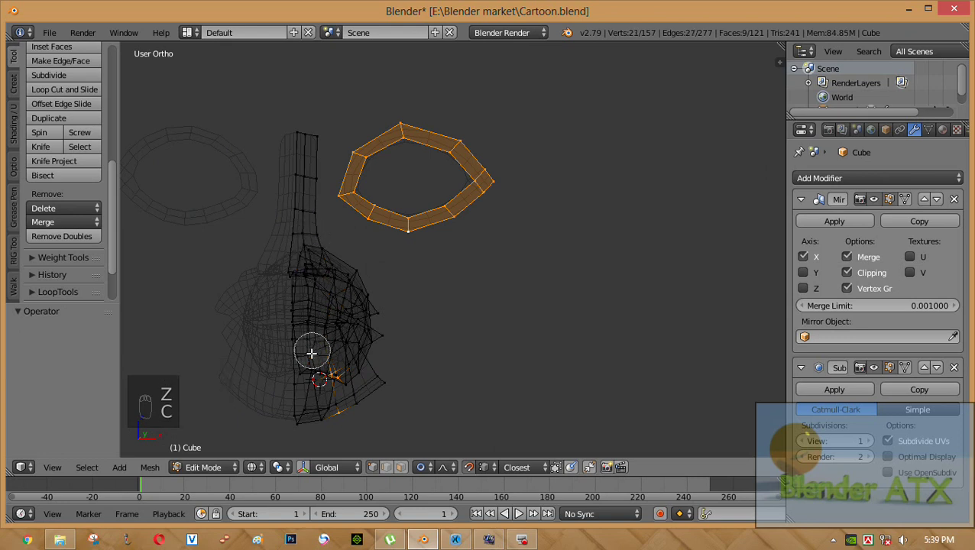
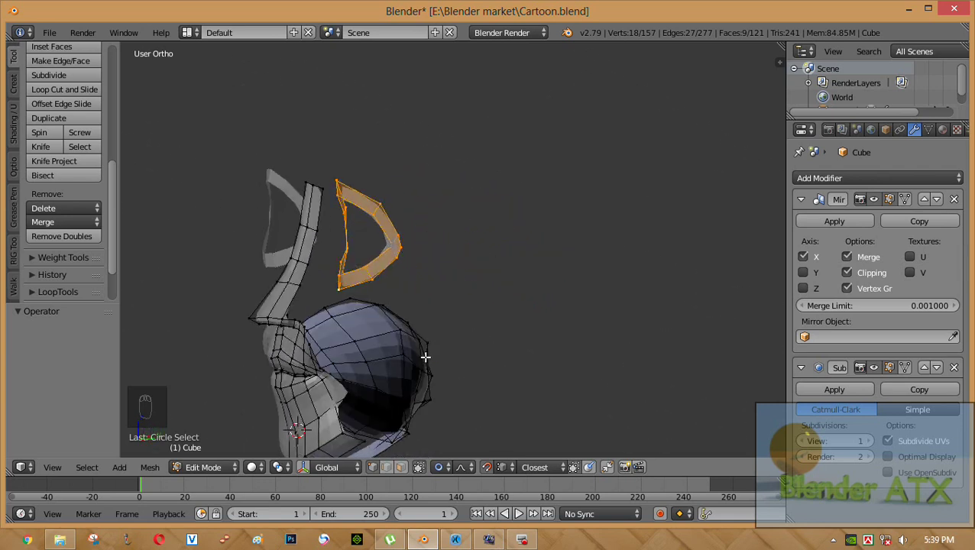
Step: From Right Ortho, tilt the 18-vertex eye ring with proportional editing to follow the face curve
{"action": "key", "text": "KP_3"}
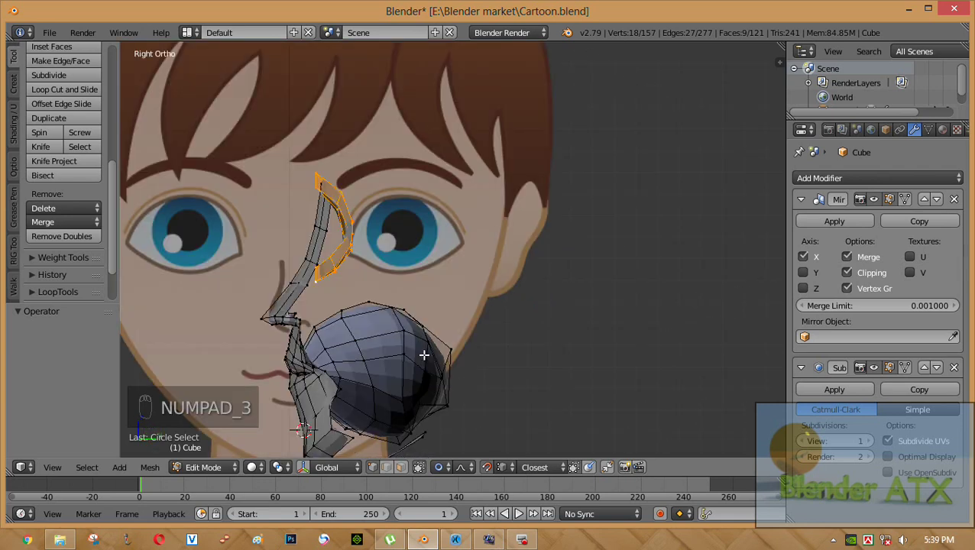
{"action": "key", "text": "g"}
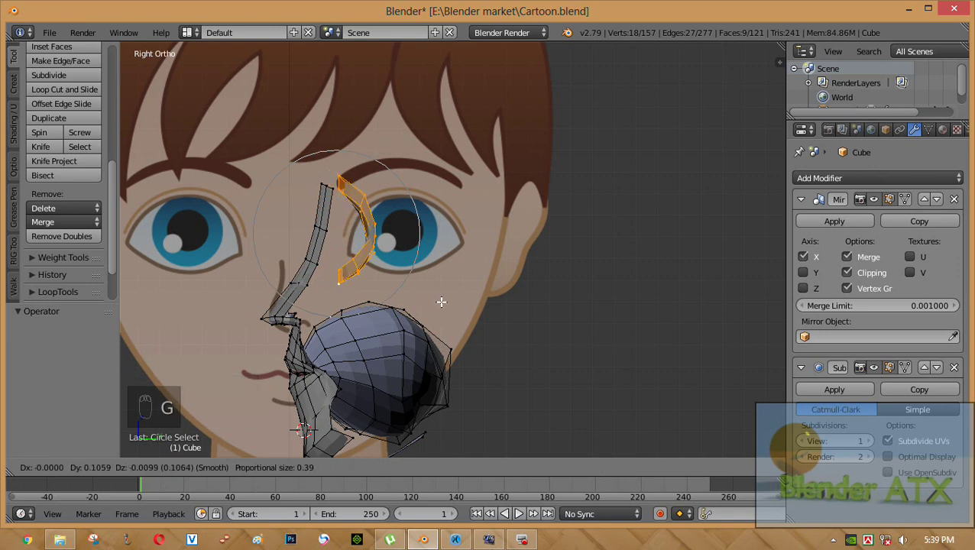
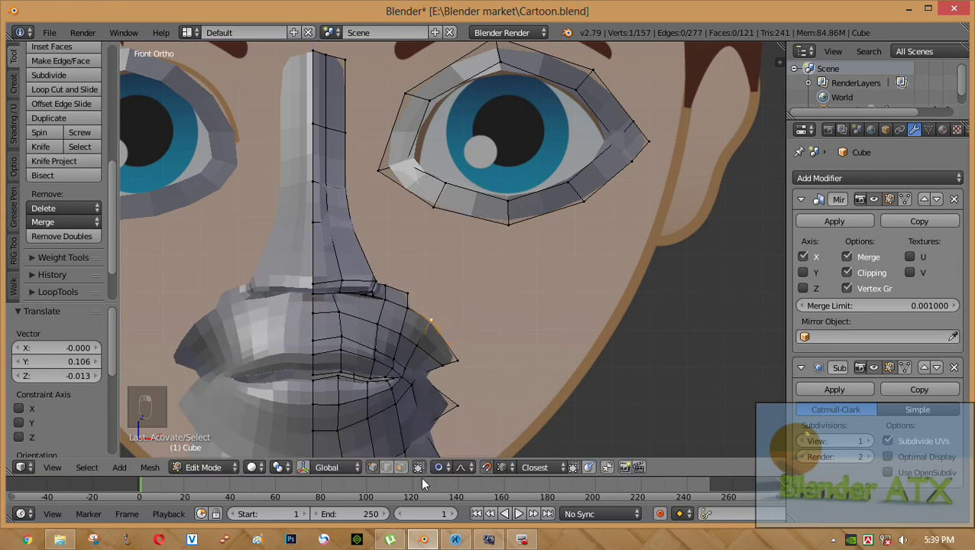
Step: Fill a new face from the lower eye-ring vertices, bringing the mesh to 122 faces
{"action": "left_click_drag", "start_coordinate": [438, 466], "coordinate": [406, 292]}
{"action": "left_click_drag", "start_coordinate": [406, 306], "coordinate": [406, 306]}
{"action": "key", "text": "f"}
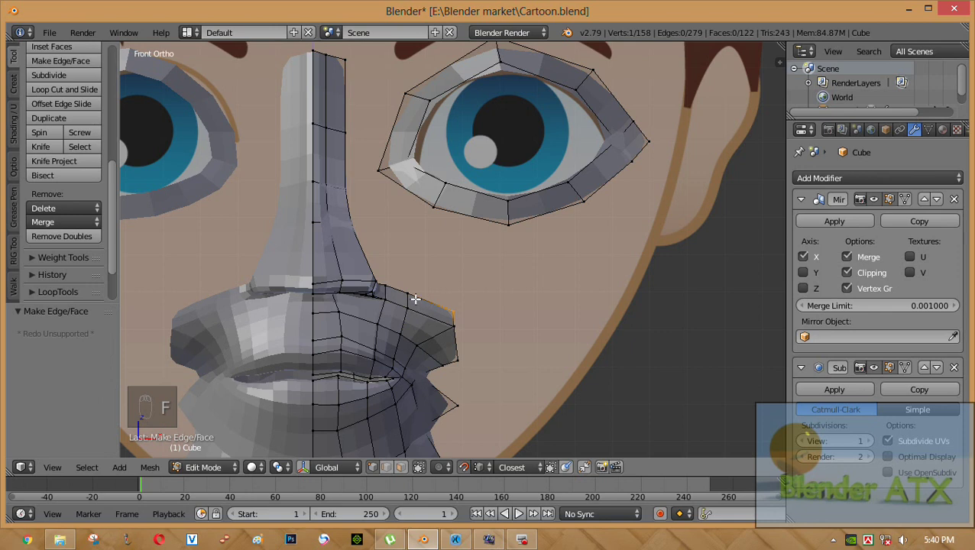
Step: Pull the new face's lower vertices down toward the cheek beside the nose base
{"action": "left_click_drag", "start_coordinate": [413, 292], "coordinate": [442, 354]}
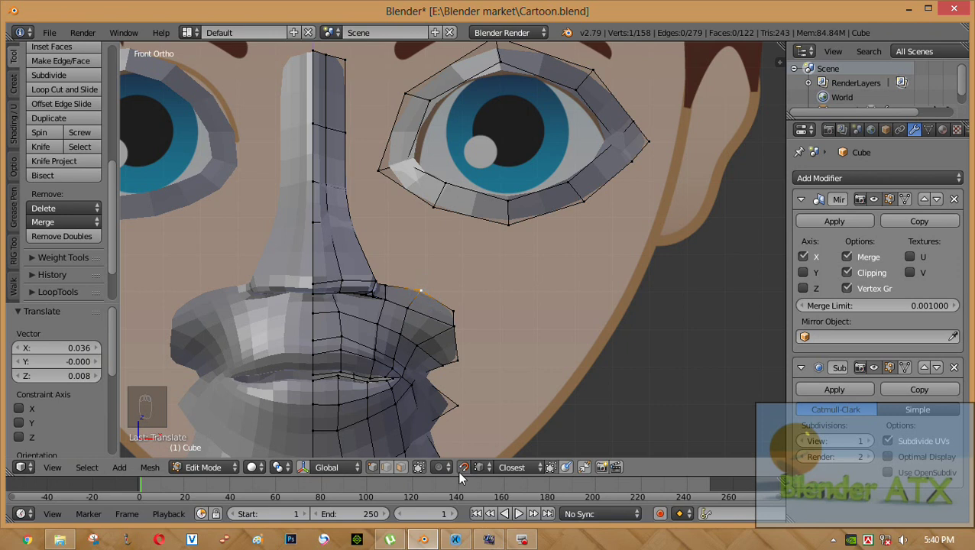
{"action": "left_click_drag", "start_coordinate": [469, 473], "coordinate": [453, 326]}
{"action": "left_click_drag", "start_coordinate": [468, 332], "coordinate": [478, 326]}
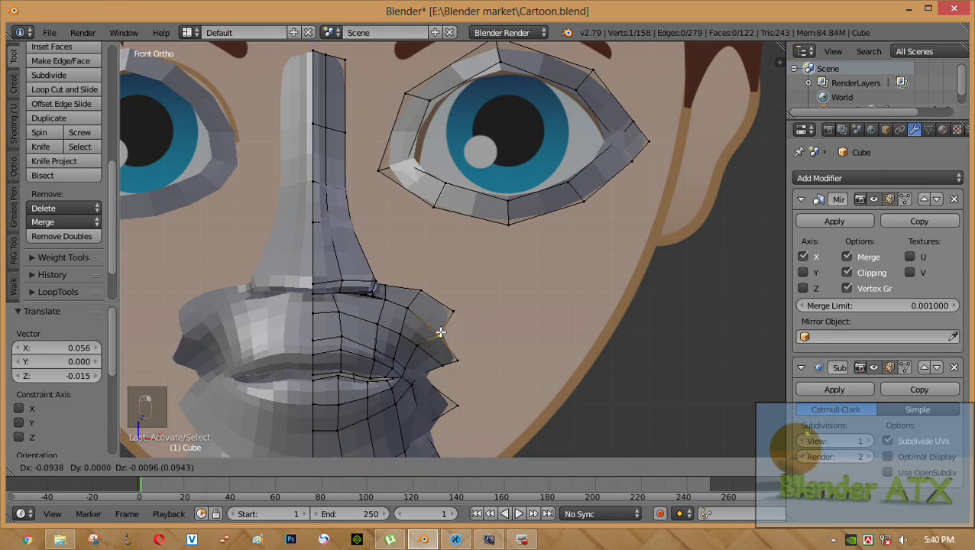
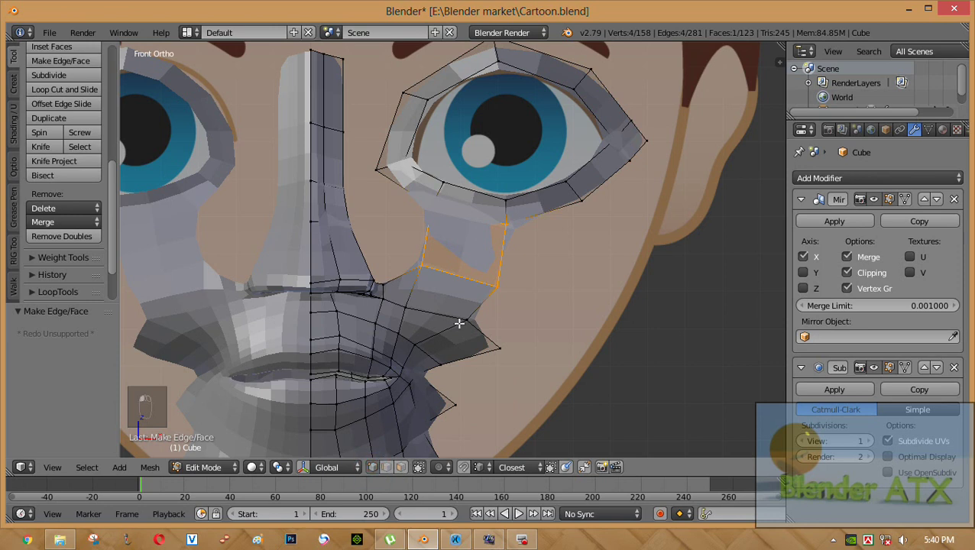
Step: Fill two patch faces joining the eye ring bottom to the cheek, reaching 124 faces
{"action": "left_click_drag", "start_coordinate": [462, 321], "coordinate": [462, 322]}
{"action": "key", "text": "f"}
{"action": "key", "text": "f"}
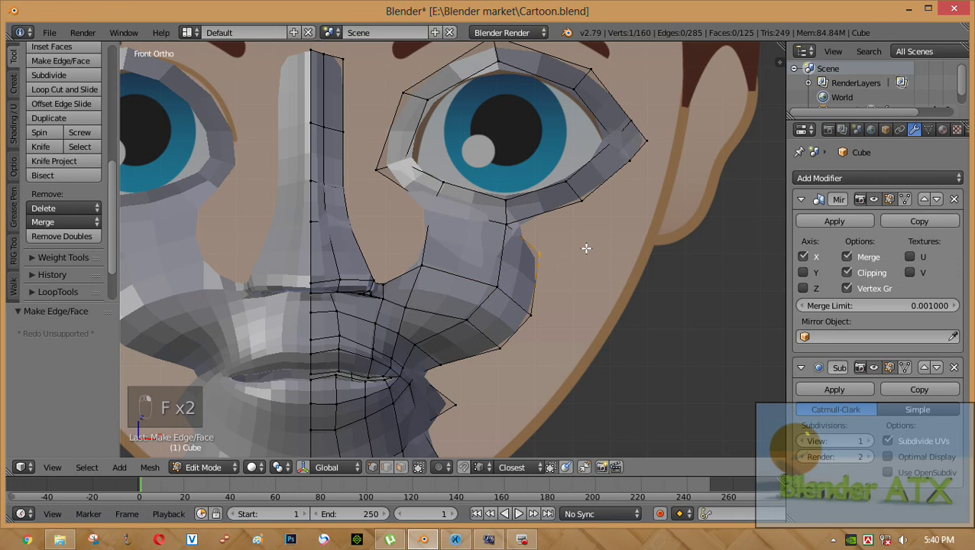
{"action": "left_click_drag", "start_coordinate": [614, 244], "coordinate": [606, 246]}
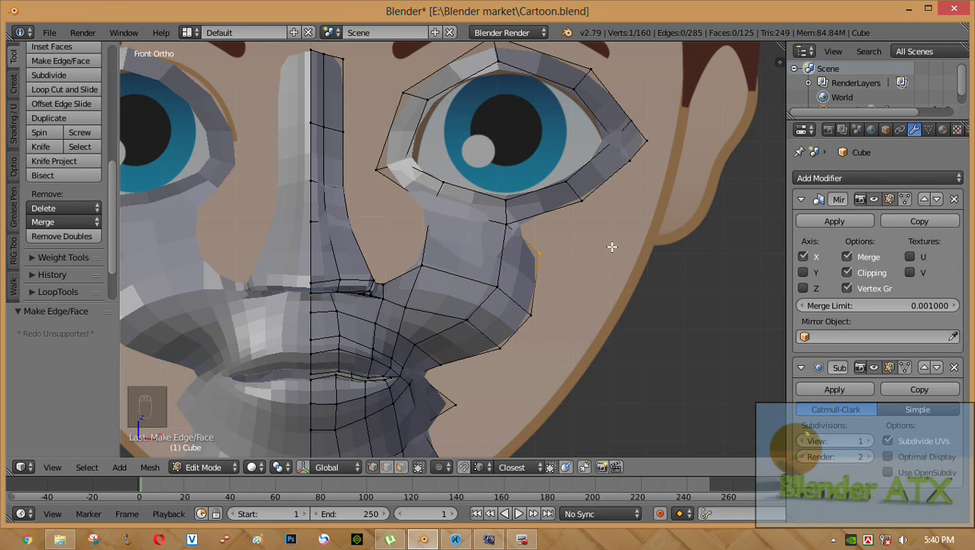
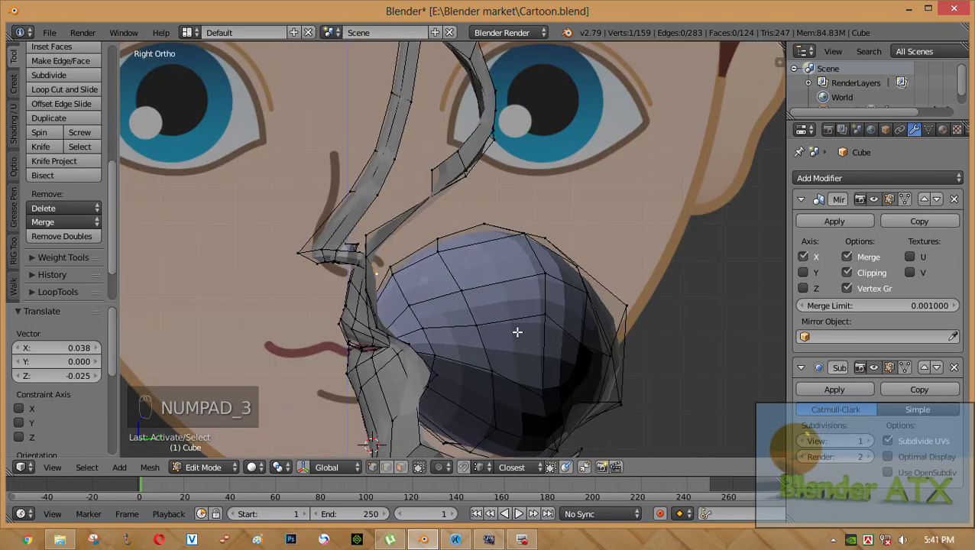
Step: From the side, tilt the patch vertices to match the face's curve
{"action": "key", "text": "g"}
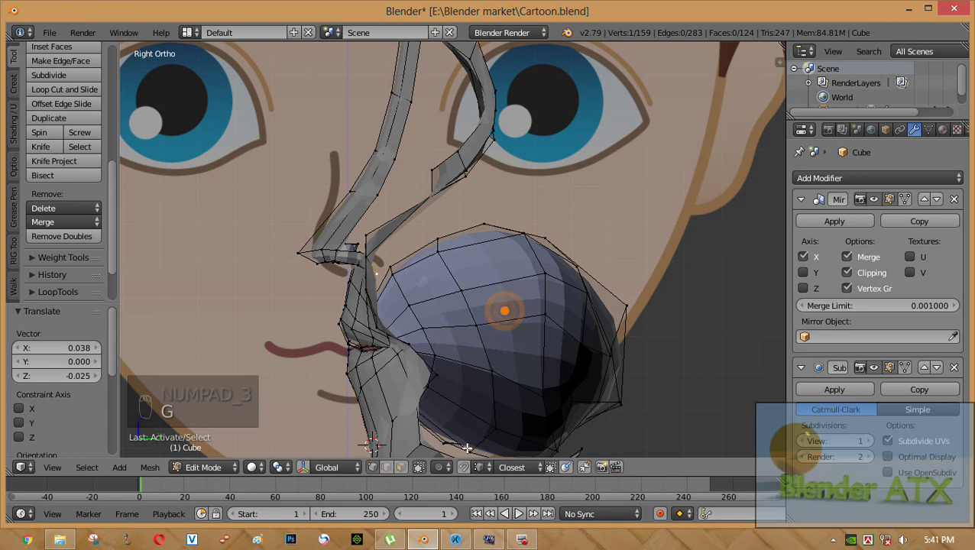
{"action": "left_click_drag", "start_coordinate": [436, 472], "coordinate": [475, 339]}
{"action": "key", "text": "g"}
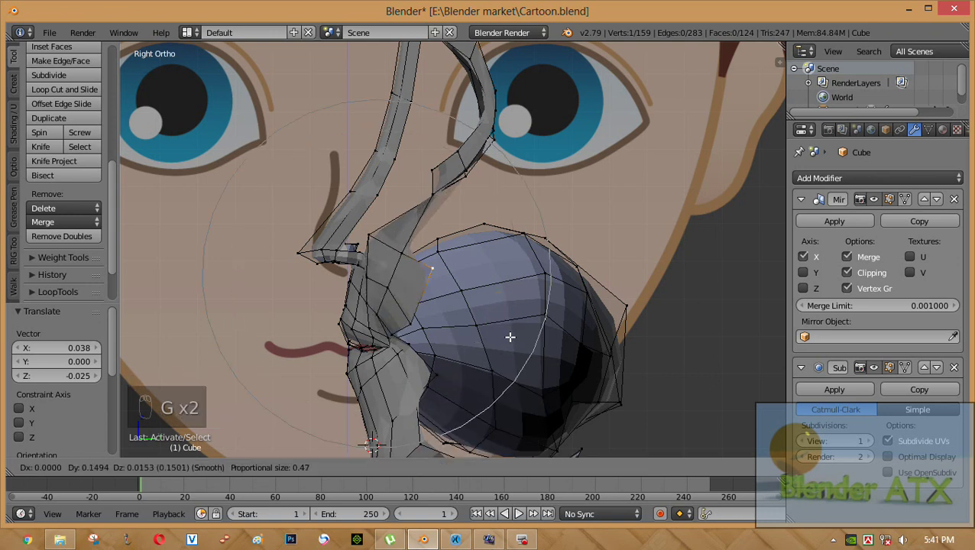
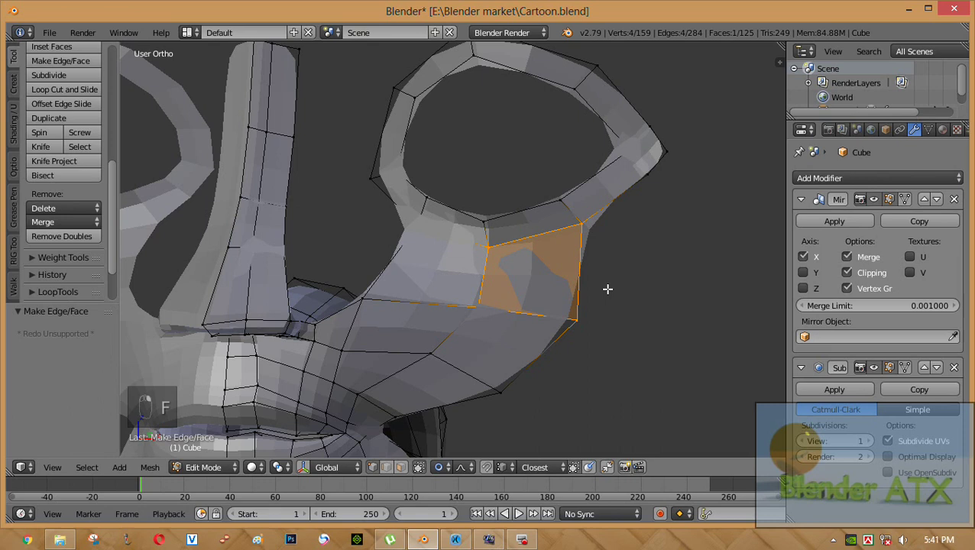
Step: Close the gap where the nose base meets the cheek with an added face, reaching 126 faces
{"action": "middle_click", "coordinate": [615, 306]}
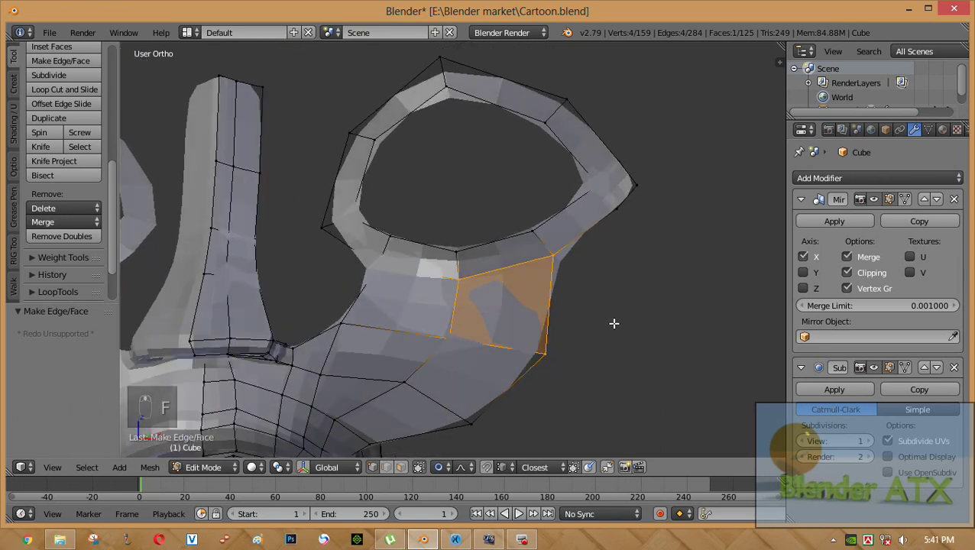
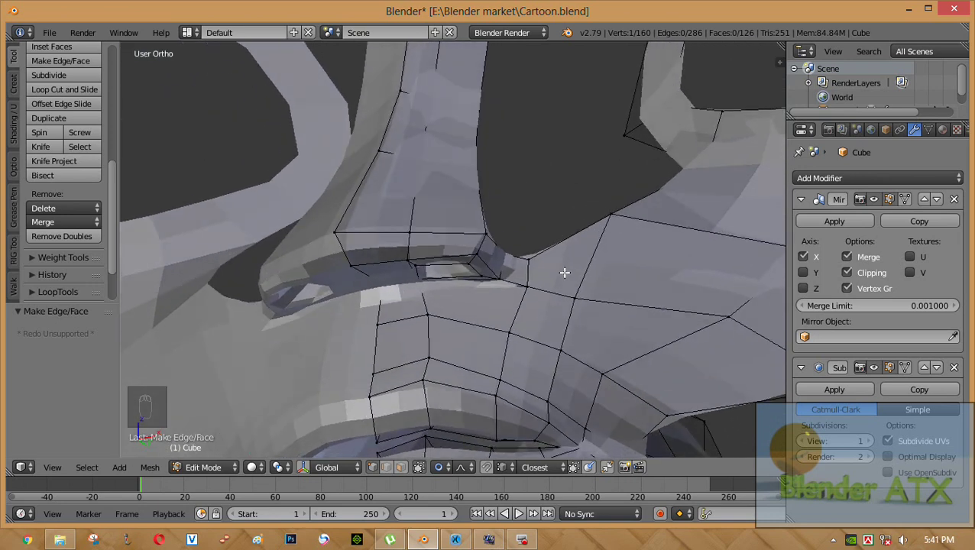
{"action": "left_click_drag", "start_coordinate": [579, 254], "coordinate": [359, 349]}
{"action": "left_click_drag", "start_coordinate": [358, 348], "coordinate": [373, 332]}
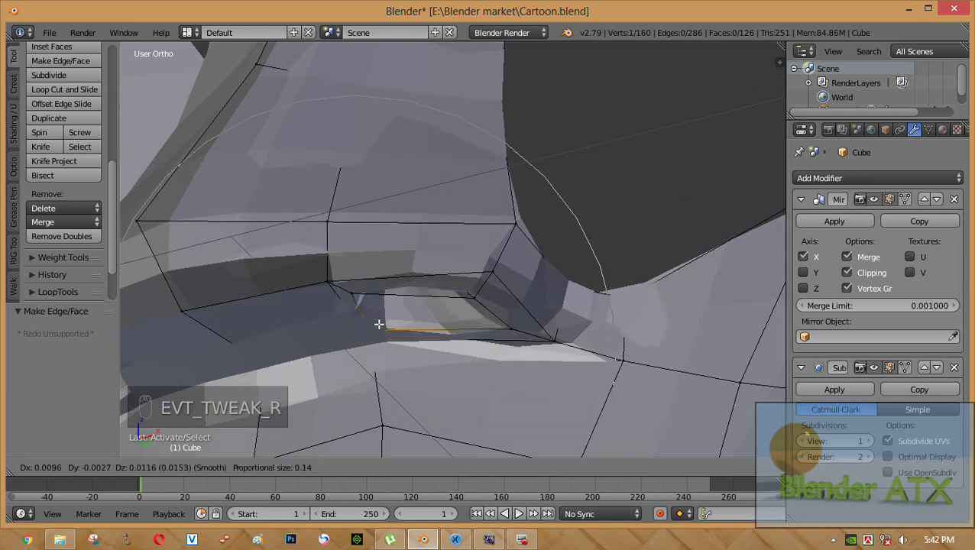
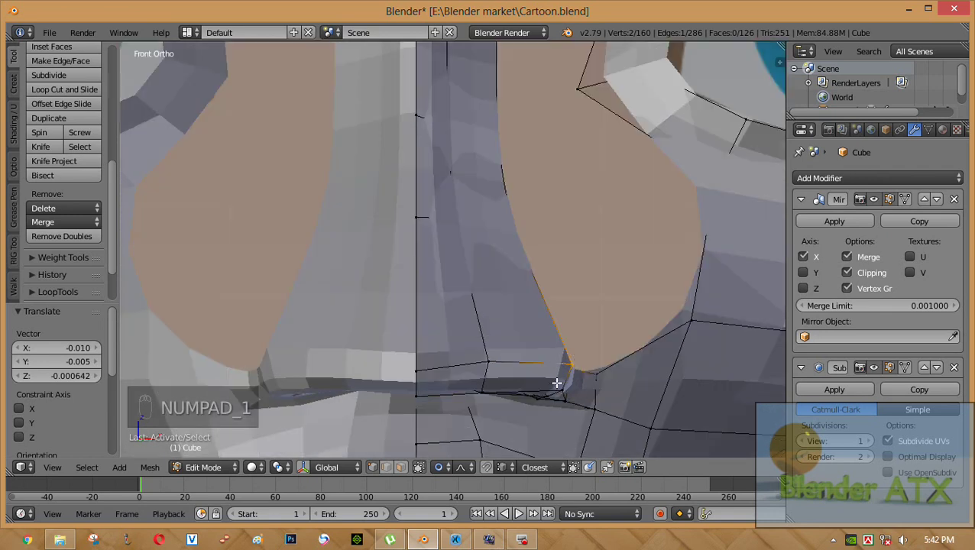
Step: Extrude new faces up from the nose-cheek junction and place the extended vertex along the nose side
{"action": "key", "text": "g"}
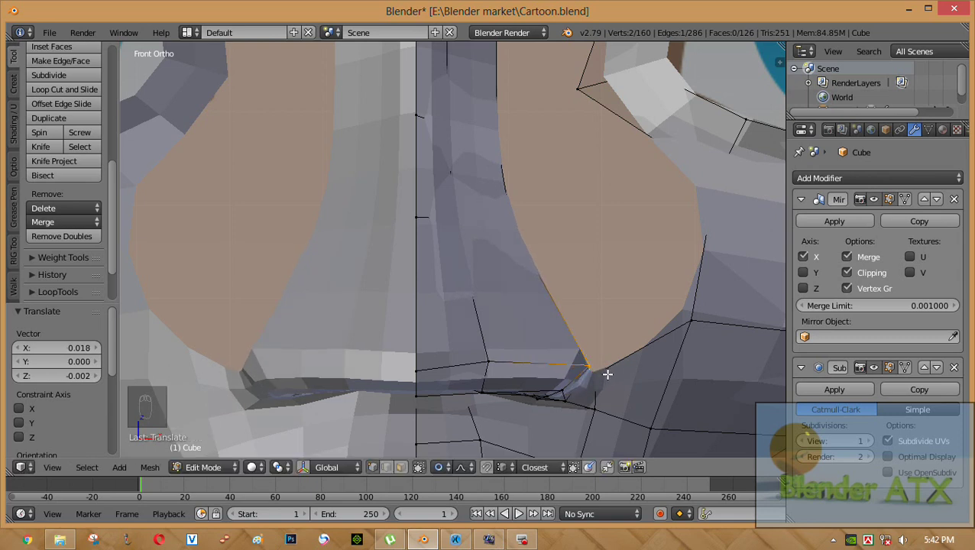
{"action": "key", "text": "e"}
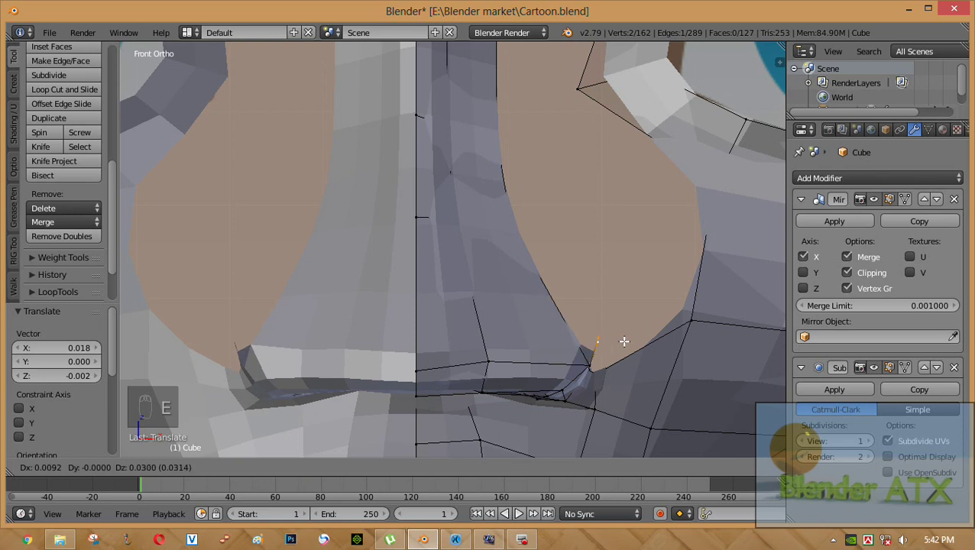
{"action": "key", "text": "e"}
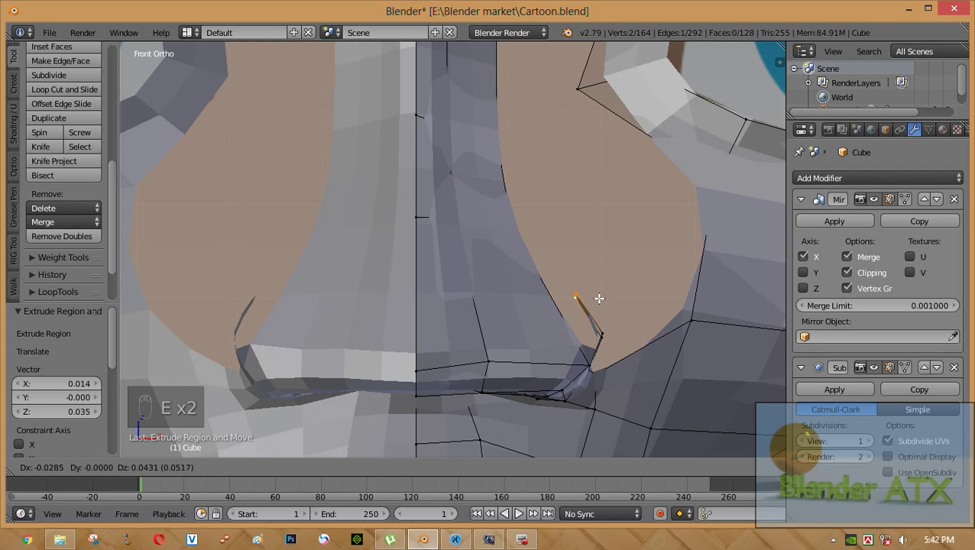
{"action": "left_click_drag", "start_coordinate": [570, 293], "coordinate": [582, 296]}
{"action": "left_click_drag", "start_coordinate": [583, 295], "coordinate": [646, 368]}
Step: Add a loop cut across the nose side, raising the mesh to 130 faces and 167 vertices
{"action": "middle_click", "coordinate": [645, 368]}
{"action": "right_click", "coordinate": [486, 319]}
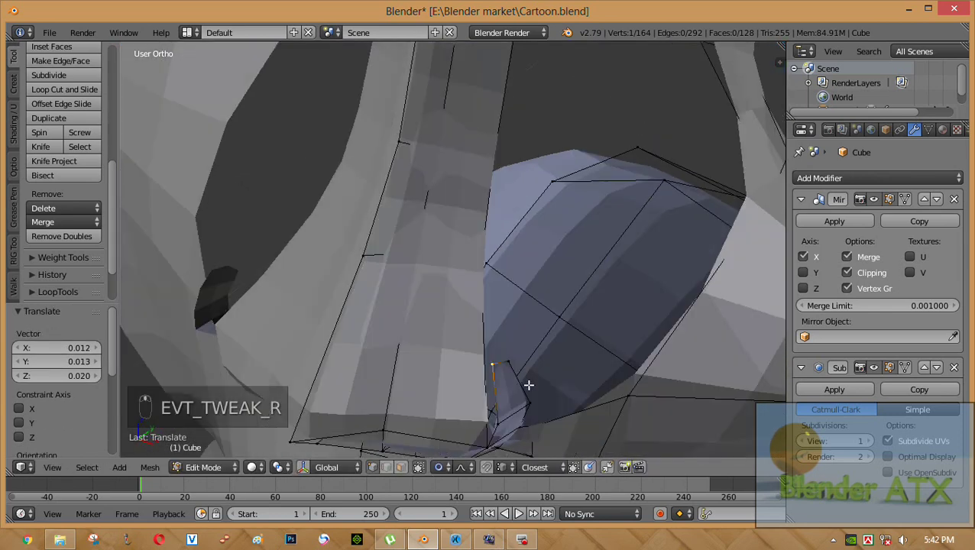
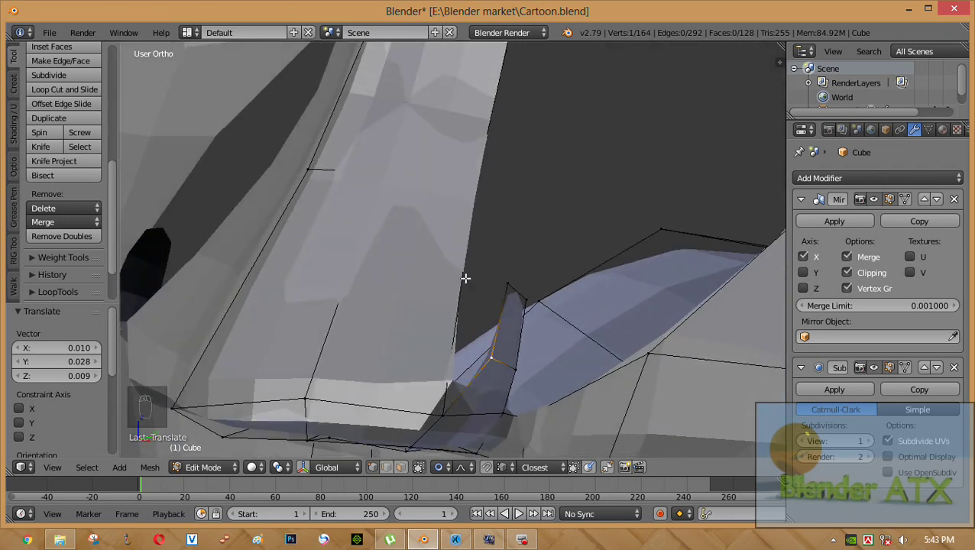
{"action": "key", "text": "ctrl+r"}
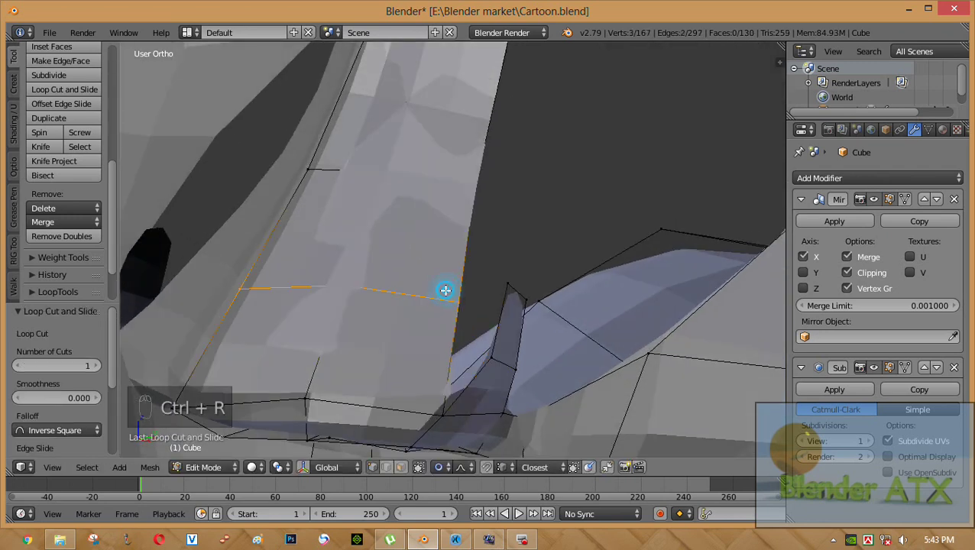